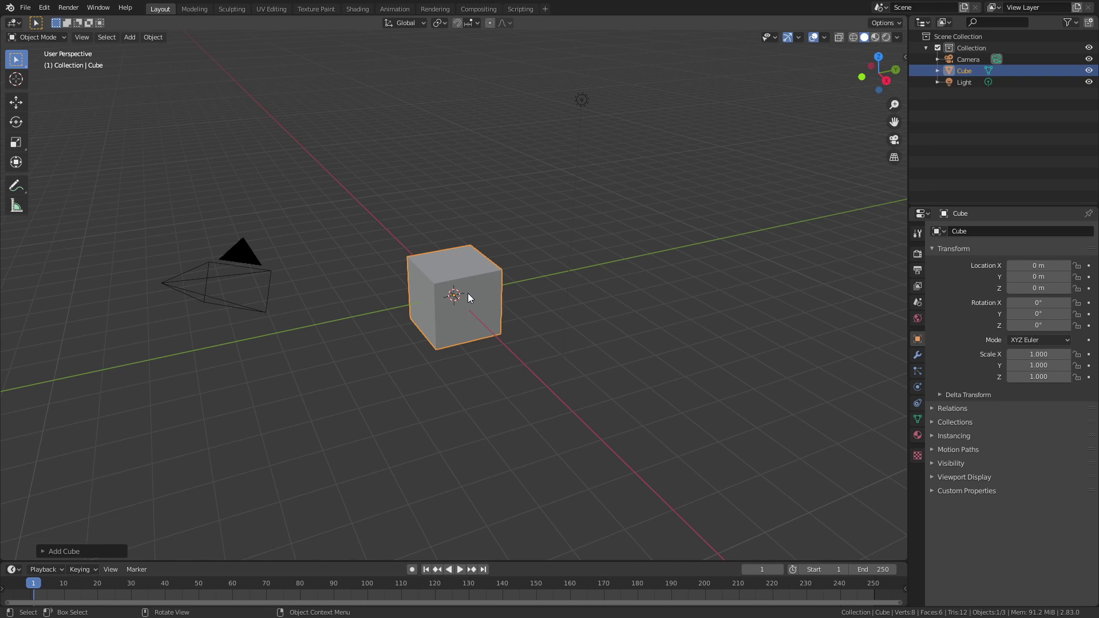
# Step: Delete the default cube and add a flat plane at the origin
pyautogui.press('x')
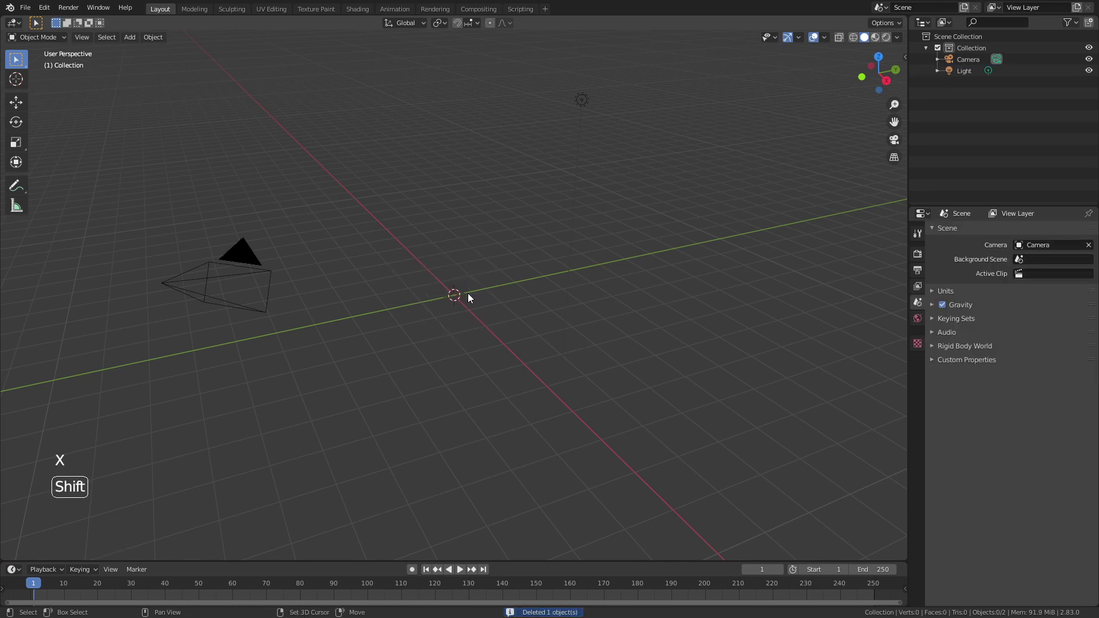
pyautogui.press('shift+a')
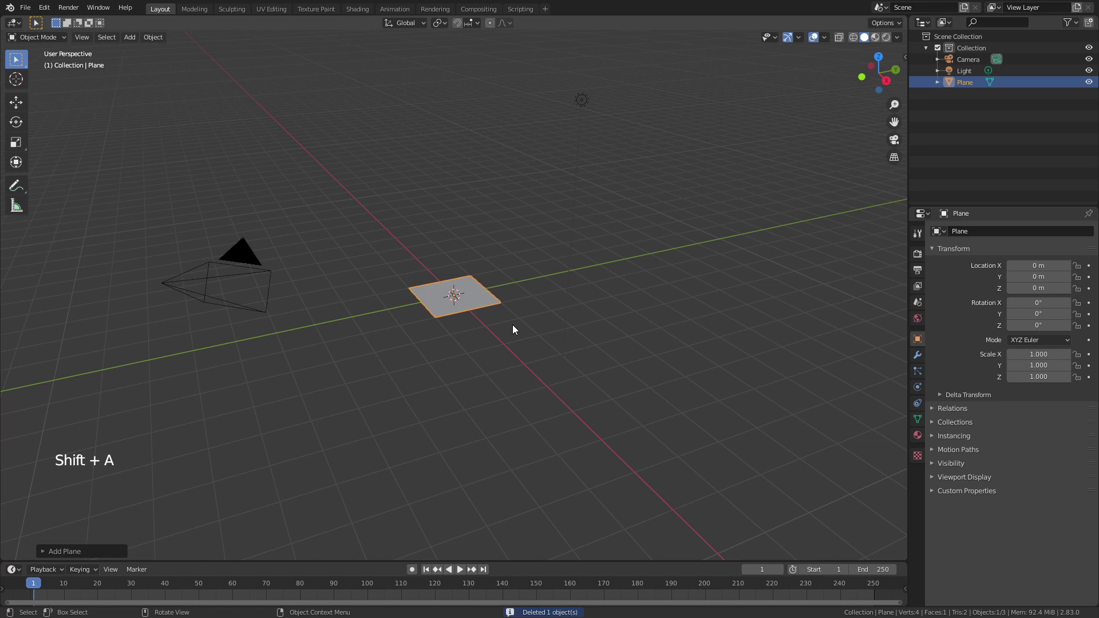
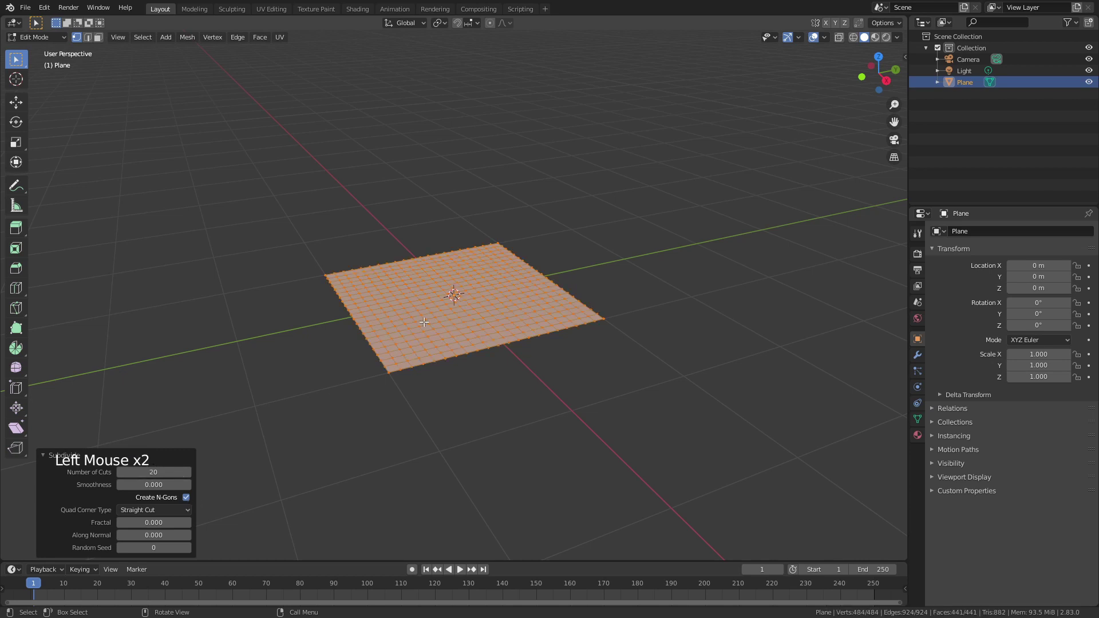
# Step: Add a Solidify modifier with 0.25 m thickness and offset 1 so the slab rises upward
pyautogui.press('Tab')
pyautogui.click(920, 358)
pyautogui.click(954, 239)
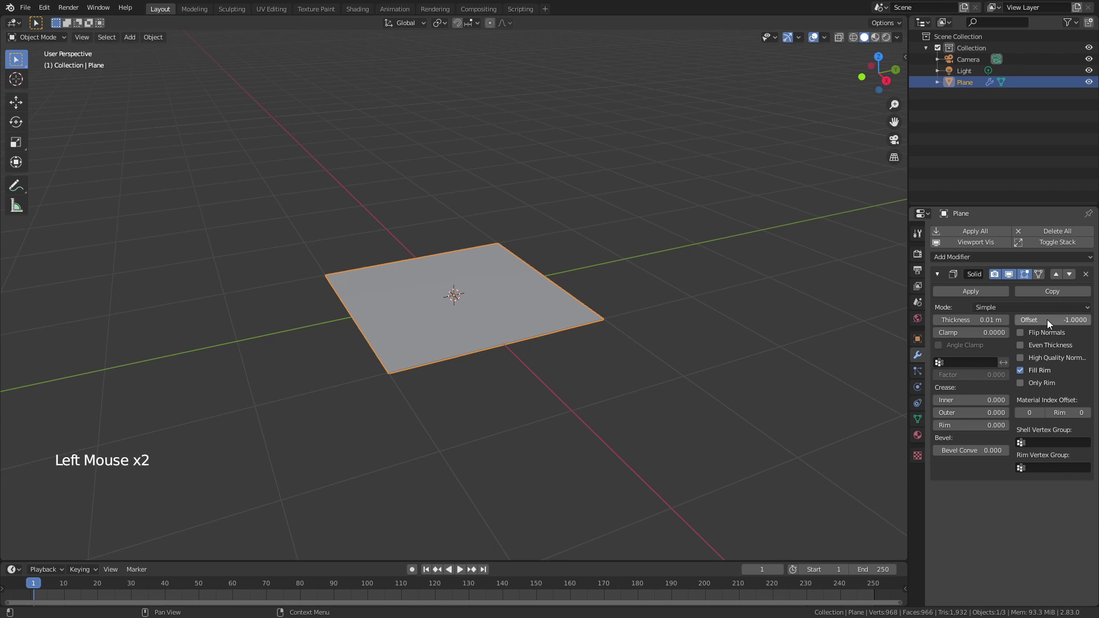
pyautogui.click(1047, 326)
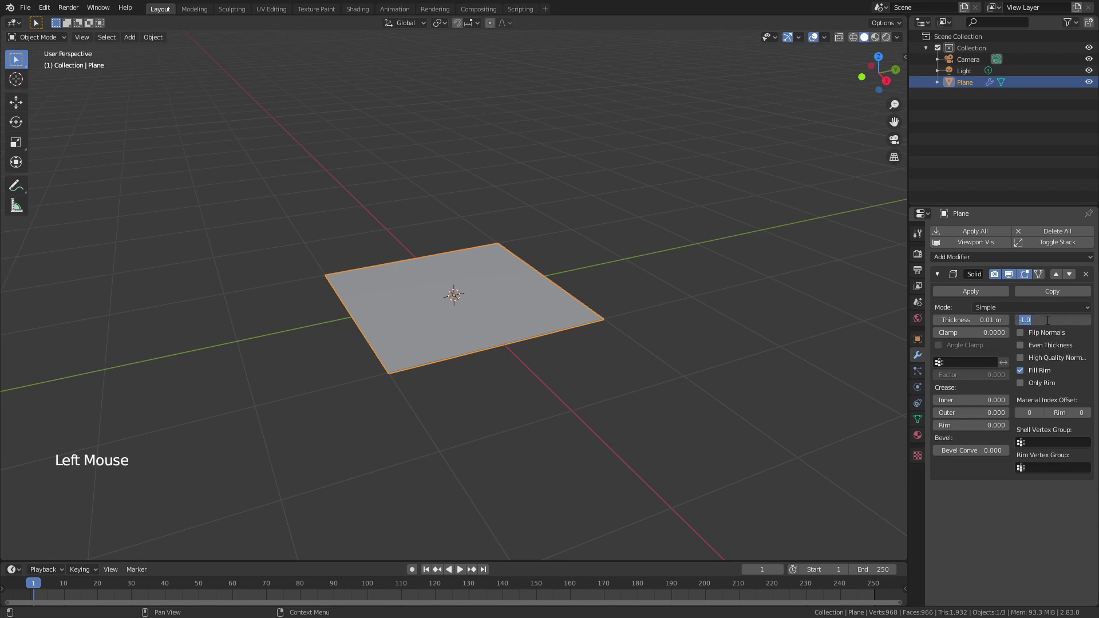
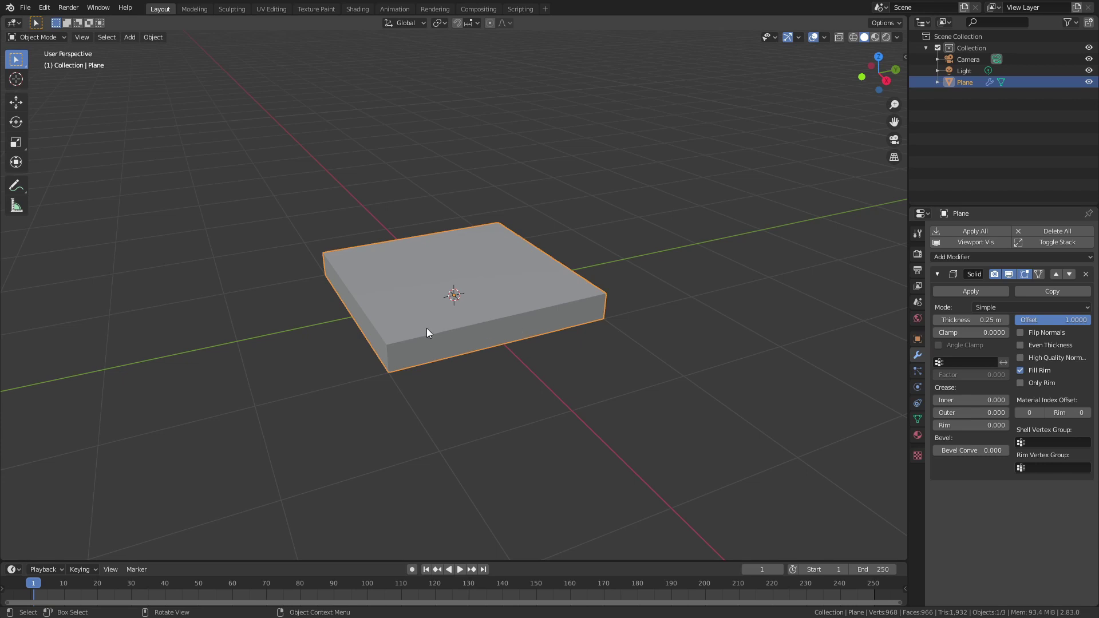
# Step: Add a Bevel modifier with 2 segments, Angle limit method and 0.01 m offset
pyautogui.click(938, 277)
pyautogui.click(947, 257)
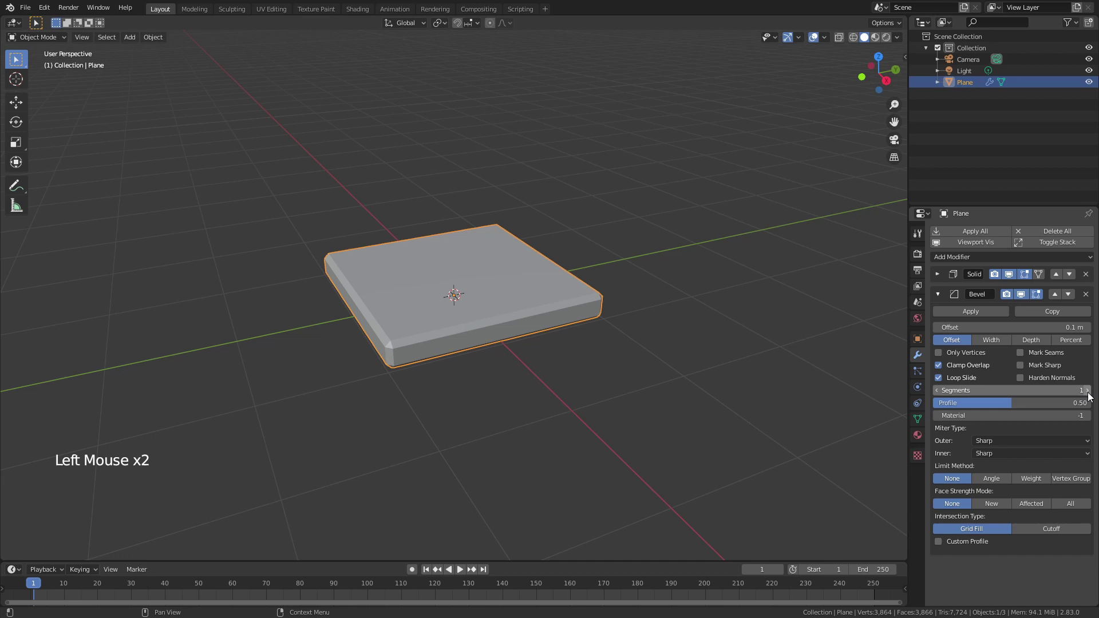
pyautogui.click(1091, 396)
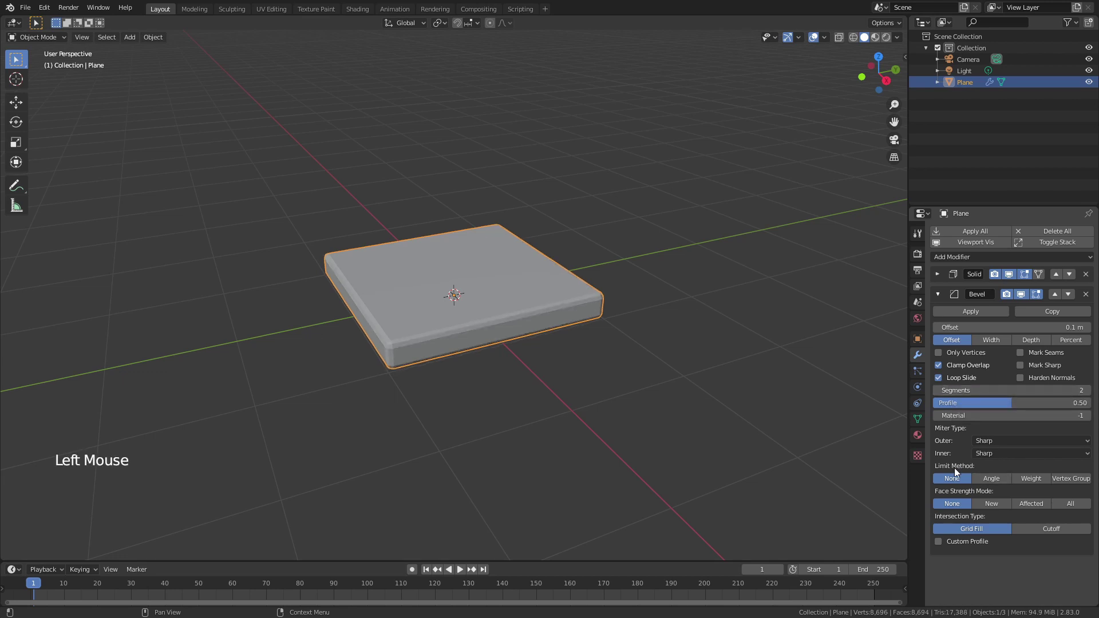
pyautogui.click(992, 480)
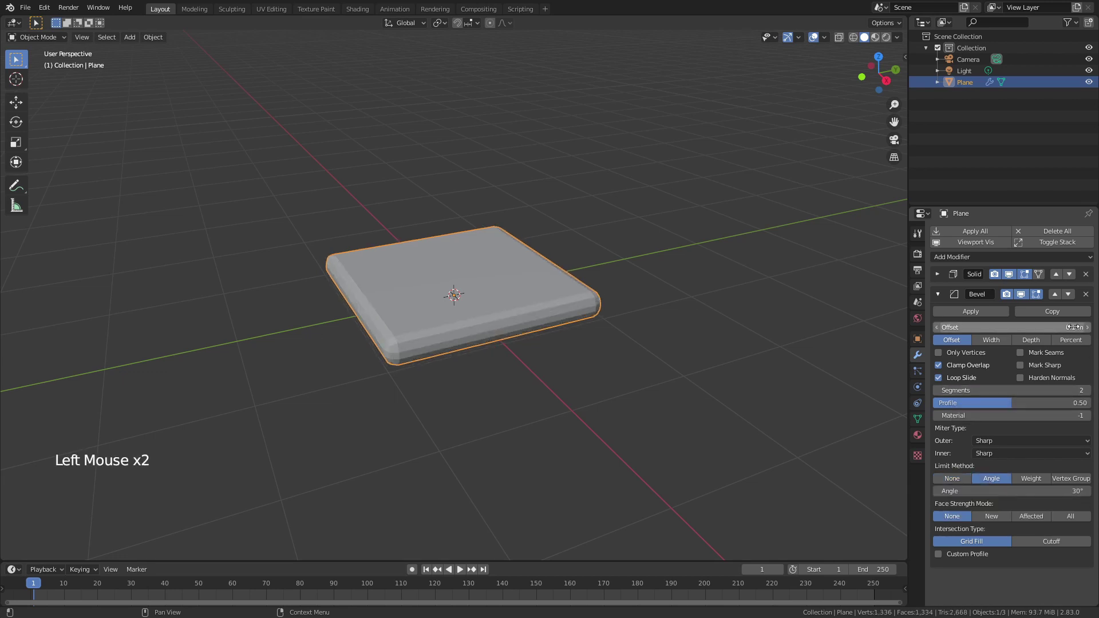
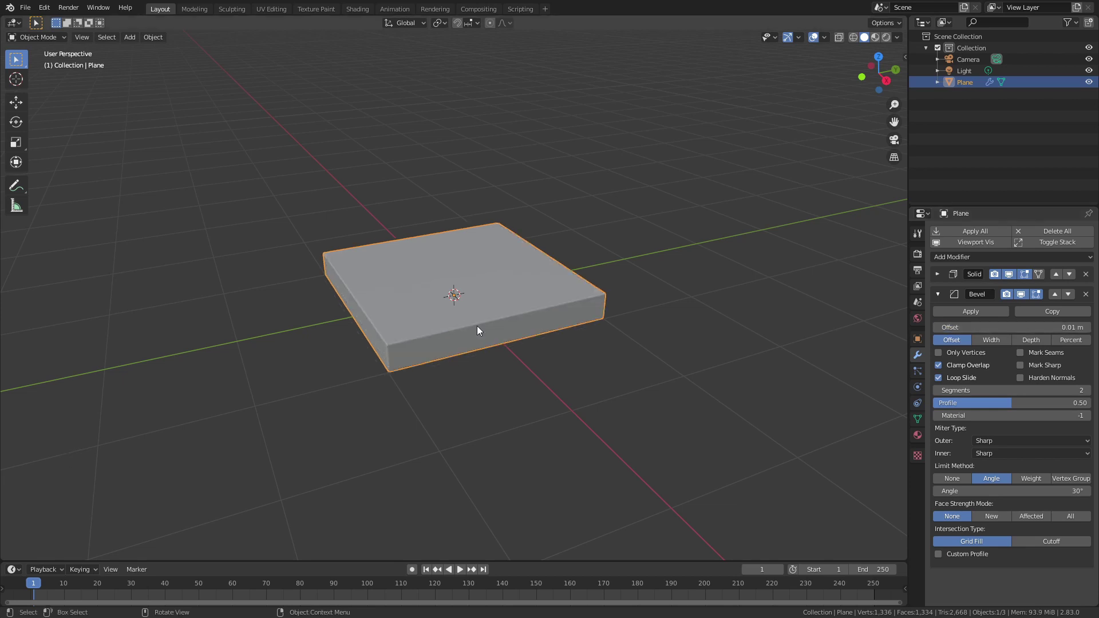
# Step: Apply Shade Smooth to the slab and inspect it from around
pyautogui.rightClick(480, 329)
pyautogui.scroll(3)
pyautogui.middleClick(504, 360)
pyautogui.scroll(3)
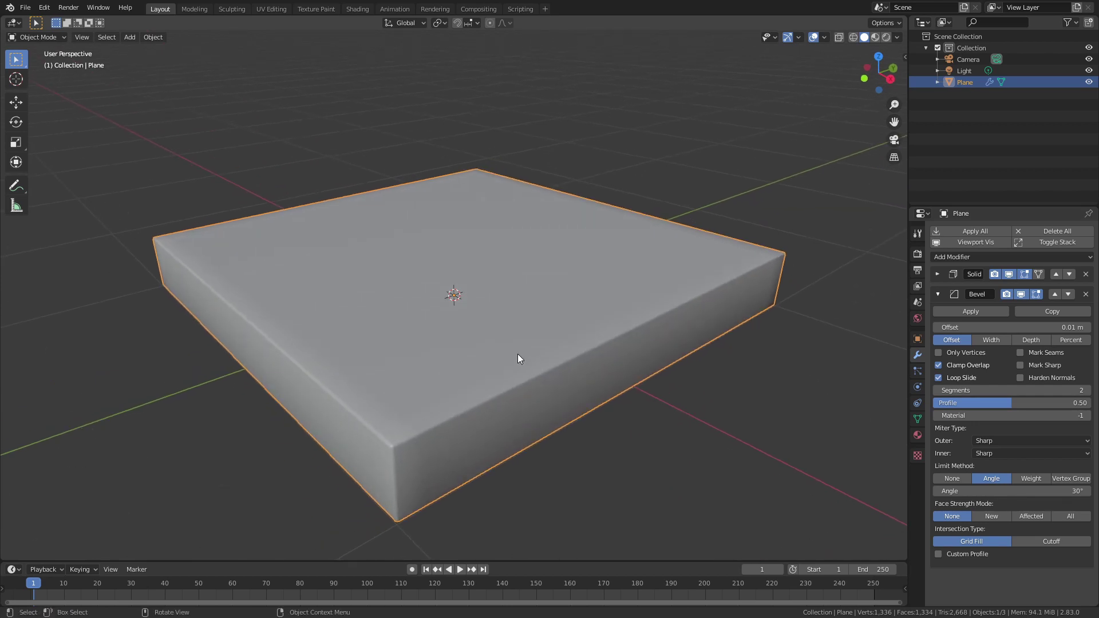
pyautogui.scroll(-3)
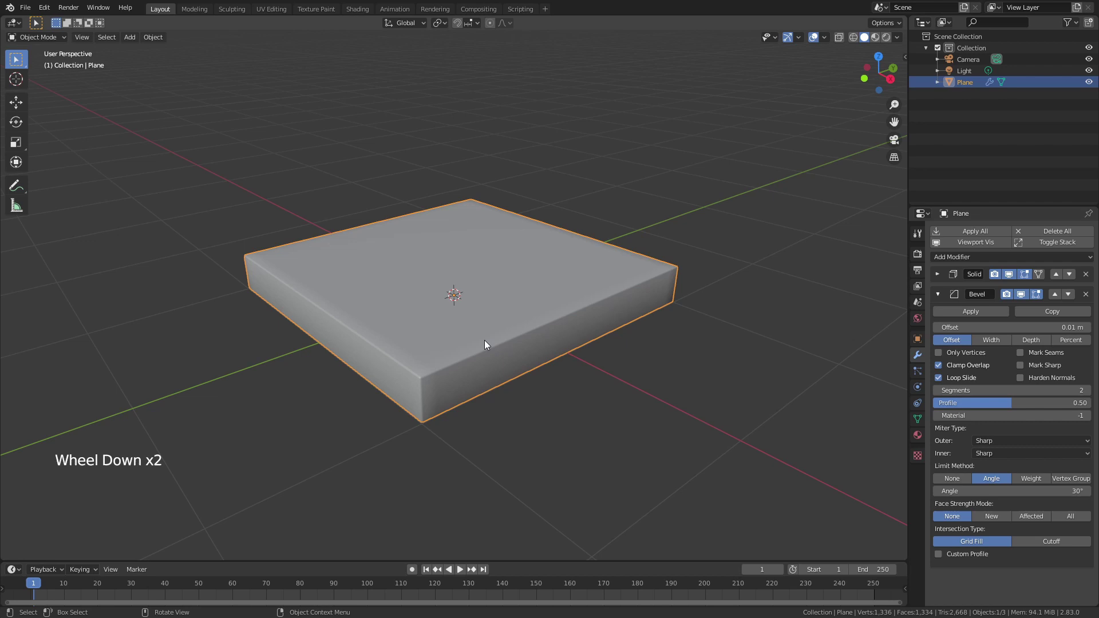
pyautogui.scroll(-3)
# Step: Duplicate the slab upward four times to build a stack of five layers
pyautogui.press('shift+d')
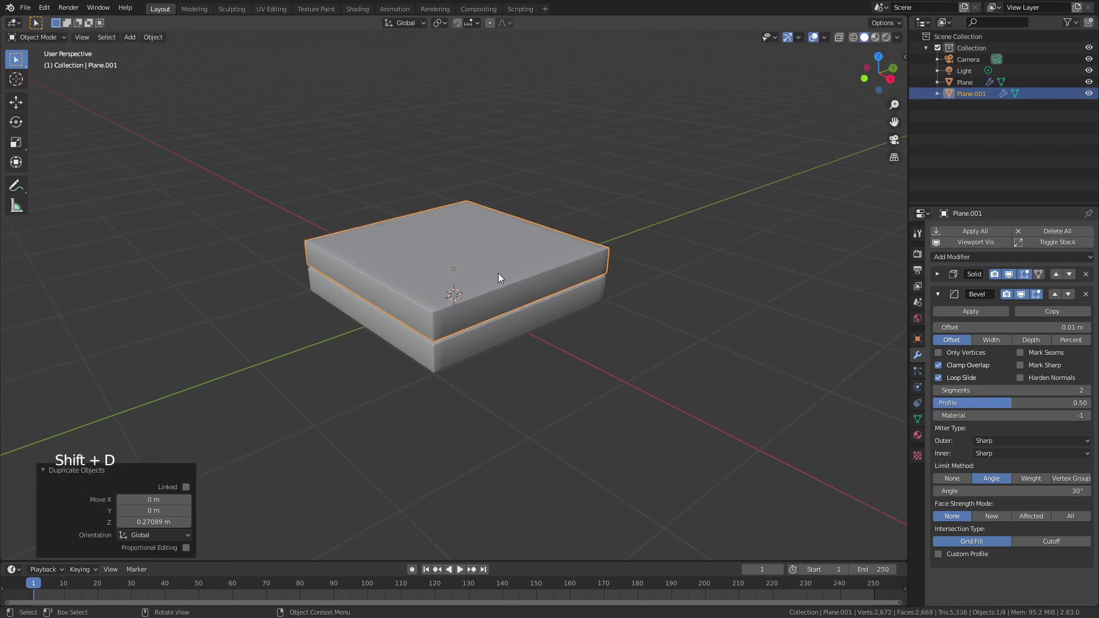
pyautogui.press('shift+r')
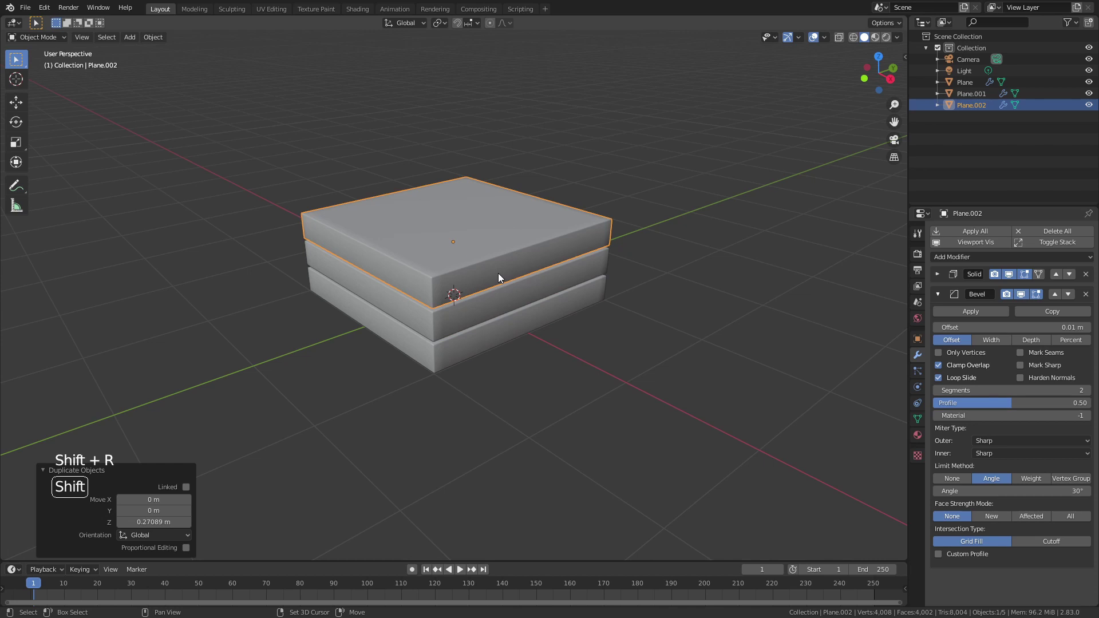
pyautogui.press('shift+r')
pyautogui.press('shift+r')
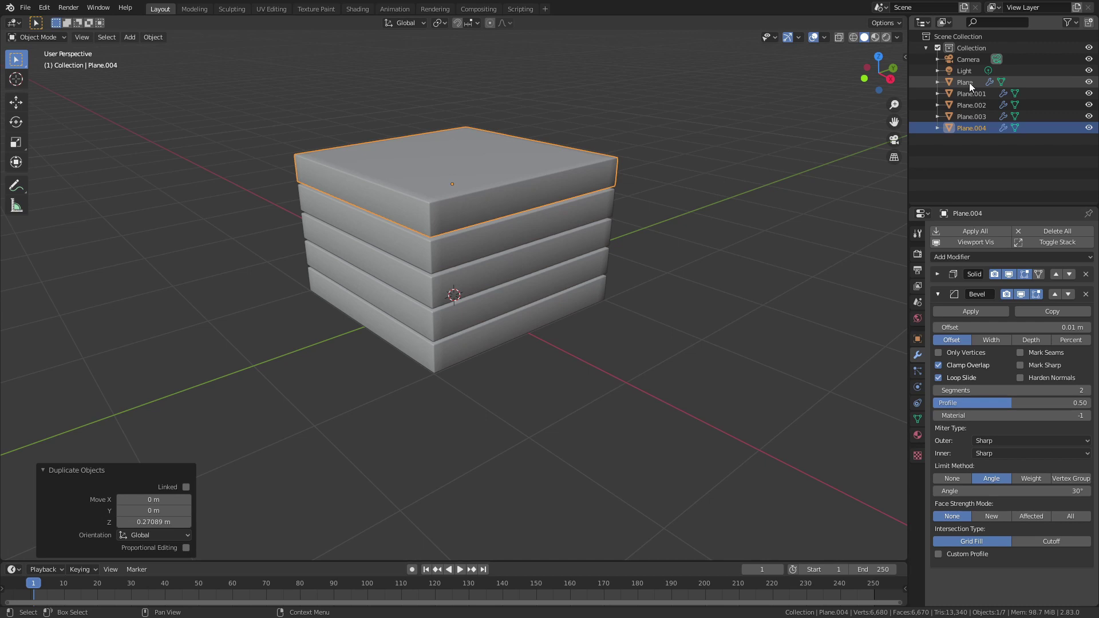
# Step: Rename the lower three slabs Substrate, ETL and Active Layer in the Outliner
pyautogui.click(973, 86)
pyautogui.doubleClick(972, 86)
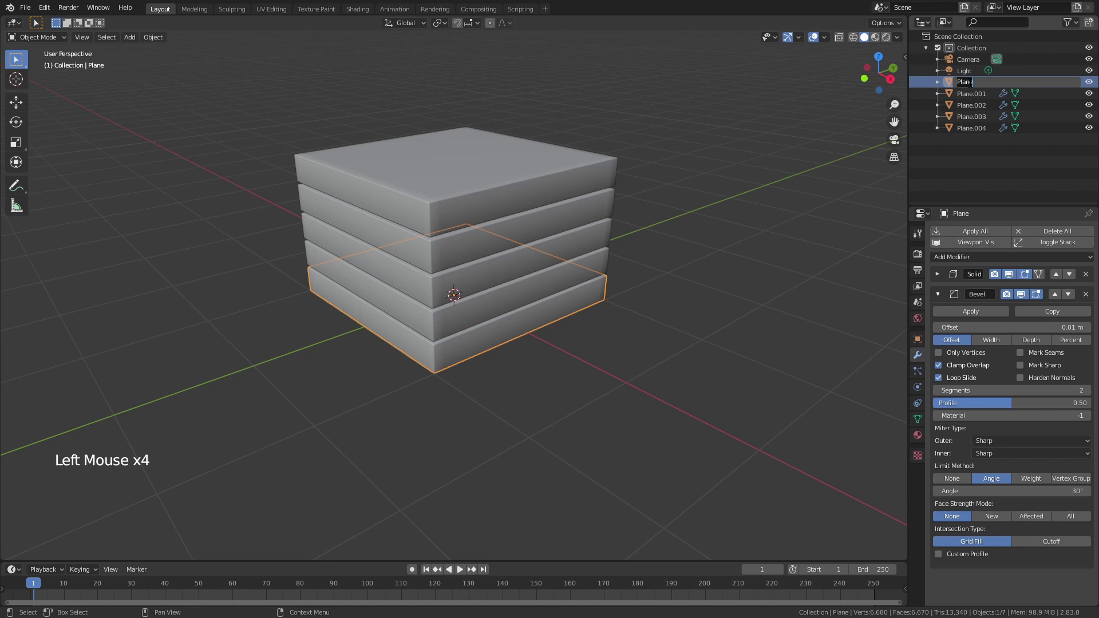
pyautogui.doubleClick(973, 86)
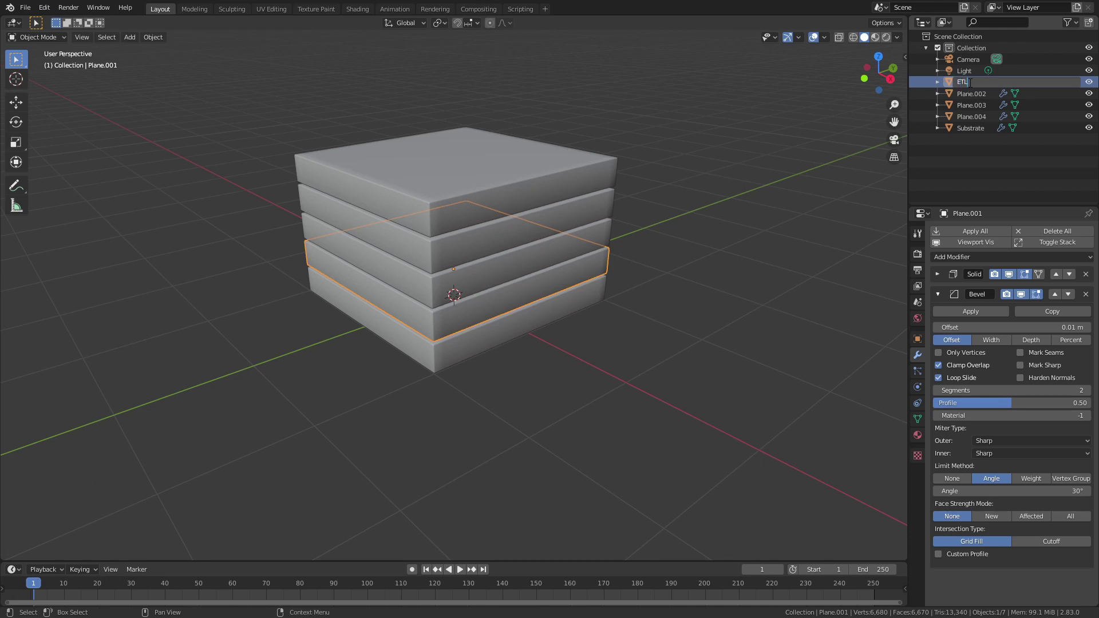
pyautogui.click(975, 94)
pyautogui.doubleClick(971, 97)
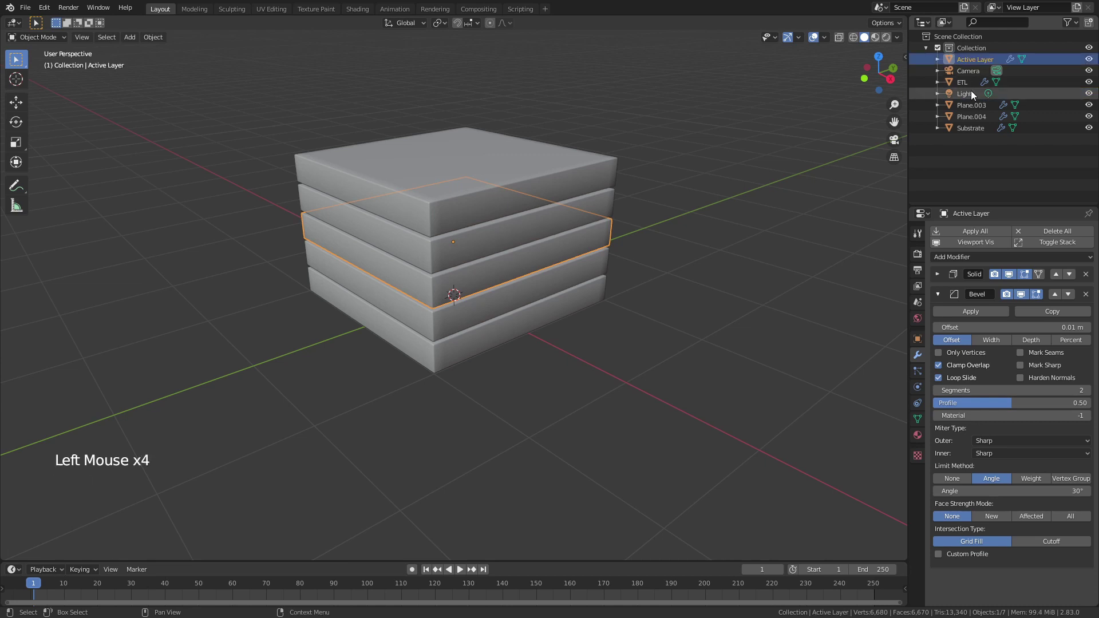
# Step: Rename the upper two slabs HTL and Electrode
pyautogui.click(971, 104)
pyautogui.doubleClick(971, 104)
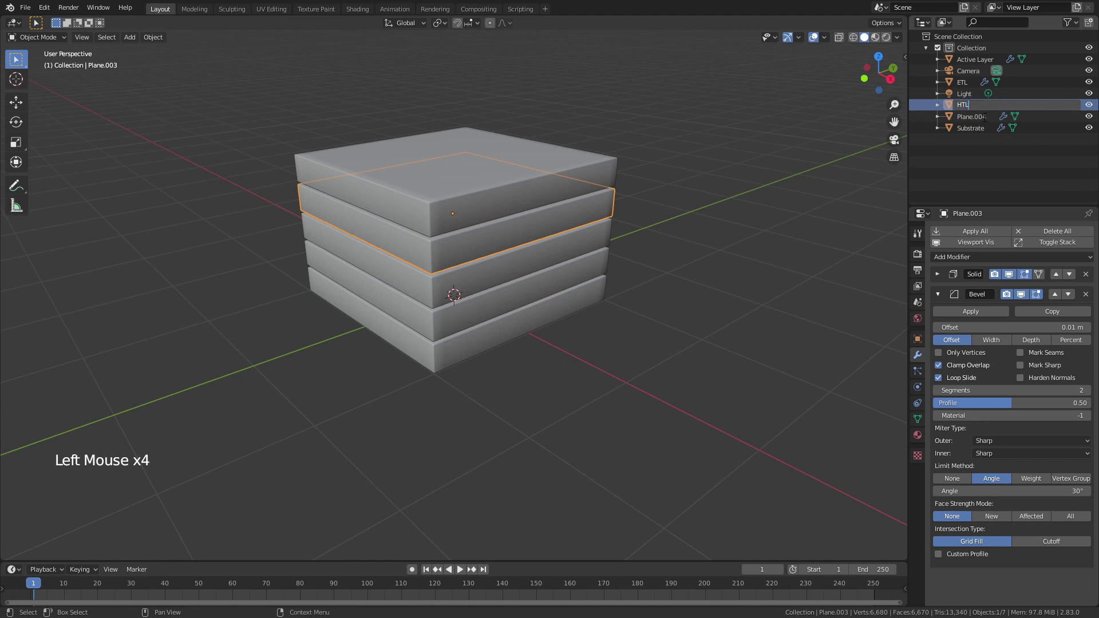
pyautogui.click(974, 120)
pyautogui.doubleClick(974, 119)
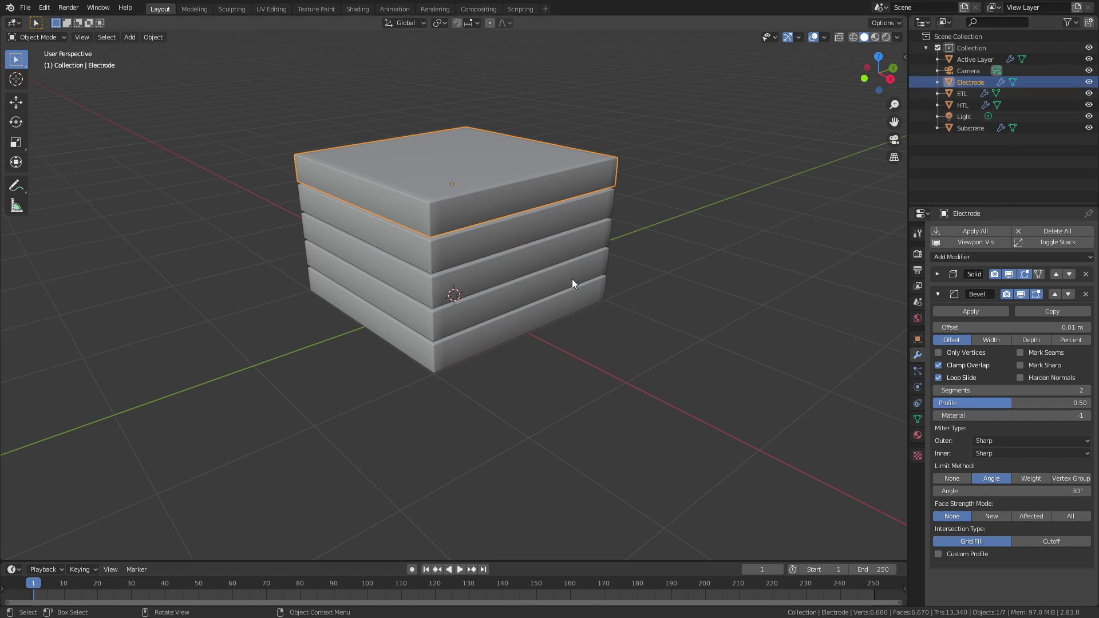
pyautogui.click(445, 320)
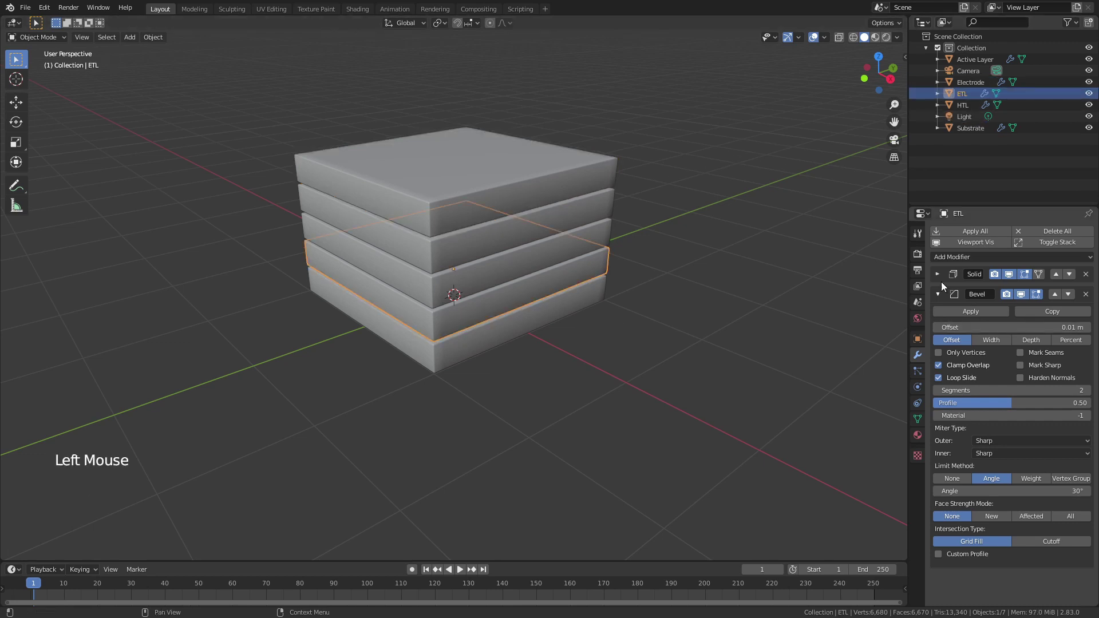
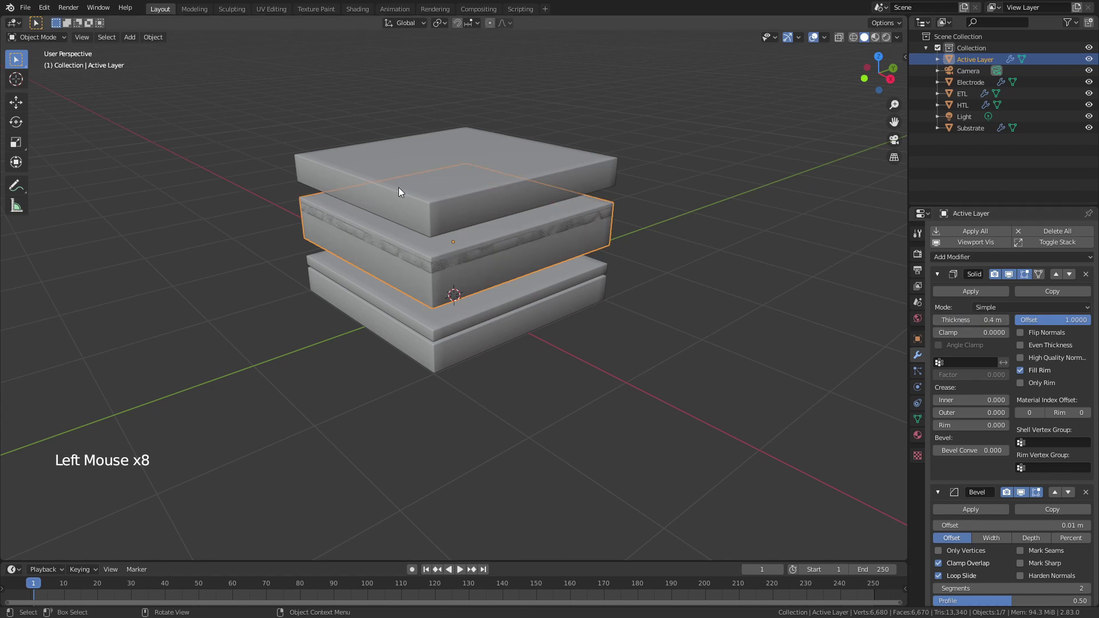
# Step: Move the Active Layer and the layers above it along Z so the resized slabs stack without overlap
pyautogui.scroll(3)
pyautogui.press('g')
pyautogui.scroll(3)
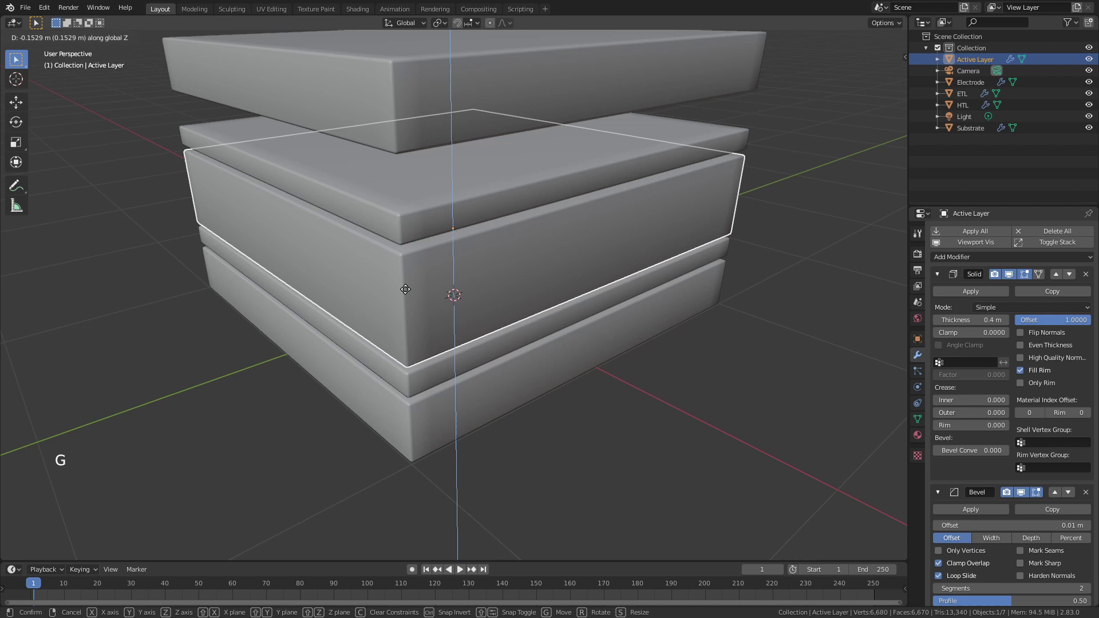
pyautogui.click(417, 134)
pyautogui.press('g')
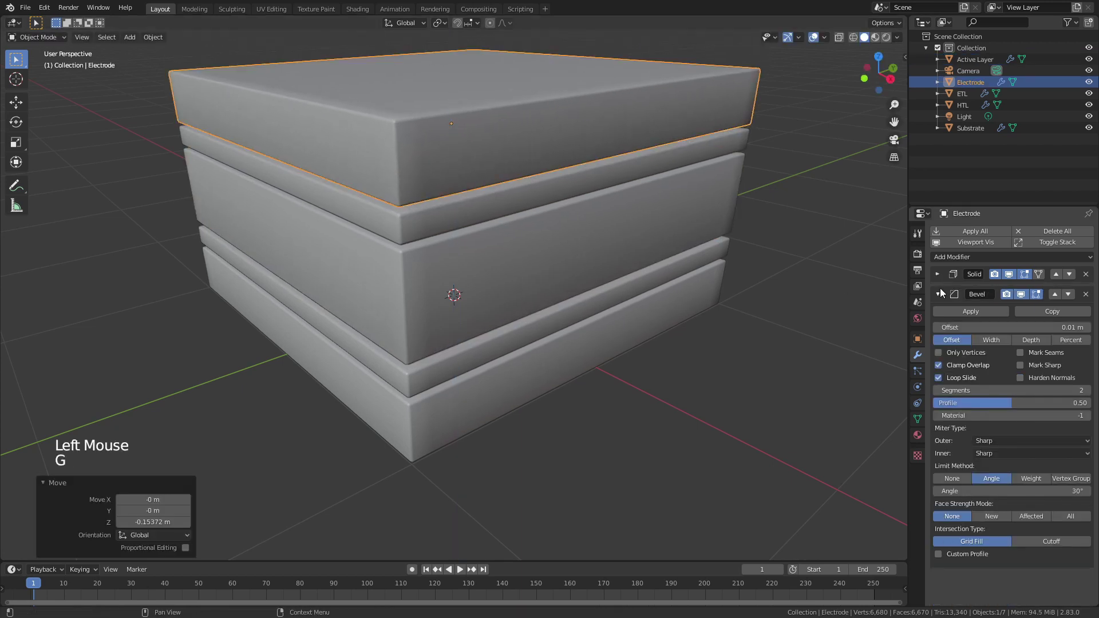
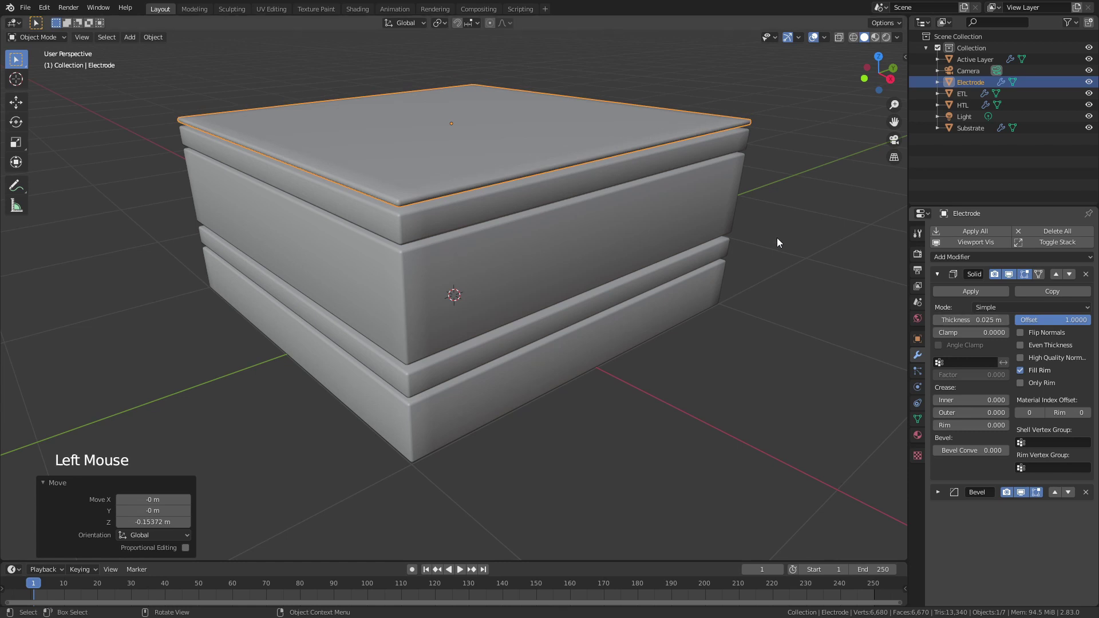
pyautogui.middleClick(653, 304)
pyautogui.click(723, 317)
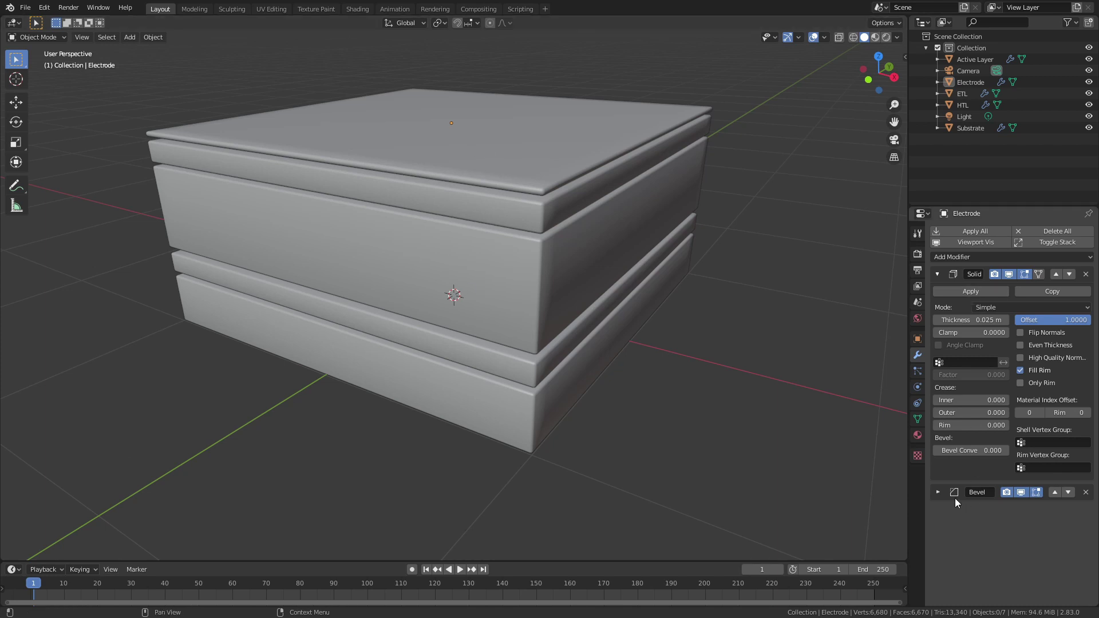
# Step: Hide the ETL, Active Layer, HTL and Electrode layers, leaving only the Substrate visible
pyautogui.click(939, 278)
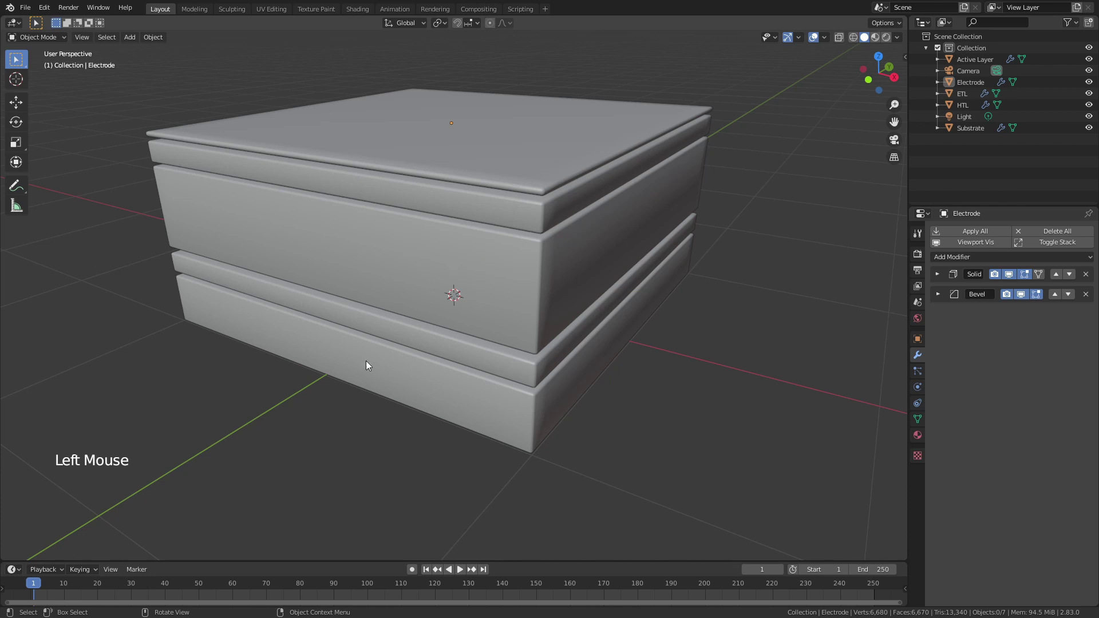
pyautogui.click(375, 364)
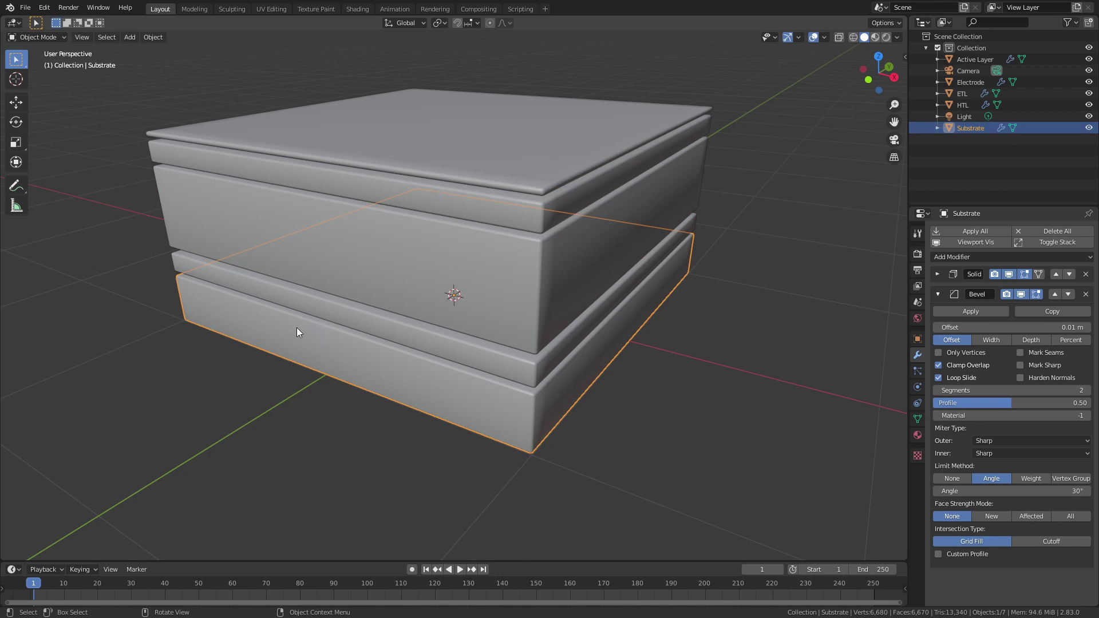
pyautogui.click(333, 317)
pyautogui.press('h')
pyautogui.click(374, 269)
pyautogui.press('h')
pyautogui.click(387, 198)
pyautogui.press('h')
pyautogui.click(396, 162)
pyautogui.press('h')
# Step: Duplicate the Substrate and raise the copy above it as Substrate.001 with 0.01 m thickness
pyautogui.click(436, 314)
pyautogui.press('shift+d')
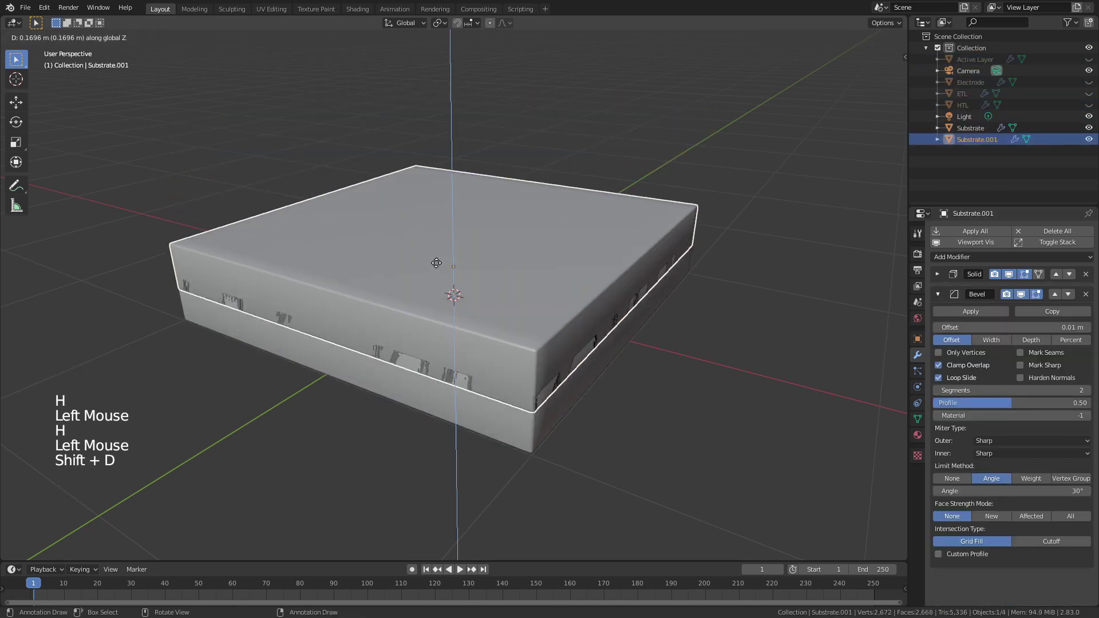
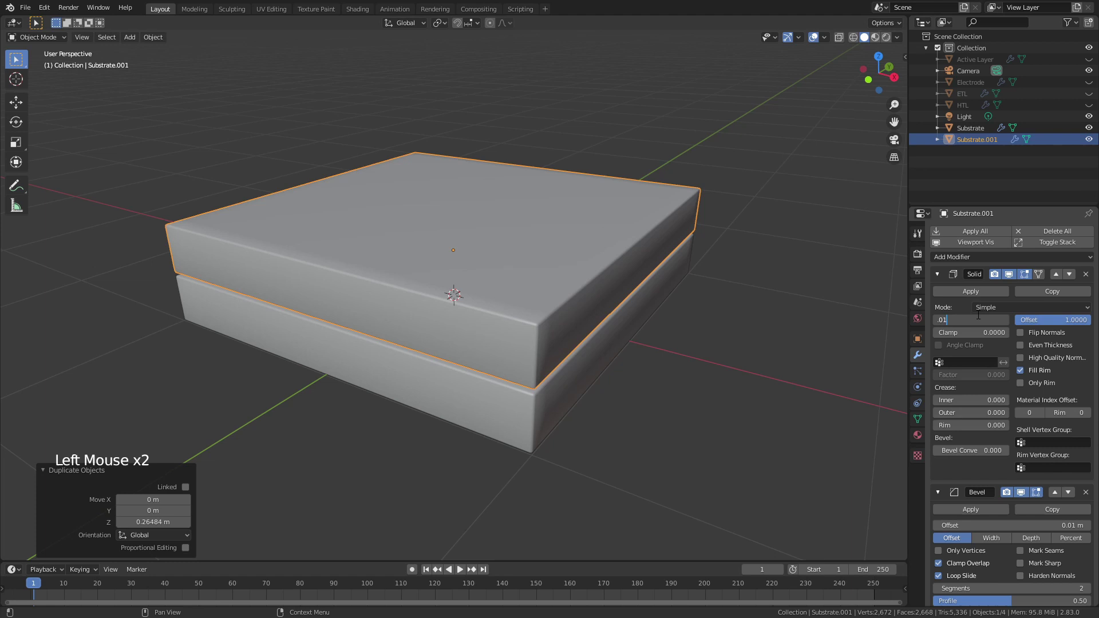
pyautogui.scroll(3)
pyautogui.scroll(-3)
pyautogui.scroll(-3)
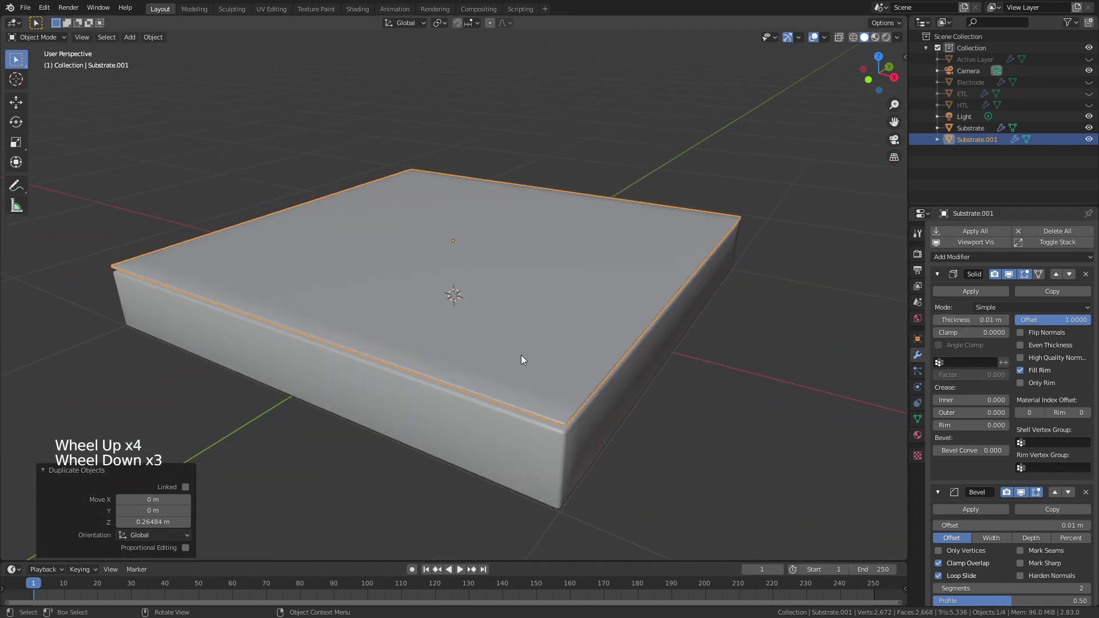
# Step: Narrow the copy into a strip along X and apply its scale with Ctrl+A
pyautogui.press('s')
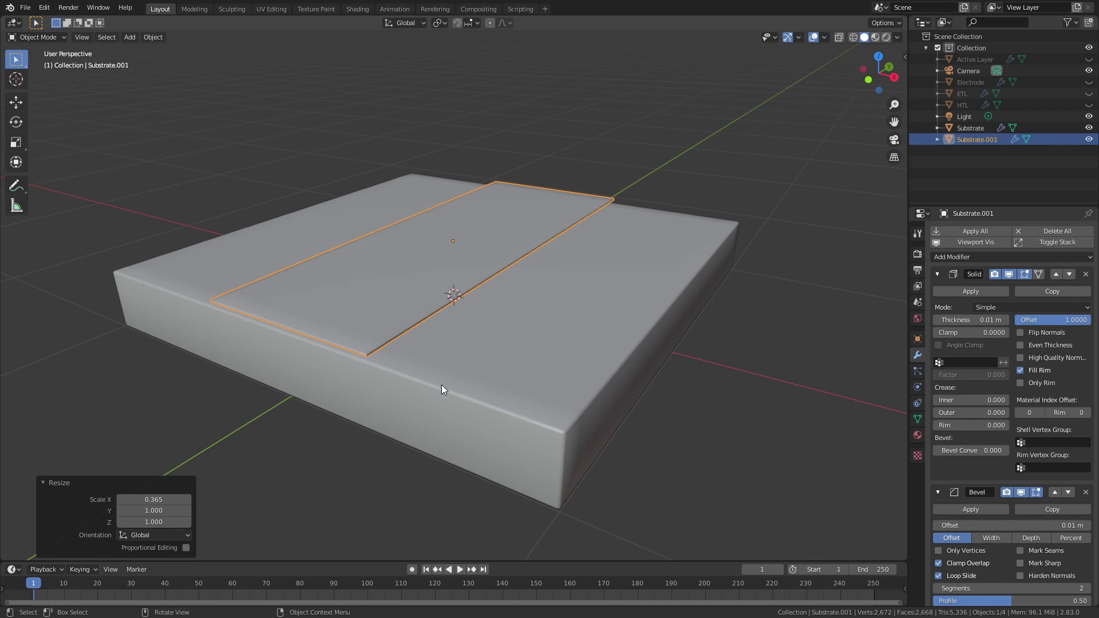
pyautogui.scroll(3)
pyautogui.scroll(3)
pyautogui.press('ctrl+a')
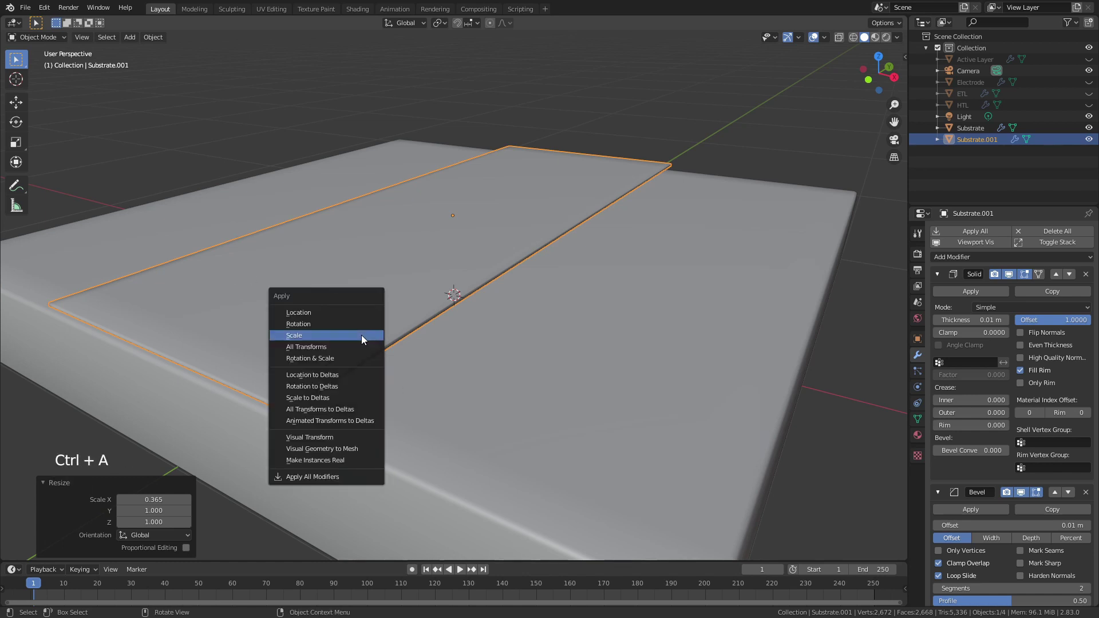
pyautogui.scroll(-3)
# Step: Select the Substrate and orbit to inspect it and the strip from below
pyautogui.middleClick(497, 341)
pyautogui.scroll(3)
pyautogui.middleClick(492, 254)
pyautogui.click(503, 306)
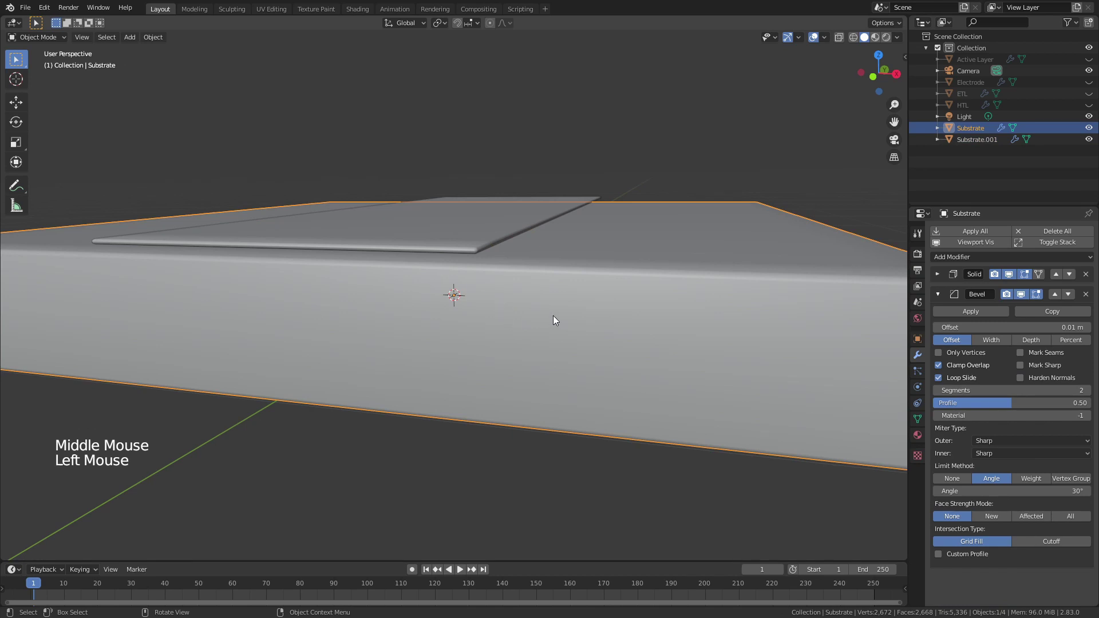
pyautogui.scroll(-3)
pyautogui.middleClick(542, 325)
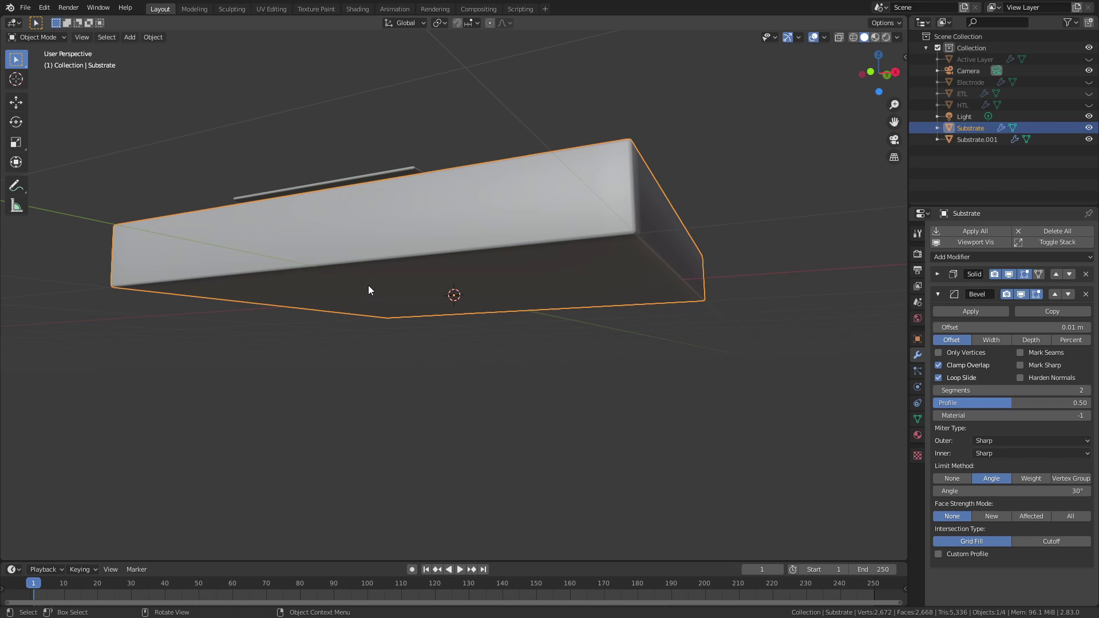
# Step: Show the N sidebar transform values and select the thin Substrate.001 strip
pyautogui.press('n')
pyautogui.click(906, 61)
pyautogui.middleClick(602, 358)
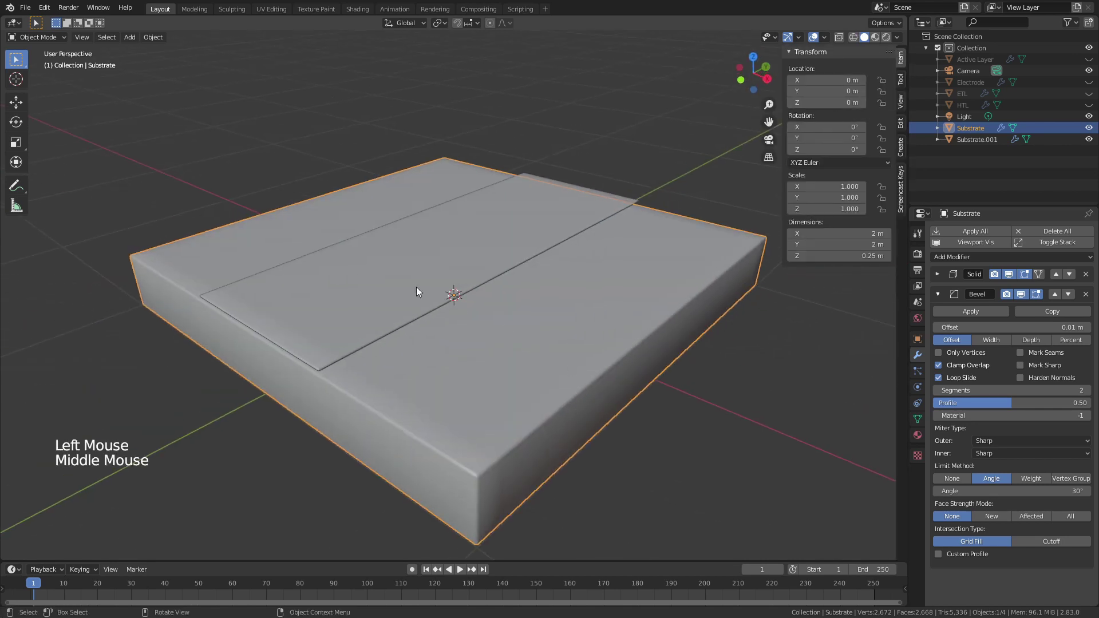
pyautogui.click(940, 277)
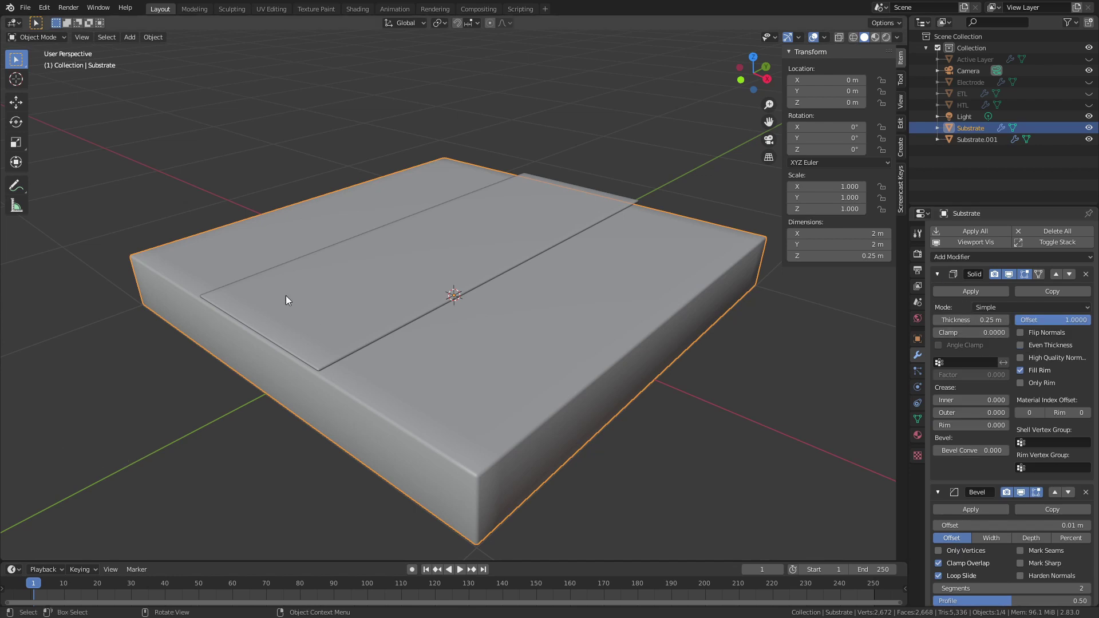
pyautogui.click(294, 310)
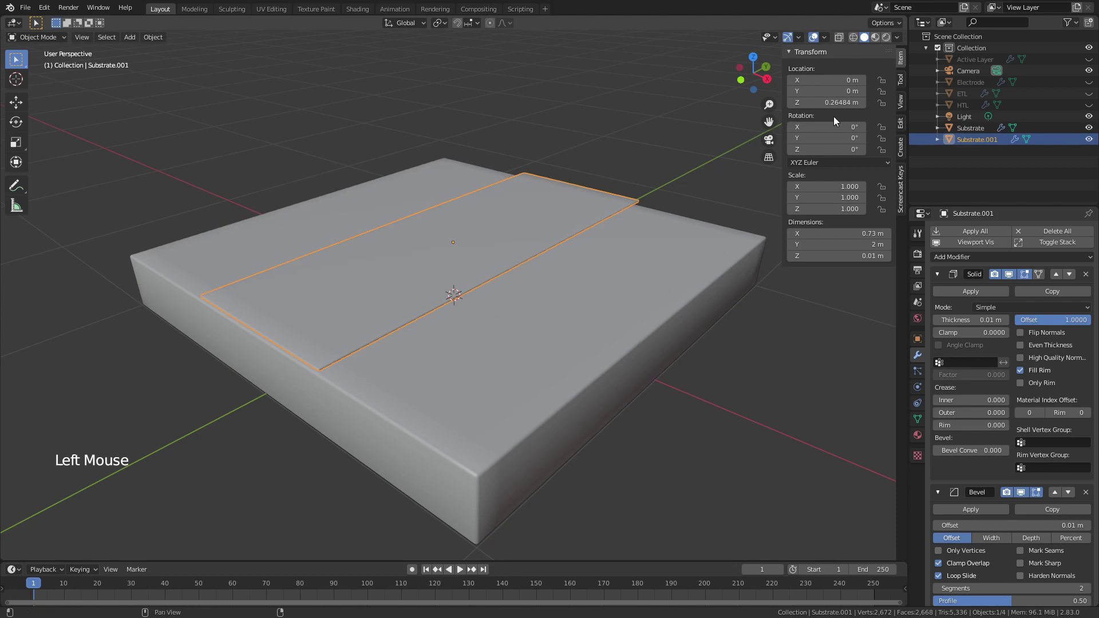
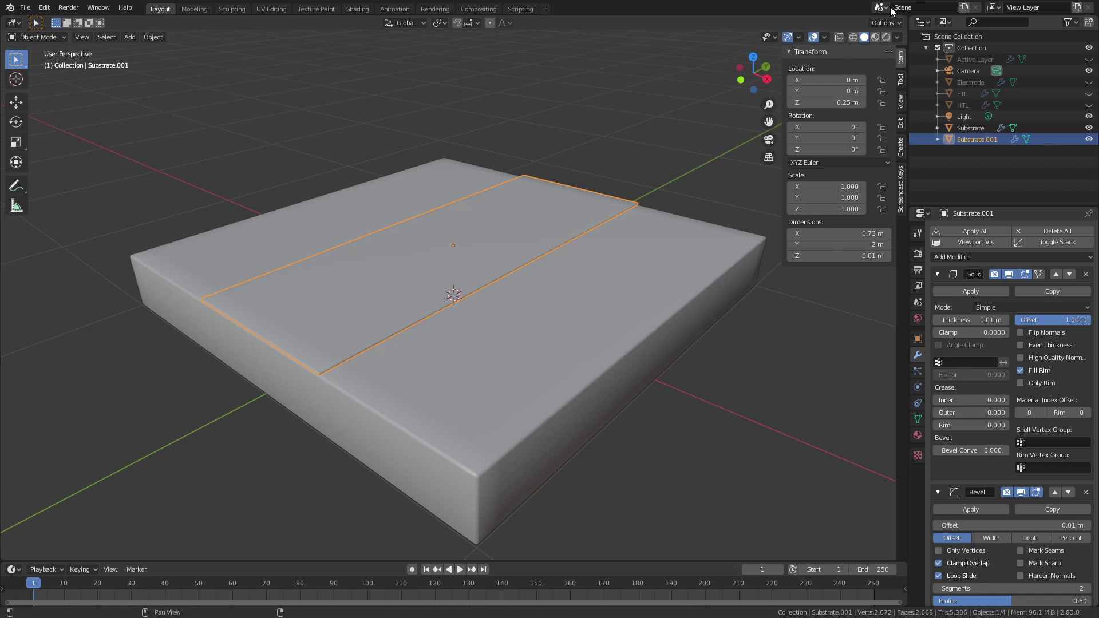
pyautogui.press('n')
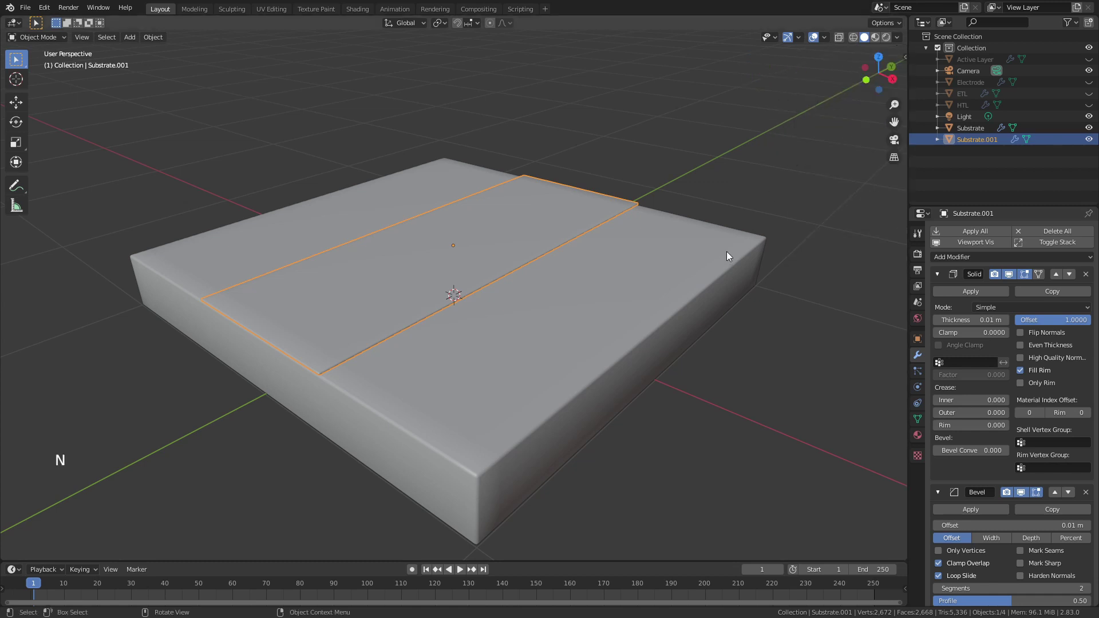
pyautogui.press('n')
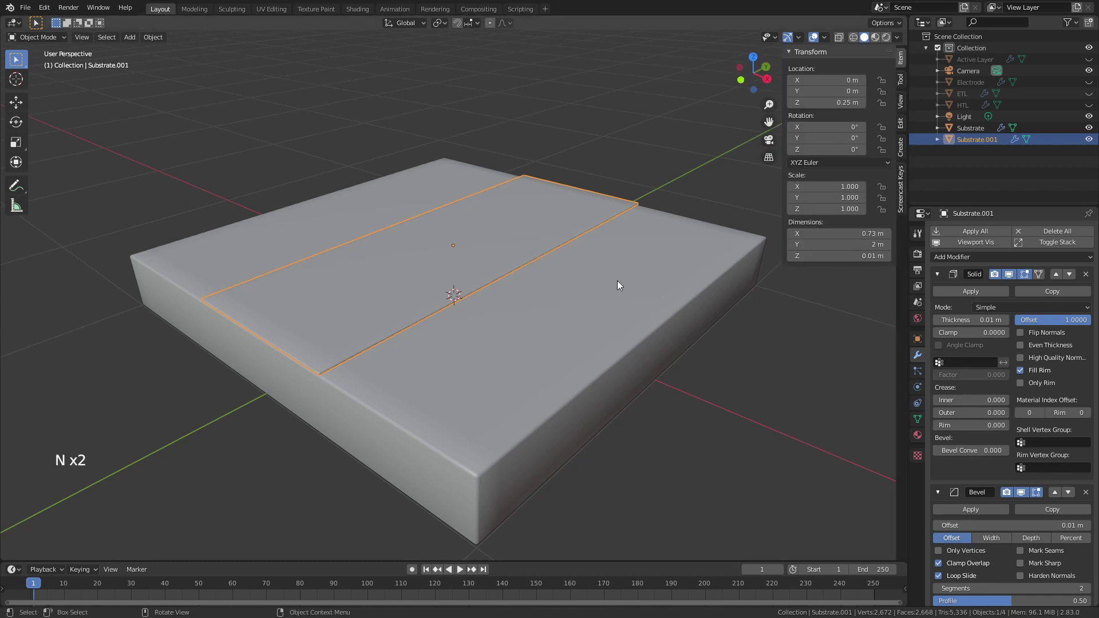
# Step: Set the strip's Location Z to 0.25 m and shift-select the Substrate with it
pyautogui.middleClick(486, 265)
pyautogui.middleClick(491, 280)
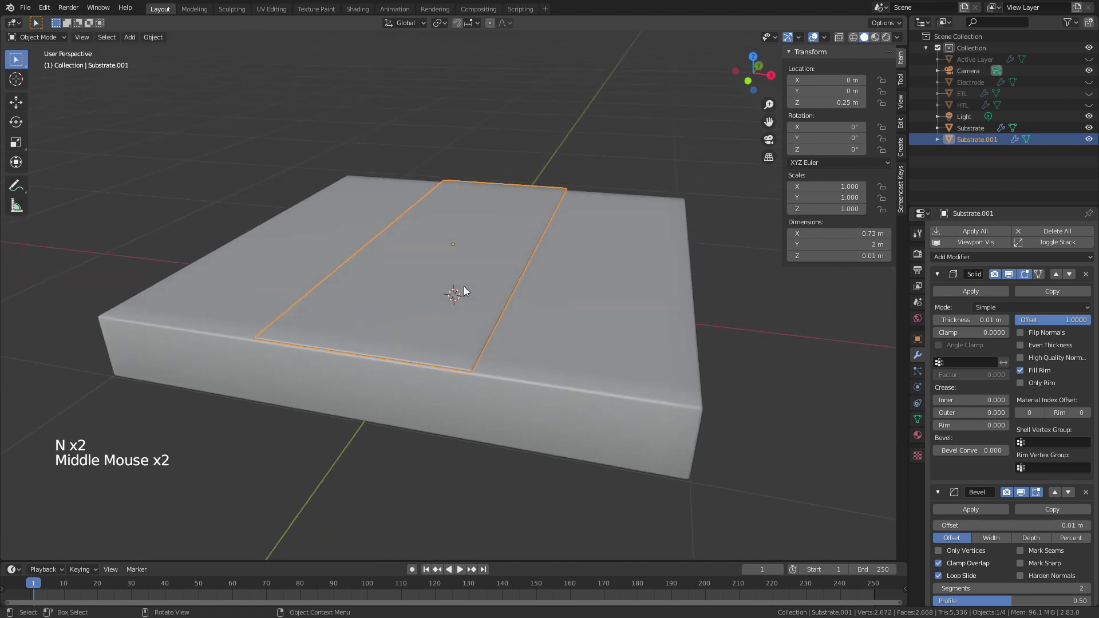
pyautogui.click(420, 458)
pyautogui.click(418, 333)
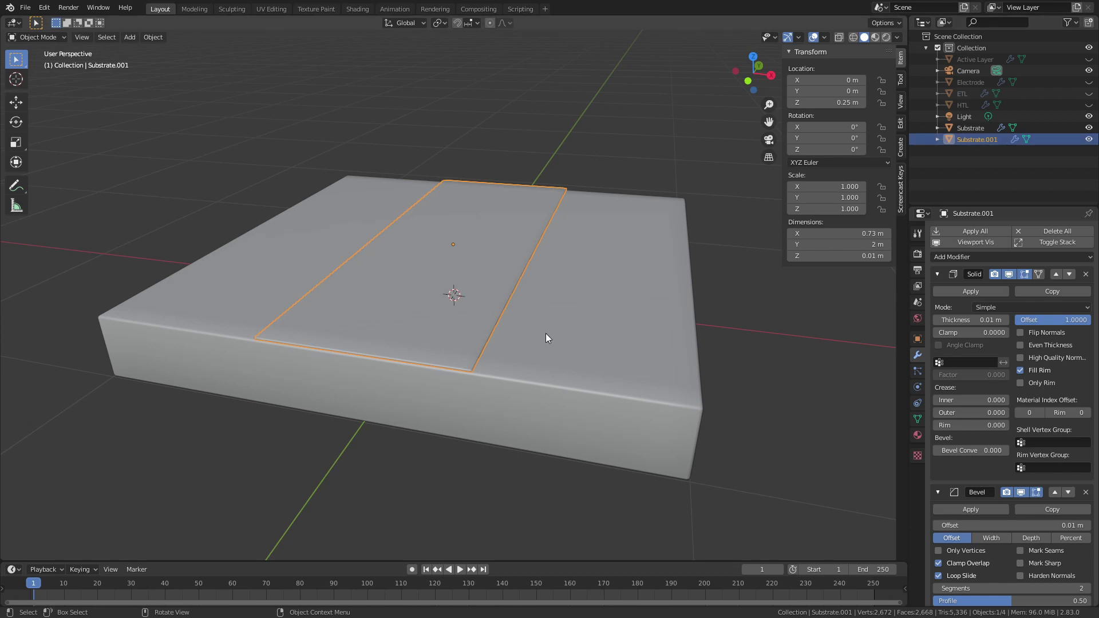
pyautogui.click(569, 355)
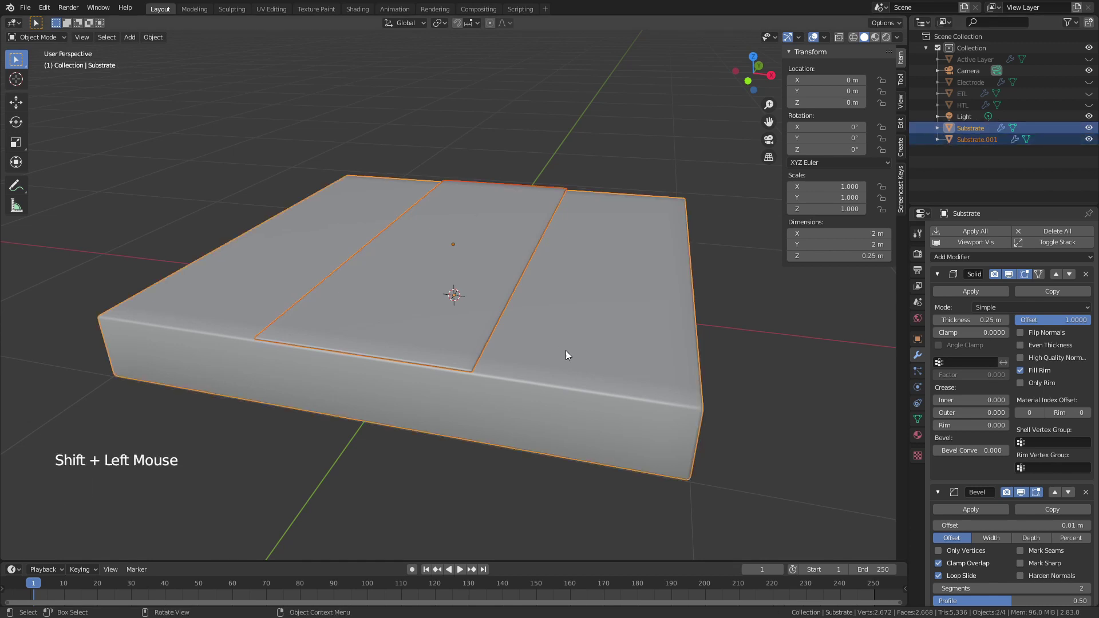
# Step: Parent the strip to the Substrate with Keep Transform and check the Outliner hierarchy
pyautogui.press('ctrl+p')
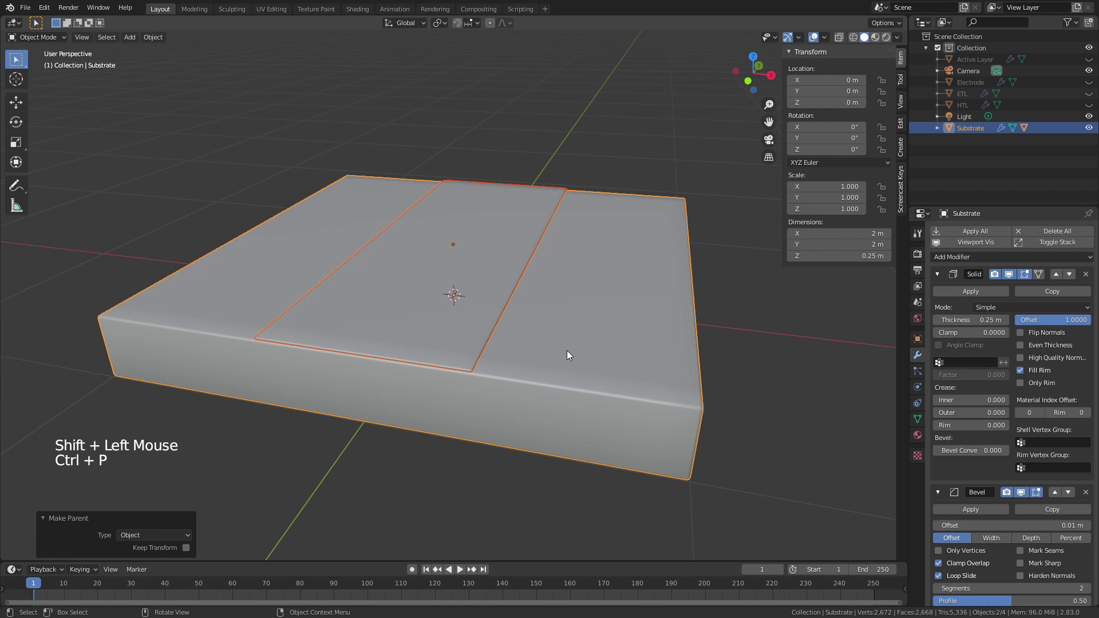
pyautogui.click(785, 357)
pyautogui.click(486, 361)
pyautogui.press('g')
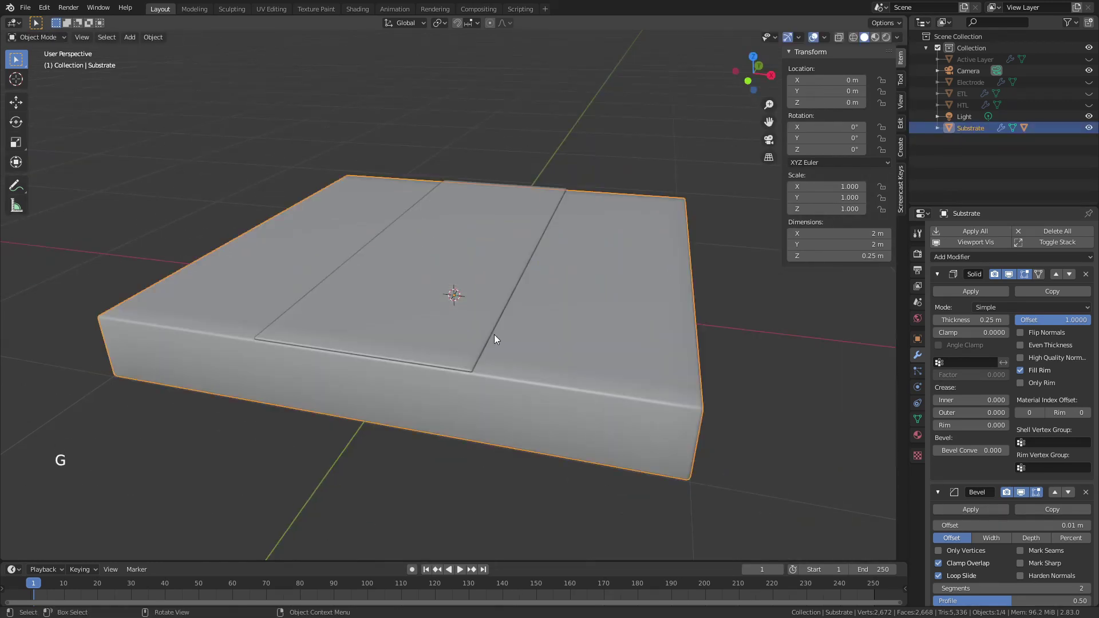
pyautogui.click(943, 132)
pyautogui.click(983, 165)
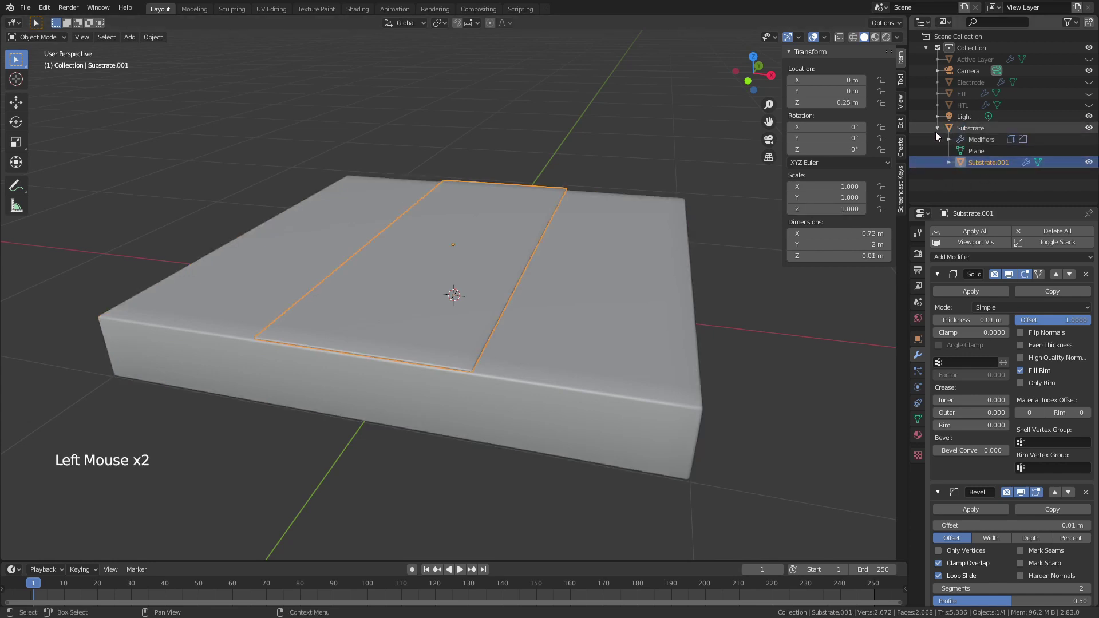
pyautogui.click(941, 132)
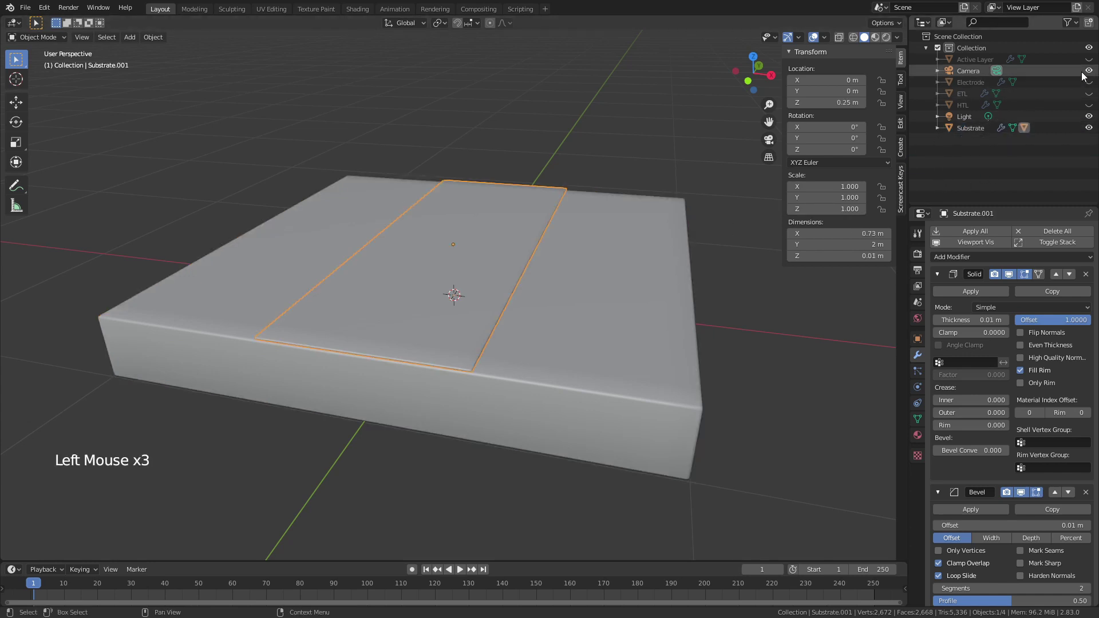
# Step: Unhide the Active Layer, Electrode, ETL and HTL so the full stack is visible again
pyautogui.click(1096, 61)
pyautogui.click(1089, 91)
pyautogui.doubleClick(1090, 98)
pyautogui.scroll(-3)
pyautogui.middleClick(725, 319)
pyautogui.press('n')
pyautogui.scroll(-3)
# Step: Adjust options in the Properties panel and orbit to look down on the layer stack
pyautogui.click(942, 278)
pyautogui.click(941, 298)
pyautogui.middleClick(696, 304)
pyautogui.click(644, 324)
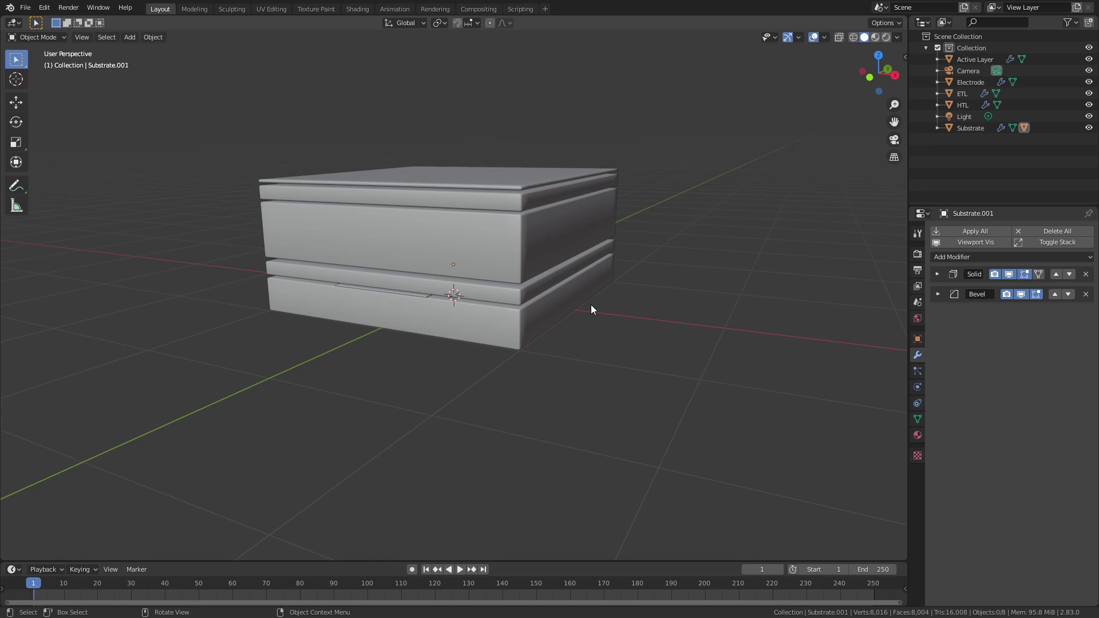
pyautogui.middleClick(590, 330)
pyautogui.middleClick(584, 338)
pyautogui.scroll(3)
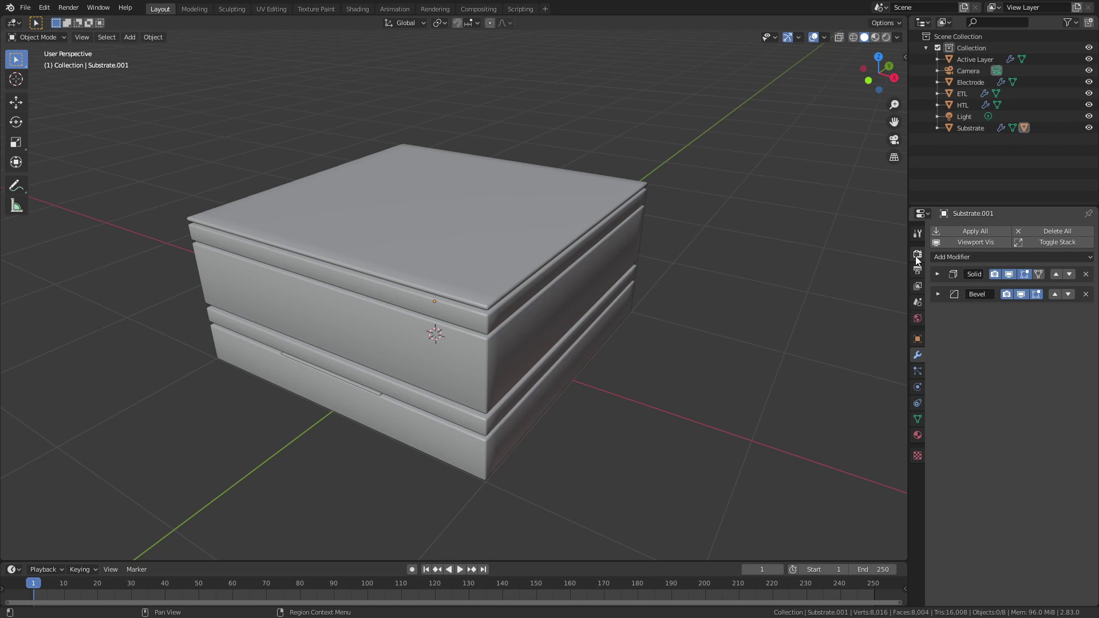
# Step: Enable Screen Space Reflections in the Eevee Render Properties, then select the Substrate block
pyautogui.click(919, 260)
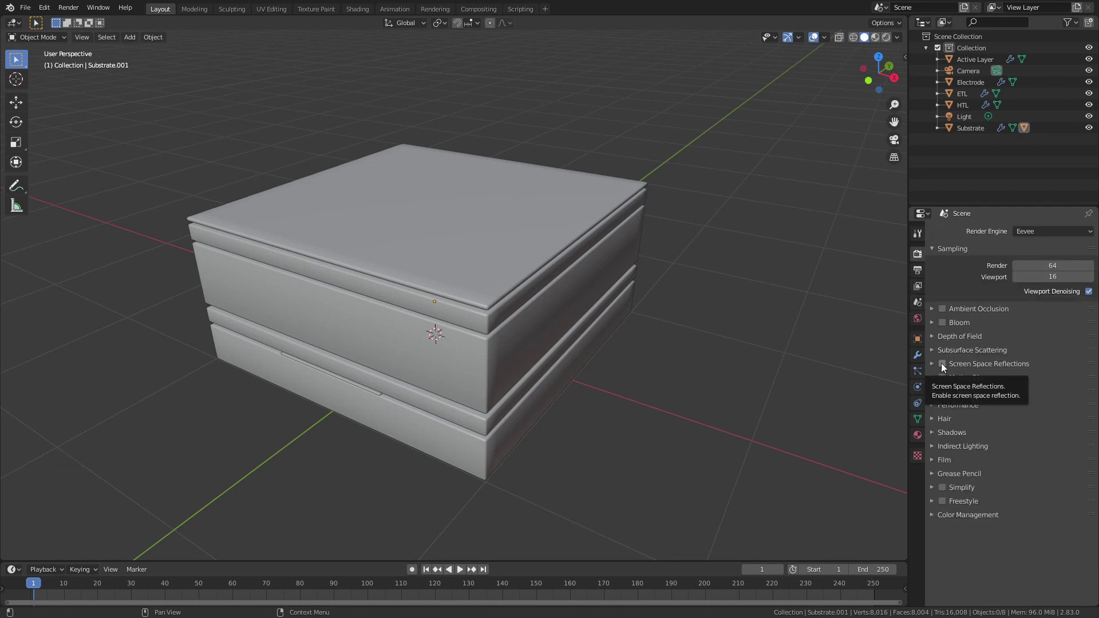
pyautogui.click(945, 367)
pyautogui.click(937, 364)
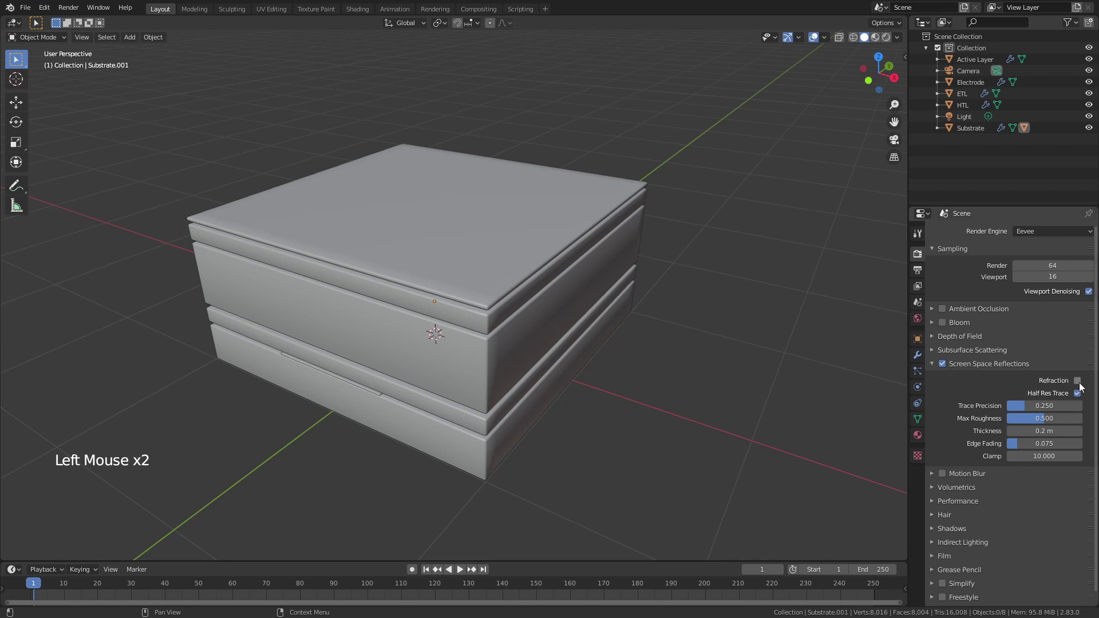
pyautogui.click(1083, 386)
pyautogui.click(938, 365)
pyautogui.middleClick(601, 337)
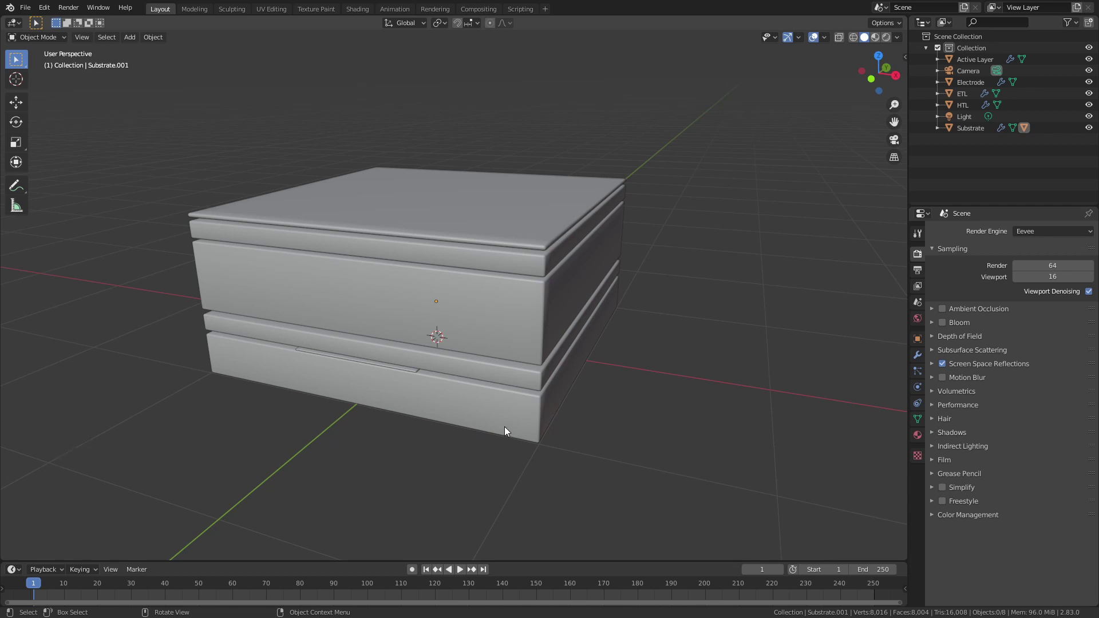
pyautogui.click(509, 427)
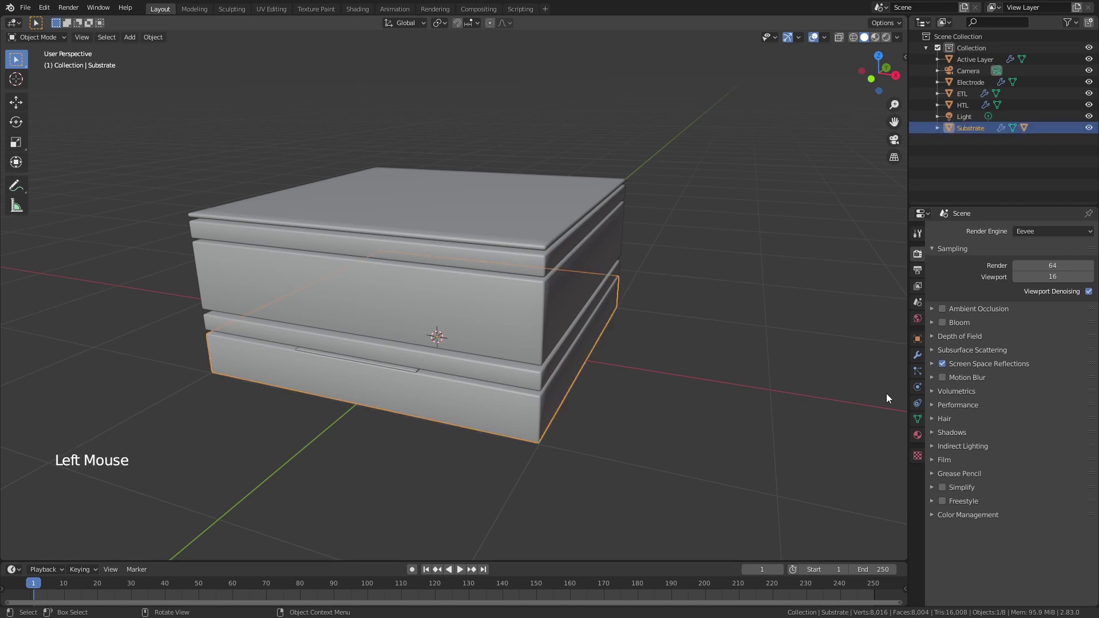
# Step: In Material Preview, give Substrate a new material with Roughness 0.2, Transmission 1 and Alpha Blend
pyautogui.press('z')
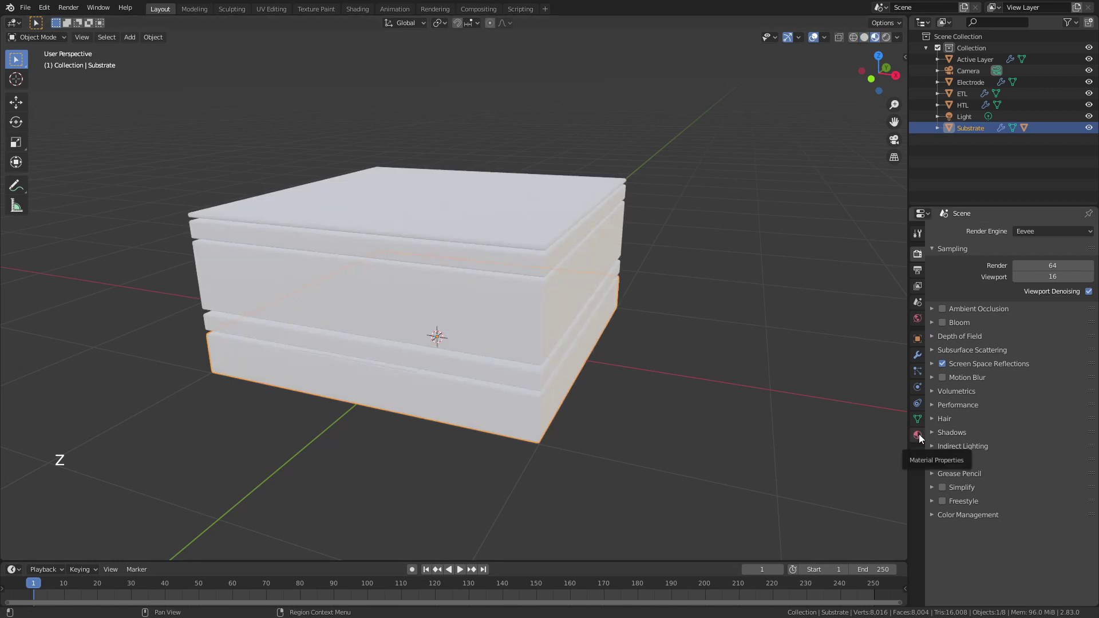
pyautogui.click(923, 437)
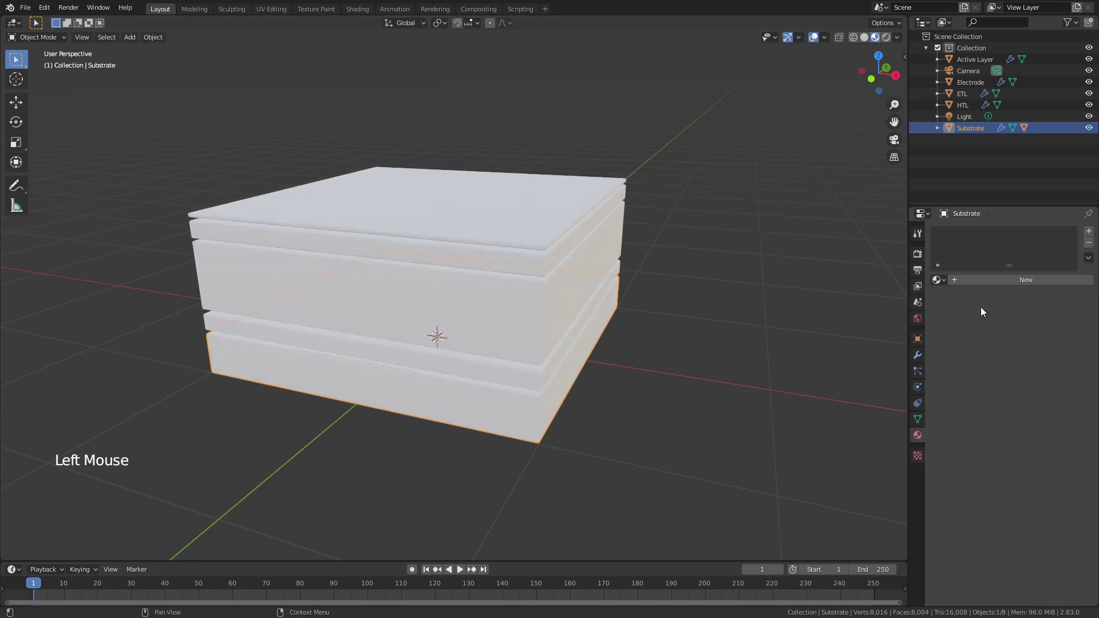
pyautogui.click(1001, 282)
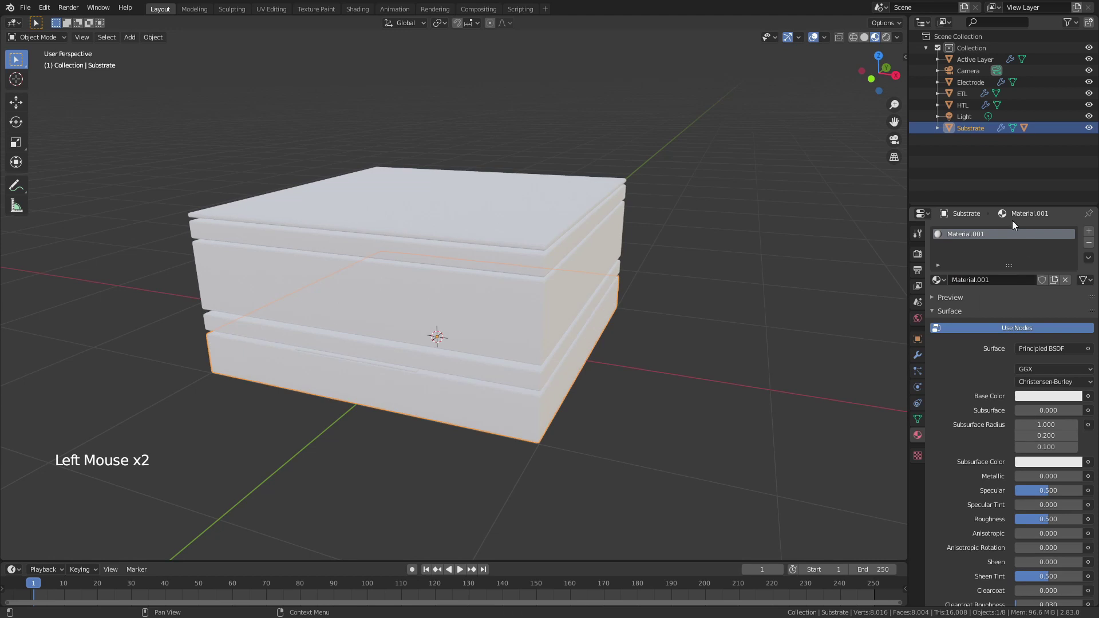
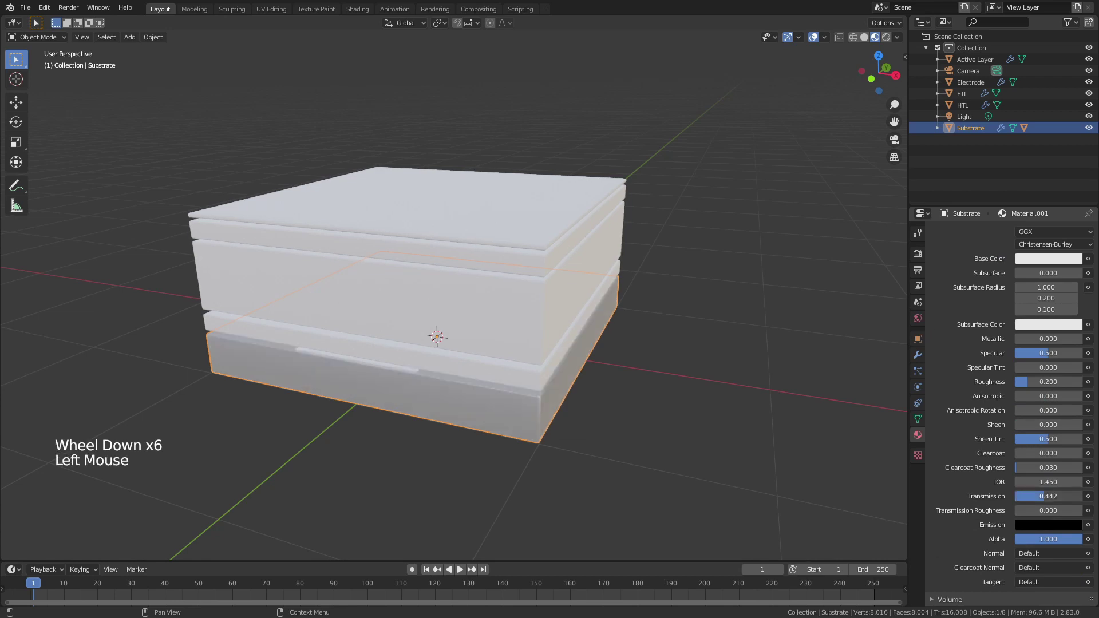
pyautogui.scroll(-3)
pyautogui.click(1070, 533)
pyautogui.click(627, 431)
# Step: Hide the material's backfaces and inspect the glassy substrate from below the stack
pyautogui.middleClick(611, 428)
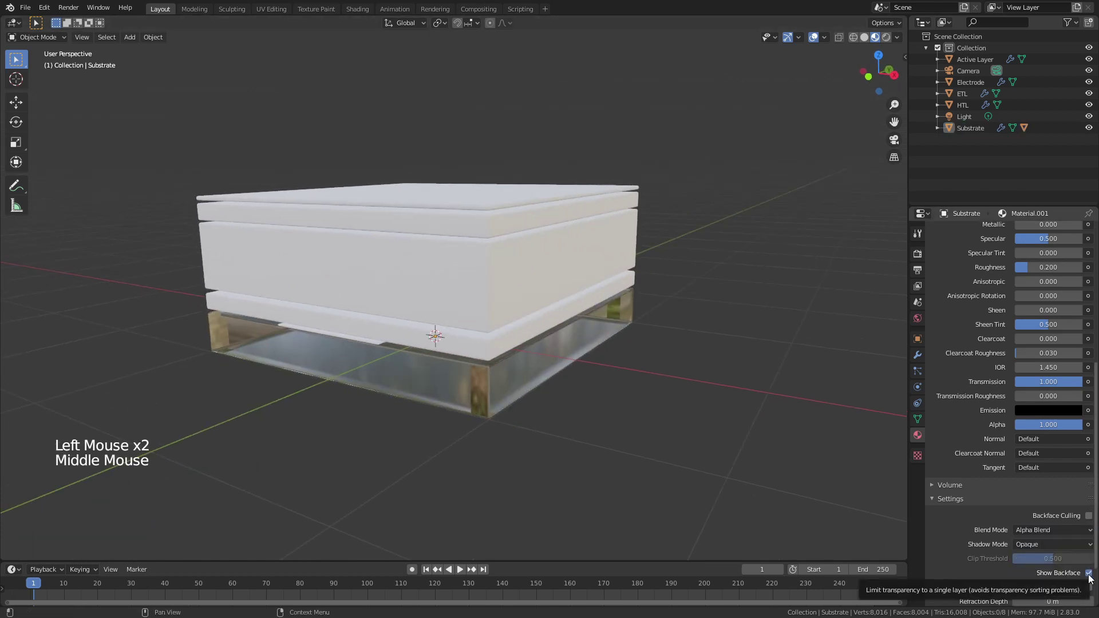
pyautogui.click(1092, 578)
pyautogui.scroll(3)
pyautogui.scroll(-3)
pyautogui.middleClick(578, 368)
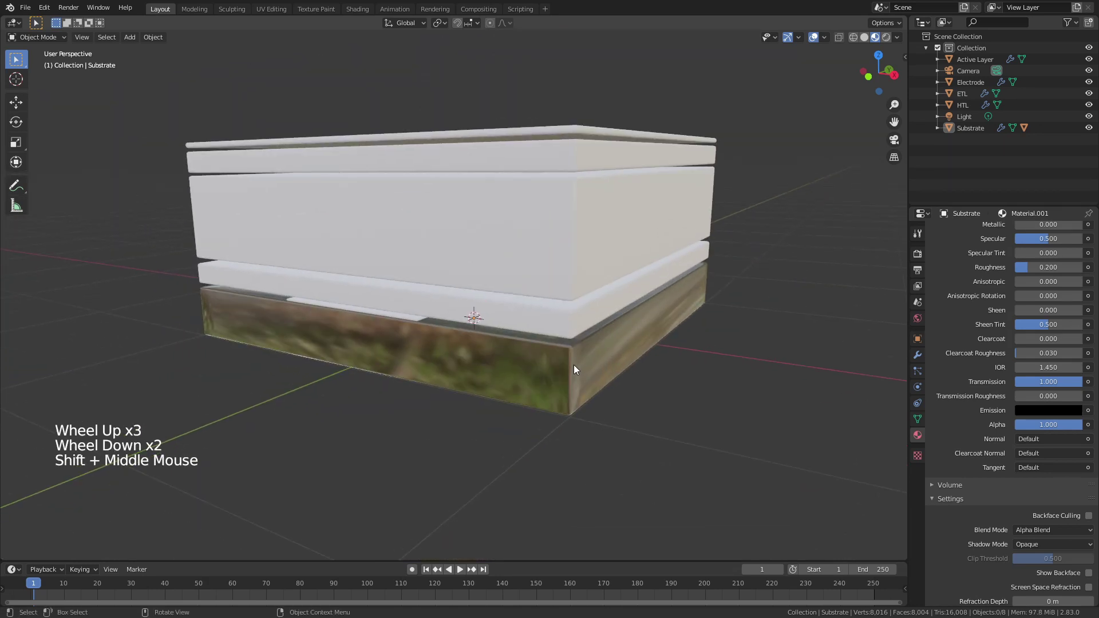
pyautogui.middleClick(500, 376)
pyautogui.middleClick(474, 279)
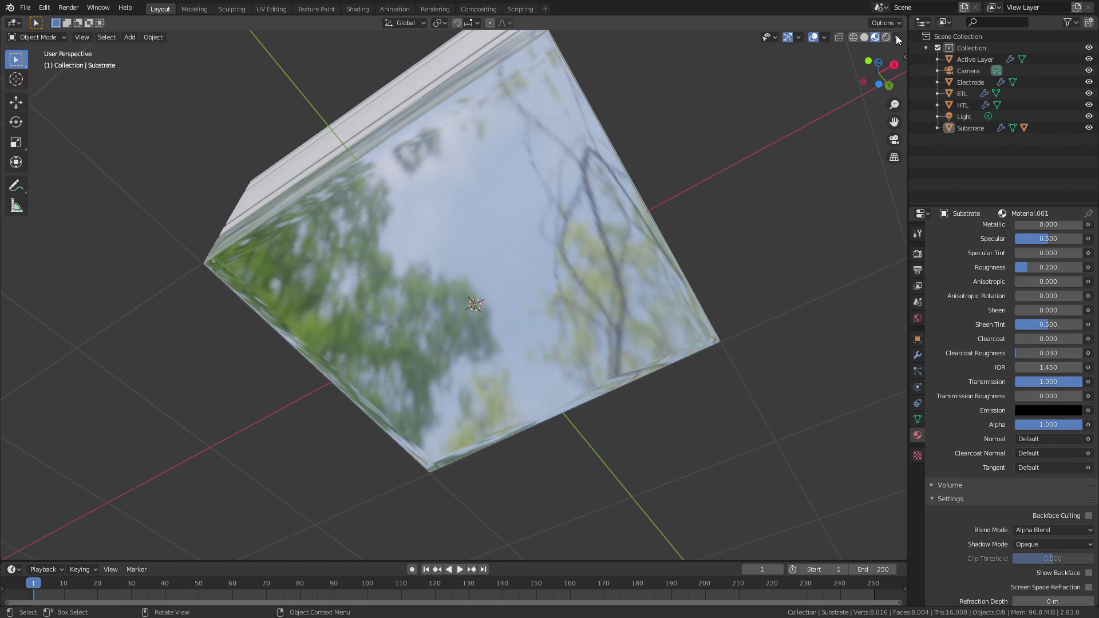
# Step: Switch the viewport to solid shading and orbit to frame the whole layer stack
pyautogui.click(900, 39)
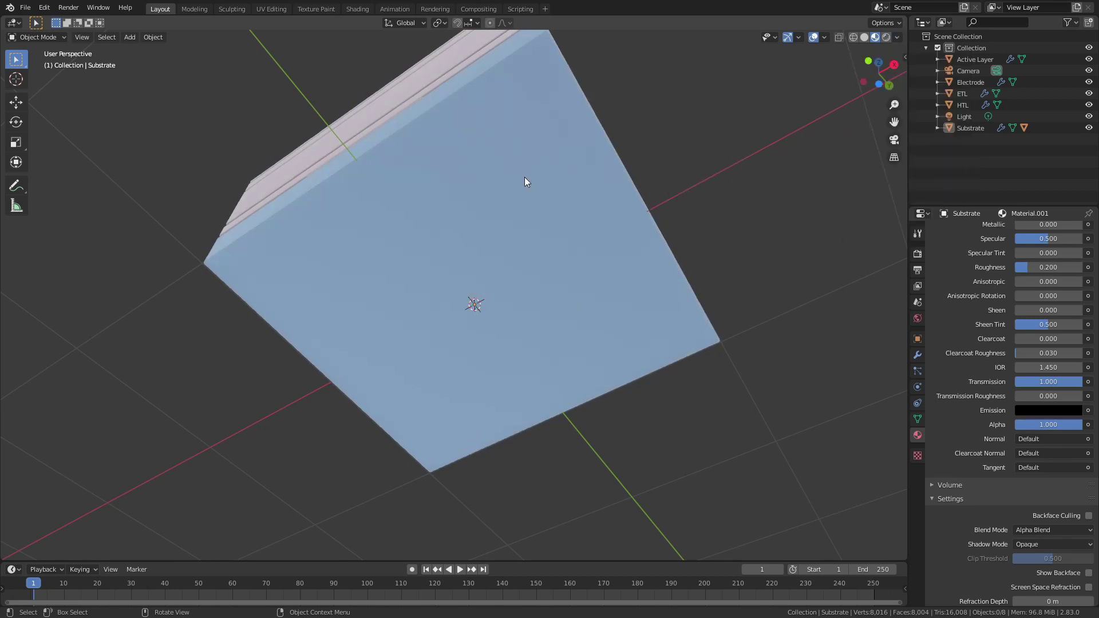
pyautogui.middleClick(558, 213)
pyautogui.middleClick(513, 333)
pyautogui.middleClick(505, 348)
pyautogui.scroll(-3)
pyautogui.middleClick(461, 375)
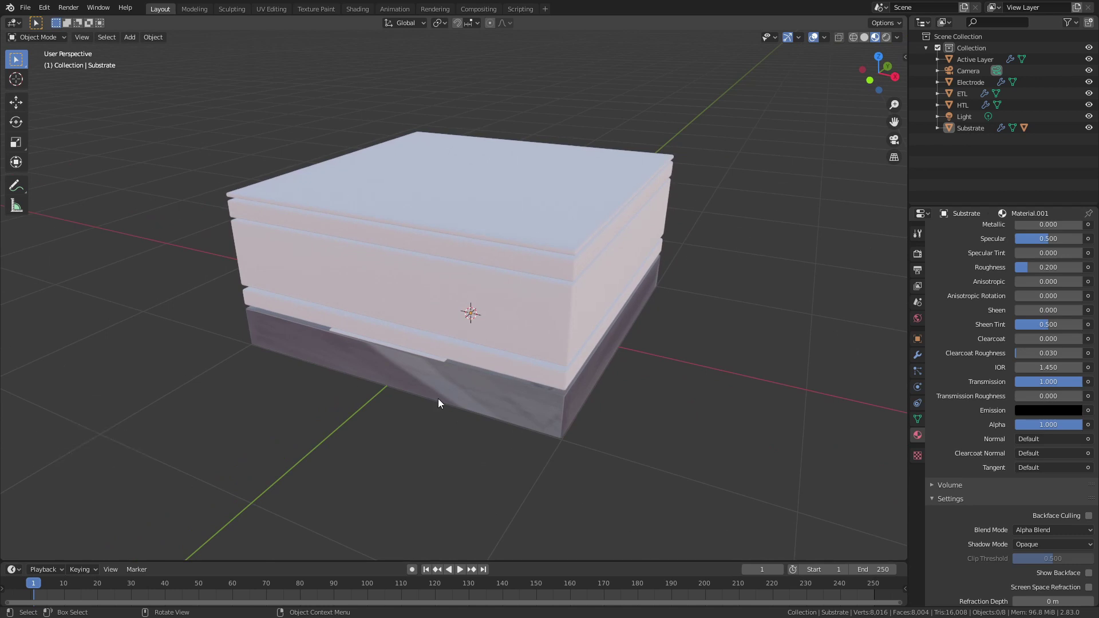
pyautogui.scroll(3)
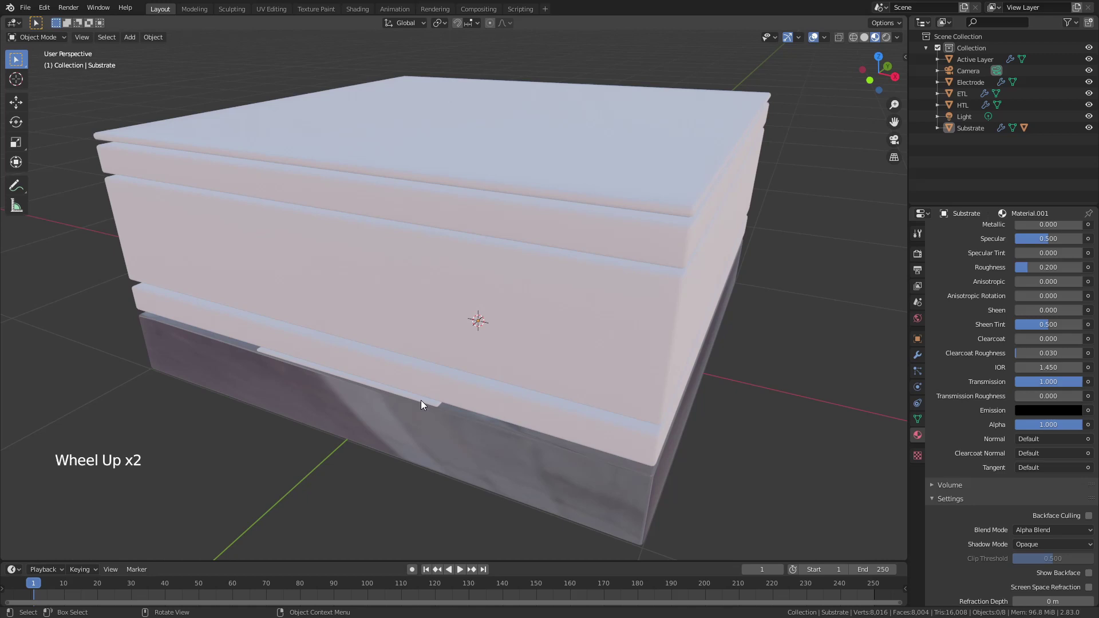
# Step: Link the Substrate's glassy Material.001 onto ETL, HTL and Substrate.001 with Ctrl+L Link Materials
pyautogui.click(455, 395)
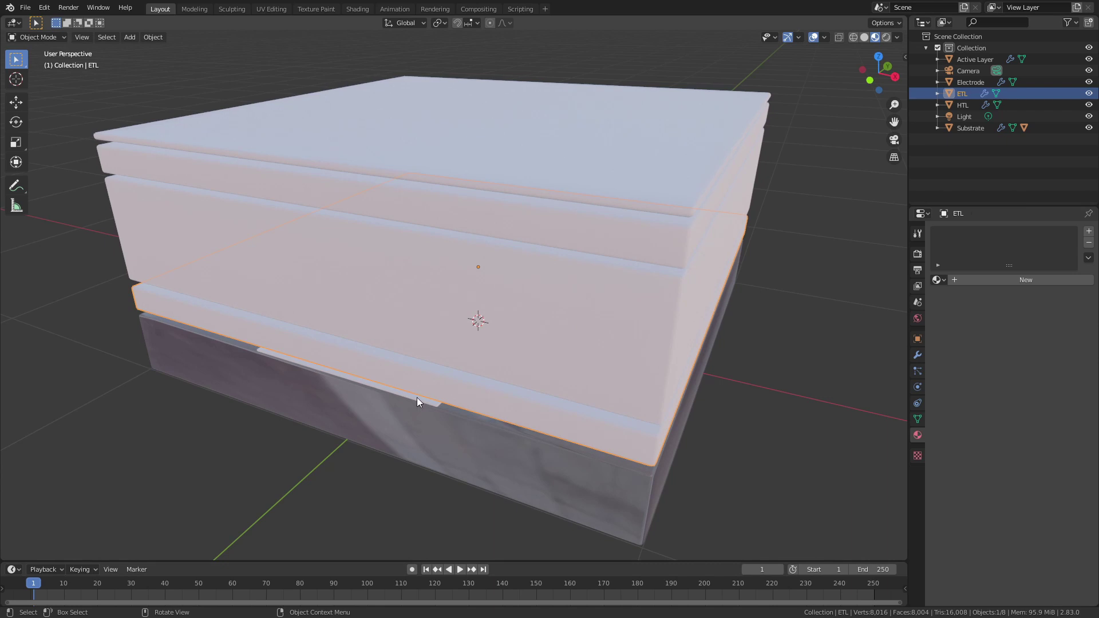
pyautogui.click(428, 406)
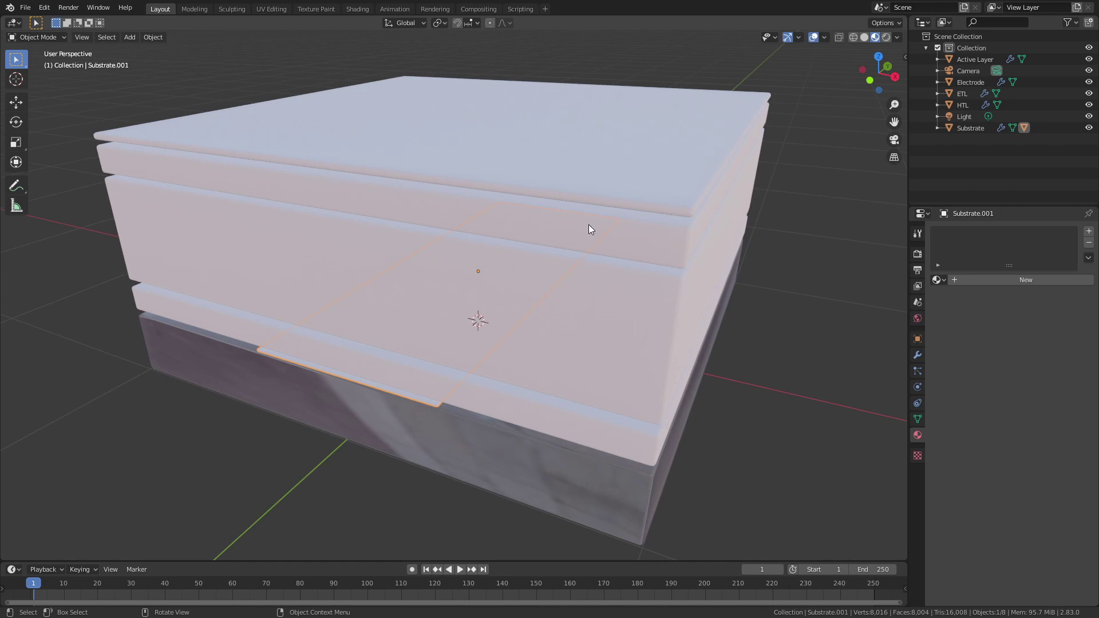
pyautogui.click(645, 234)
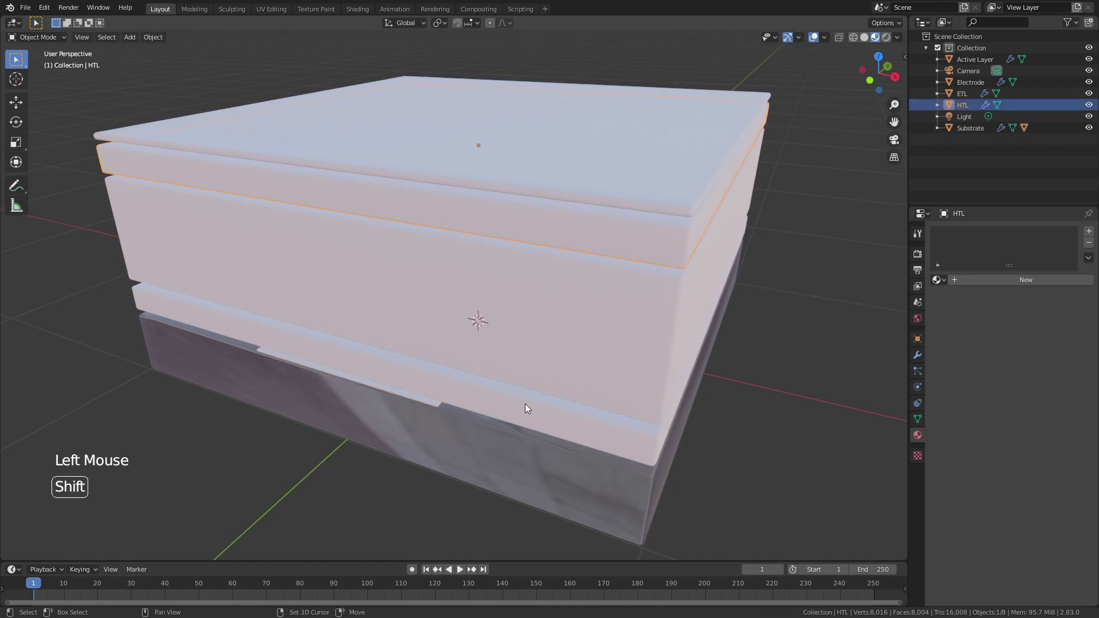
pyautogui.click(529, 407)
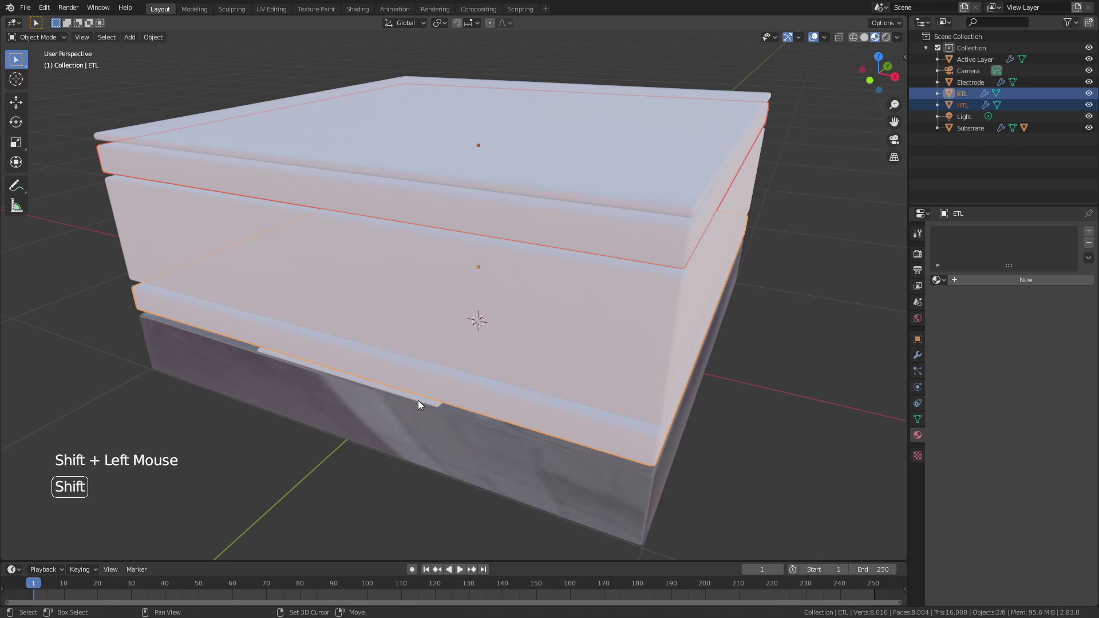
pyautogui.click(422, 403)
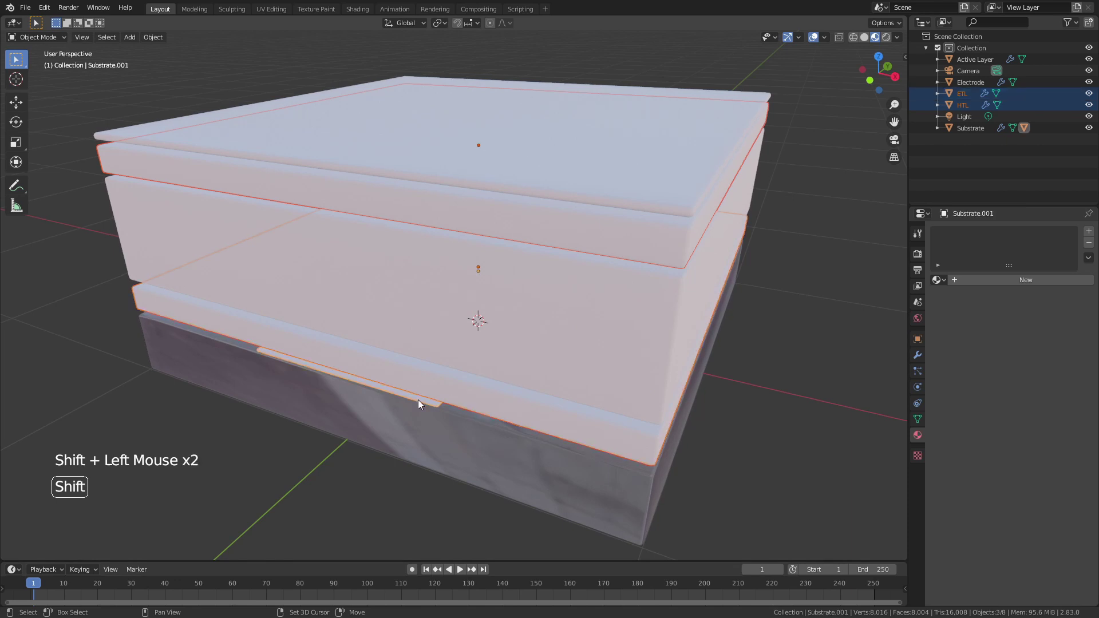
pyautogui.click(527, 484)
pyautogui.press('ctrl+l')
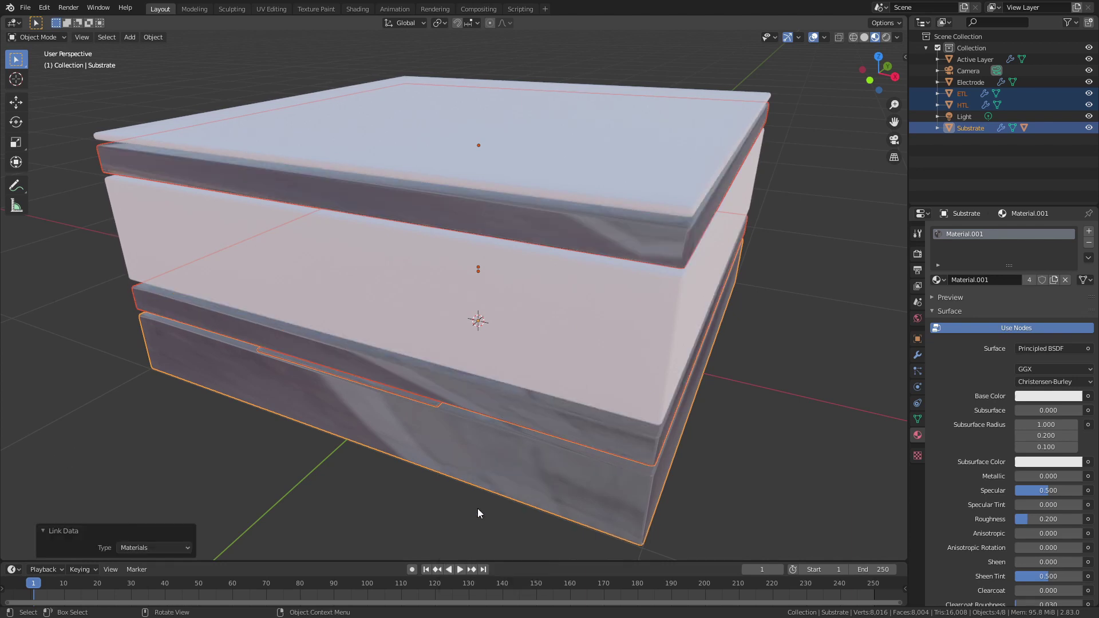
pyautogui.scroll(-3)
pyautogui.scroll(-3)
# Step: Give Substrate.001 a single-user Material.002 and set its Base Color to pale cyan
pyautogui.click(793, 449)
pyautogui.click(429, 406)
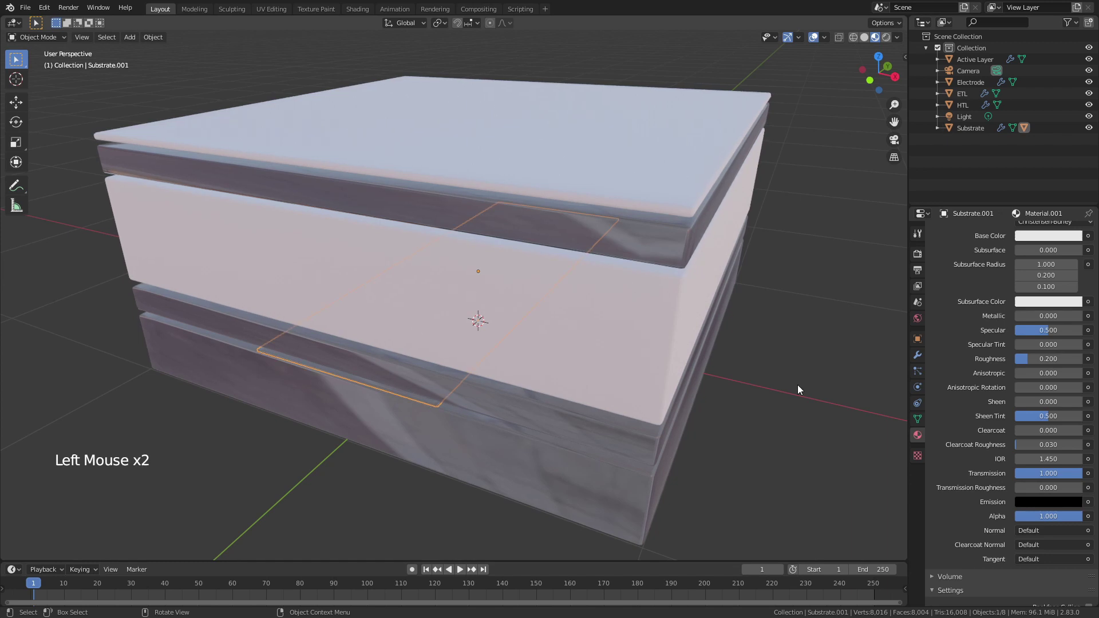
pyautogui.scroll(3)
pyautogui.scroll(3)
pyautogui.click(1031, 237)
pyautogui.click(1053, 354)
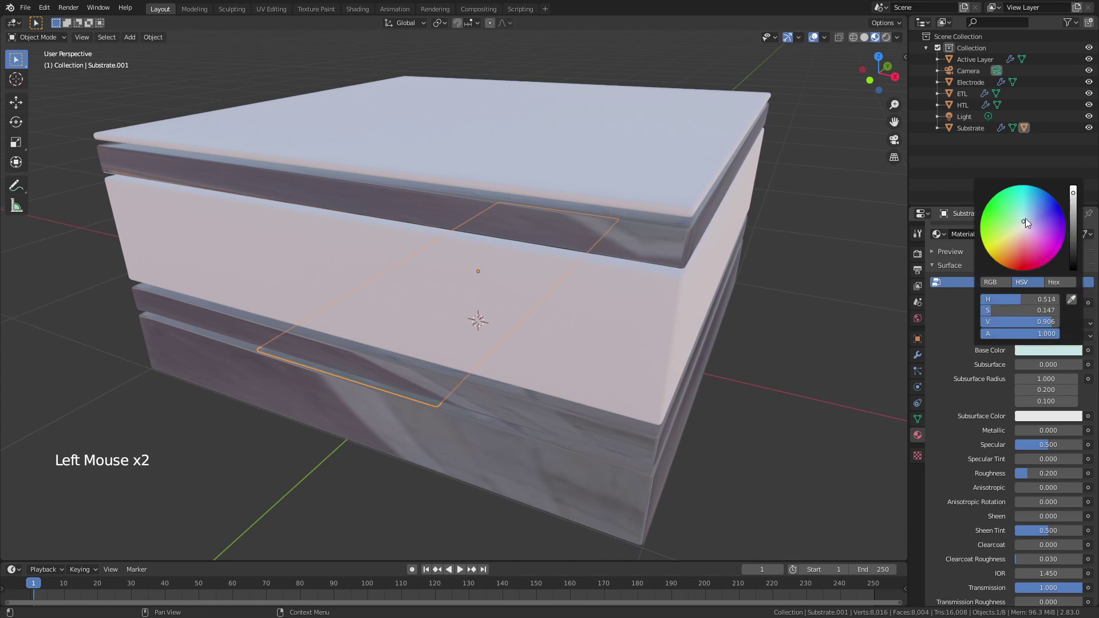
pyautogui.click(782, 403)
# Step: Keep the material unique to Substrate.001 and inspect the thin tinted strip up close
pyautogui.middleClick(316, 369)
pyautogui.scroll(3)
pyautogui.scroll(3)
pyautogui.click(599, 365)
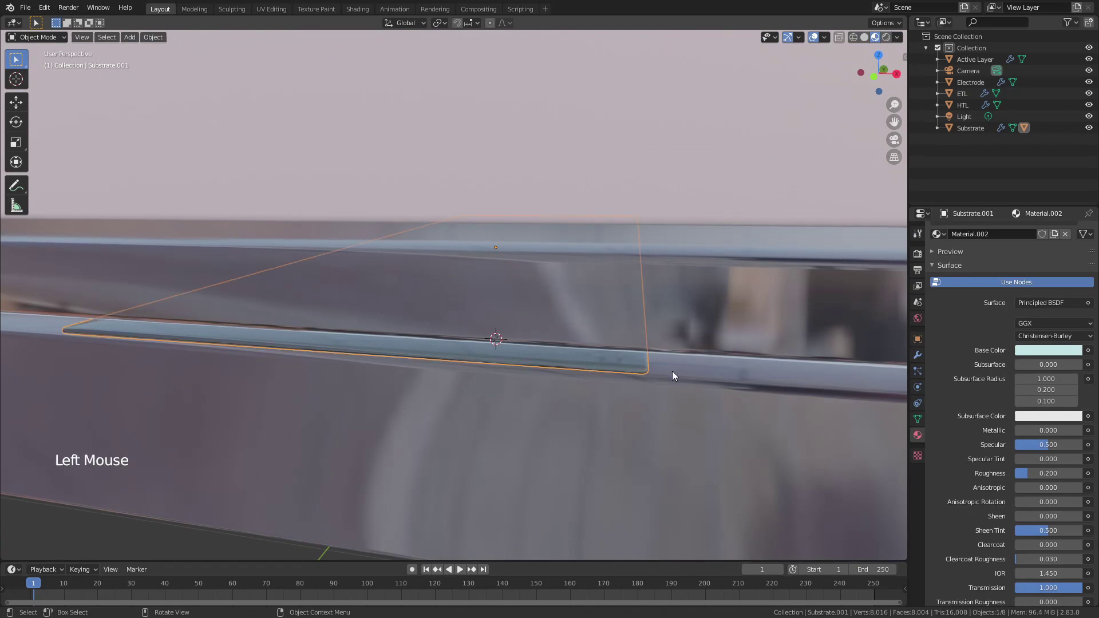
pyautogui.middleClick(671, 373)
pyautogui.scroll(-3)
pyautogui.scroll(-3)
pyautogui.middleClick(709, 408)
pyautogui.middleClick(717, 414)
# Step: Give ETL its own single-user Material.003 with a deep blue Base Color
pyautogui.click(718, 415)
pyautogui.click(574, 432)
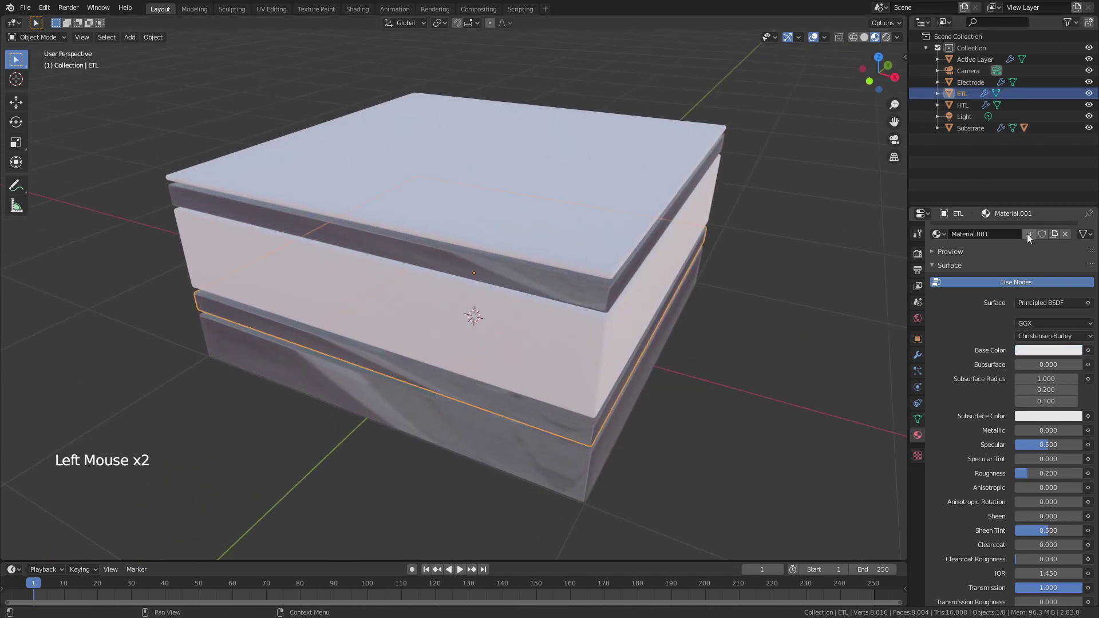
pyautogui.click(1031, 237)
pyautogui.scroll(3)
pyautogui.click(1042, 400)
pyautogui.scroll(3)
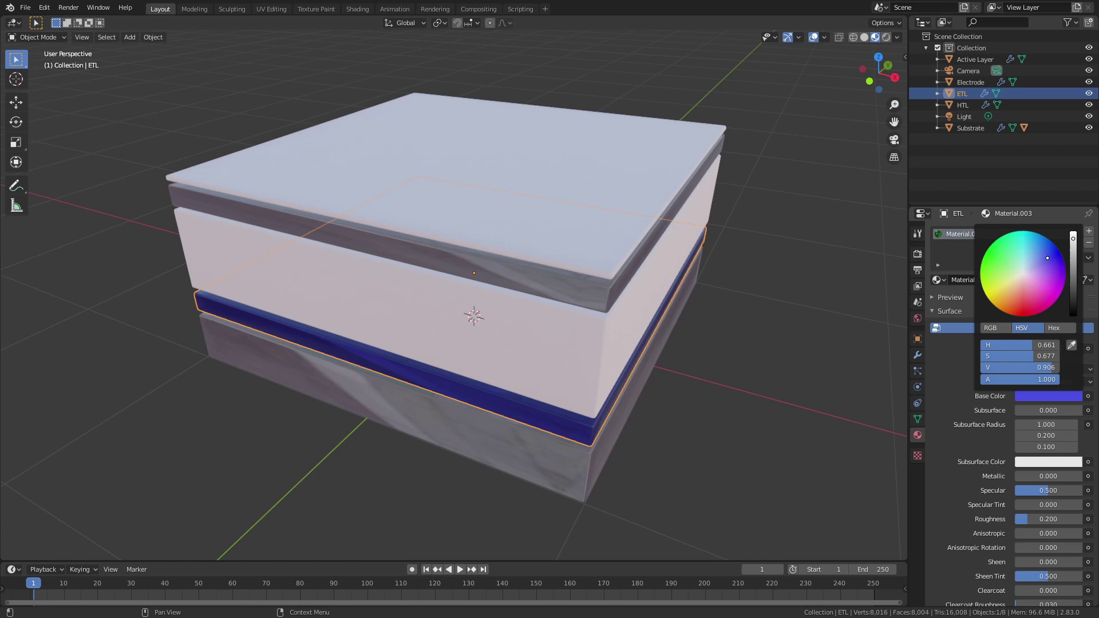
pyautogui.click(700, 476)
pyautogui.middleClick(696, 428)
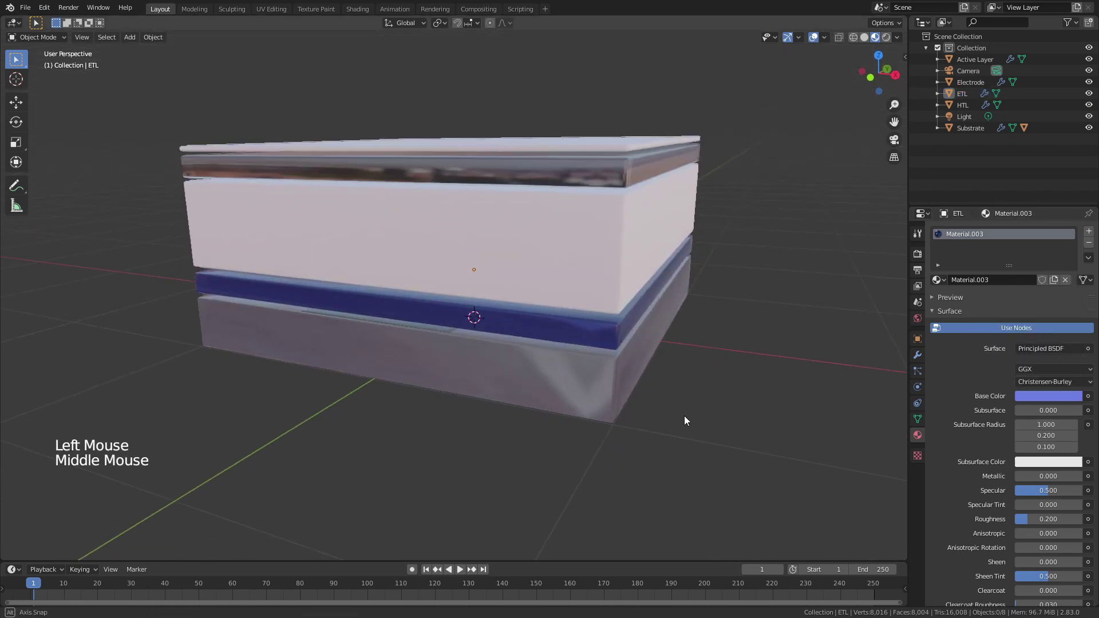
# Step: Make HTL's material single-user and set its Base Color to red
pyautogui.click(560, 203)
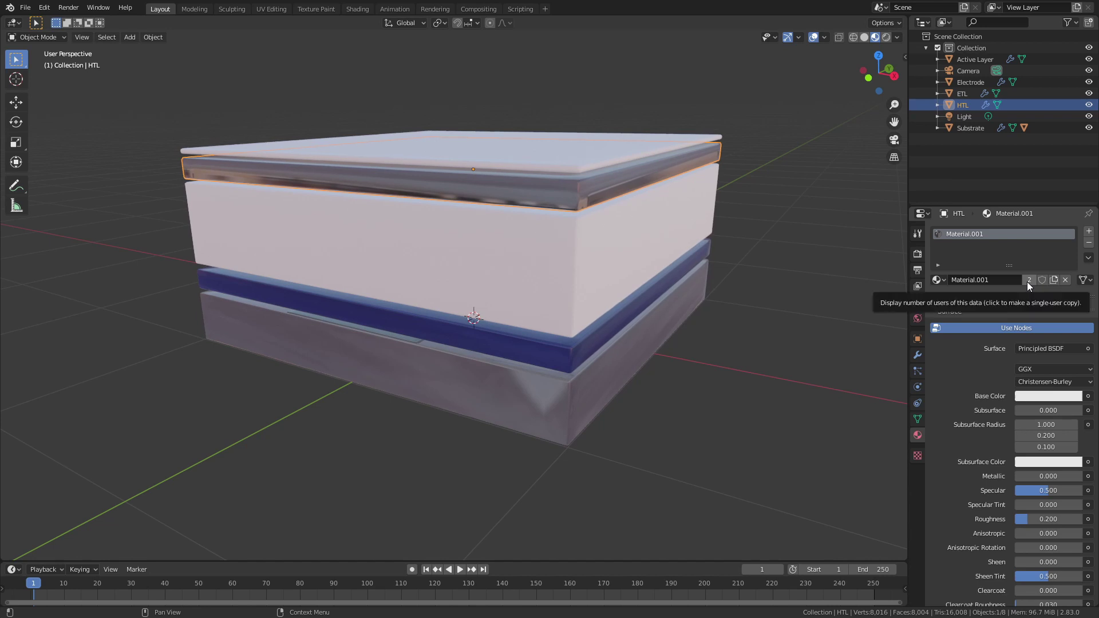
pyautogui.click(1030, 285)
pyautogui.click(1037, 399)
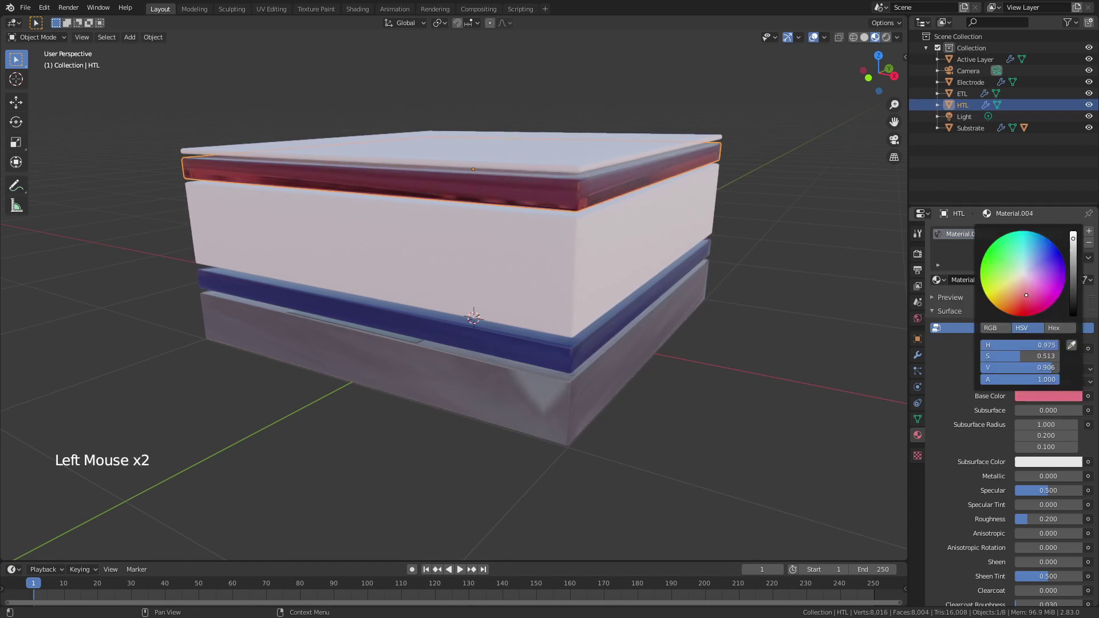
pyautogui.click(772, 314)
pyautogui.middleClick(779, 297)
# Step: Give the Electrode a new Material.005 with Metallic 1 and an orange-gold Base Color
pyautogui.click(513, 239)
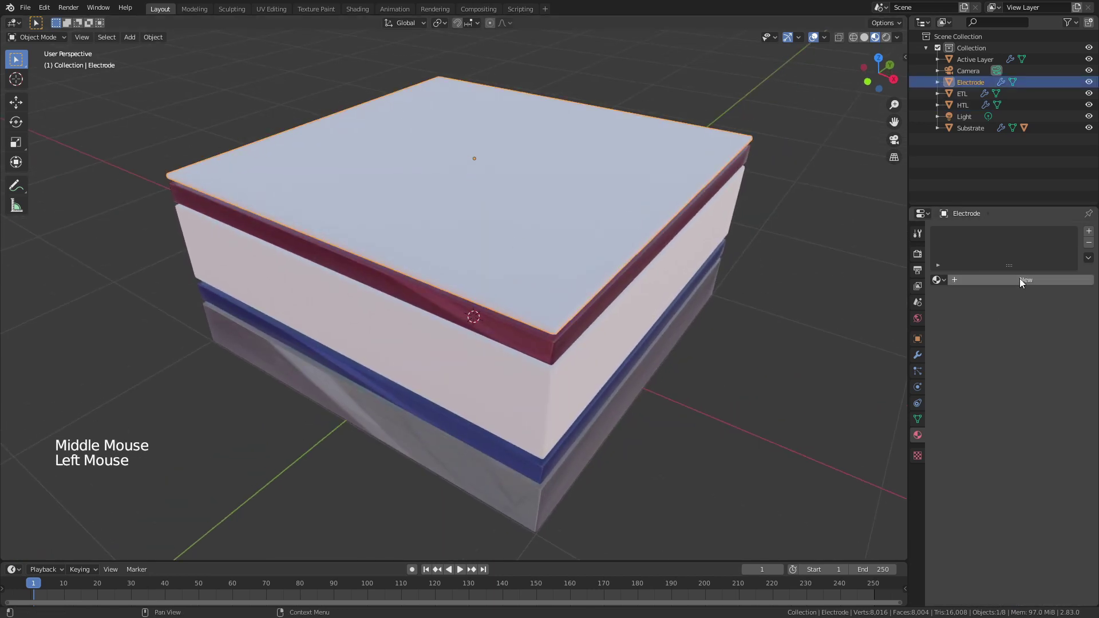
pyautogui.click(1023, 282)
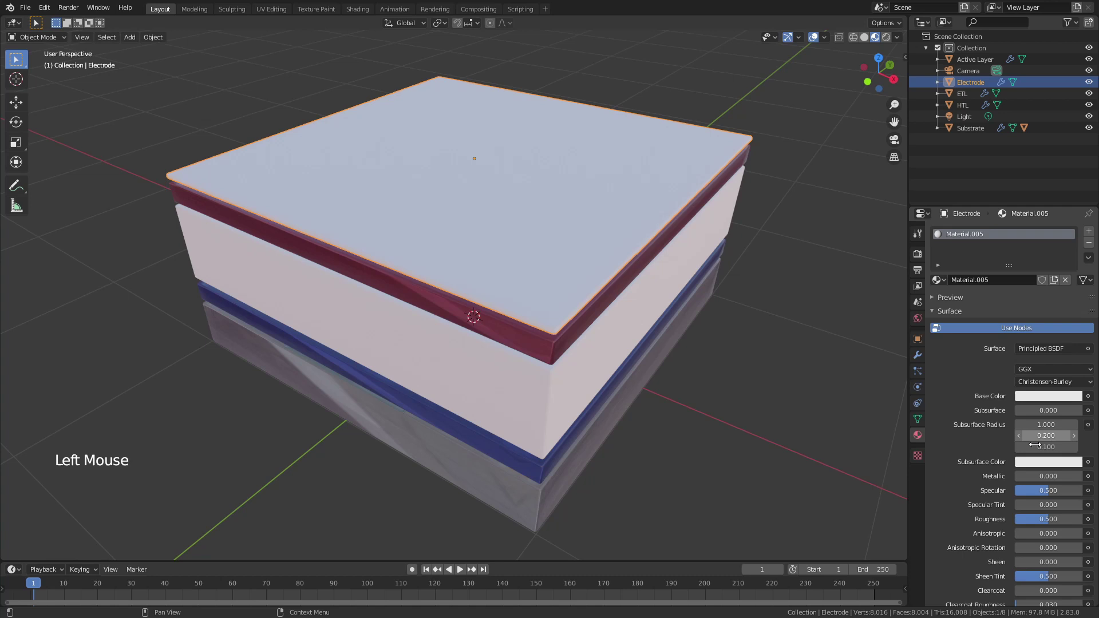
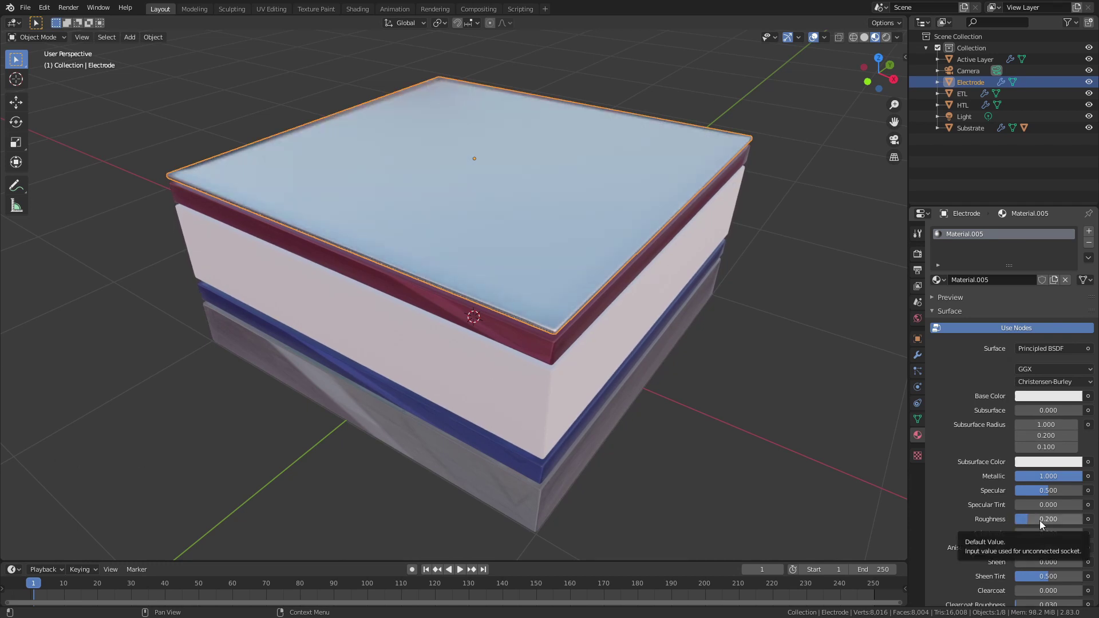
pyautogui.click(1052, 397)
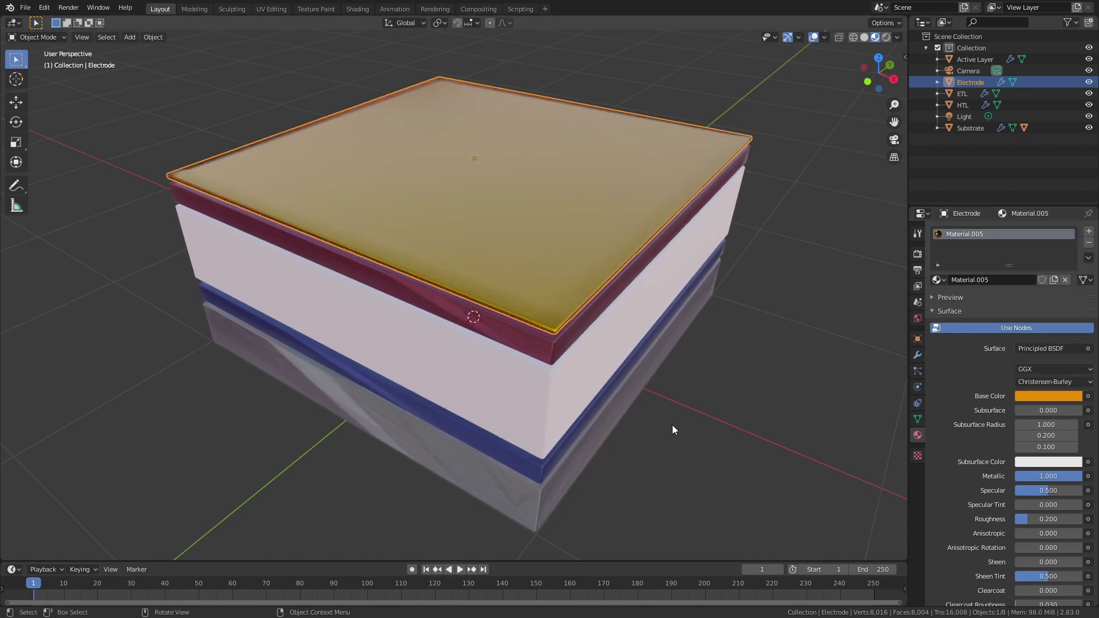
pyautogui.click(721, 441)
pyautogui.middleClick(692, 424)
pyautogui.scroll(-3)
pyautogui.middleClick(668, 363)
pyautogui.middleClick(677, 365)
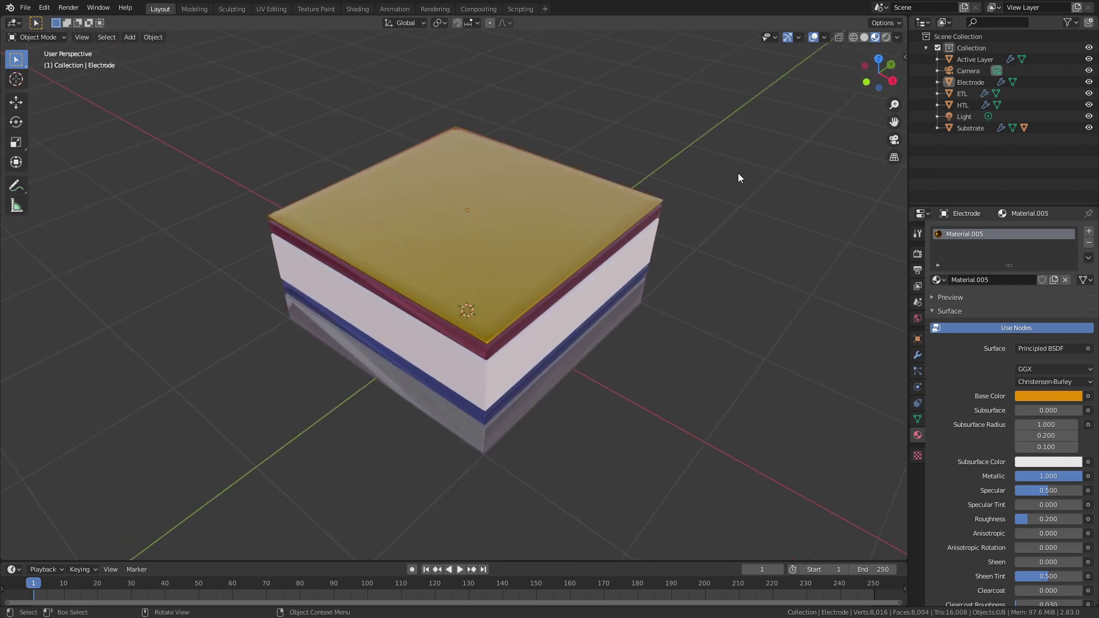
pyautogui.press('z')
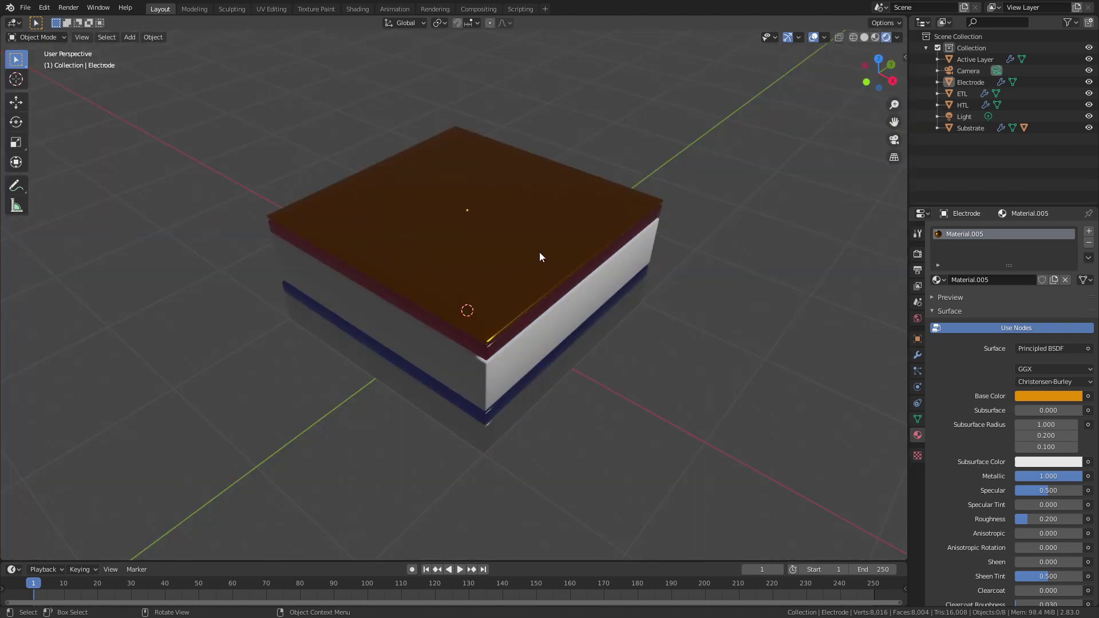
pyautogui.press('z')
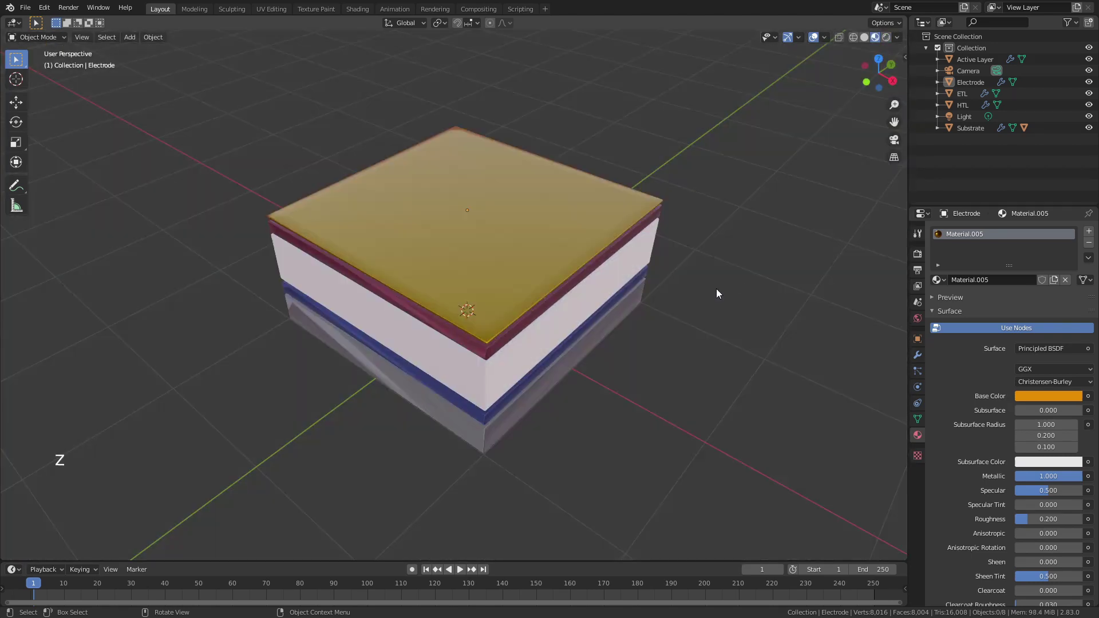
# Step: Pick a different HDRI environment for Material Preview so the metal and glass layers reflect
pyautogui.click(900, 42)
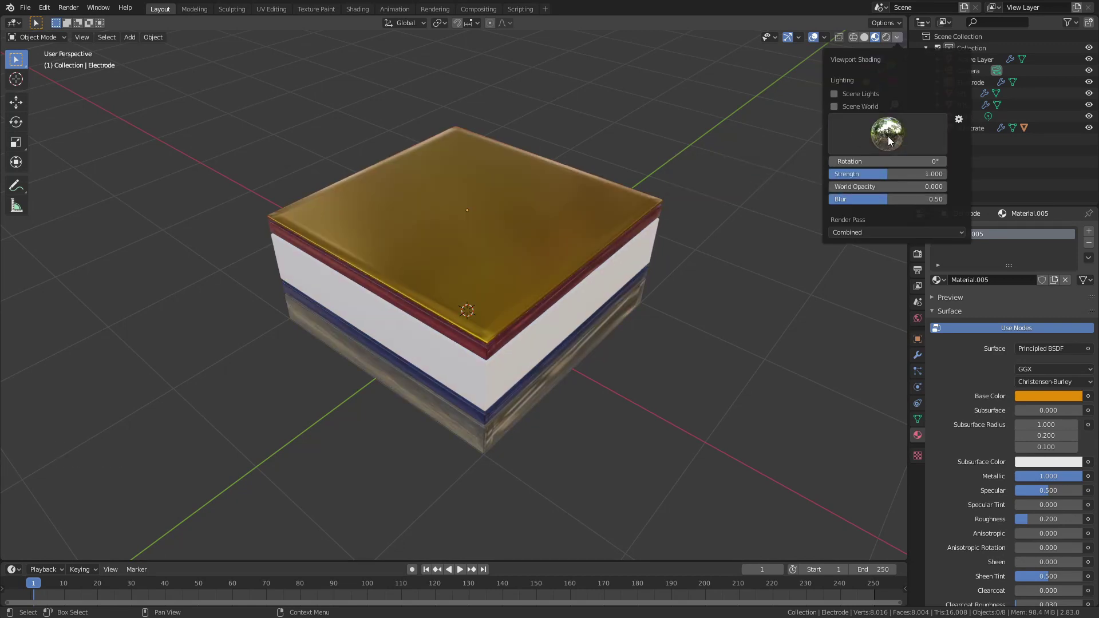
pyautogui.middleClick(644, 267)
pyautogui.middleClick(550, 286)
pyautogui.click(895, 40)
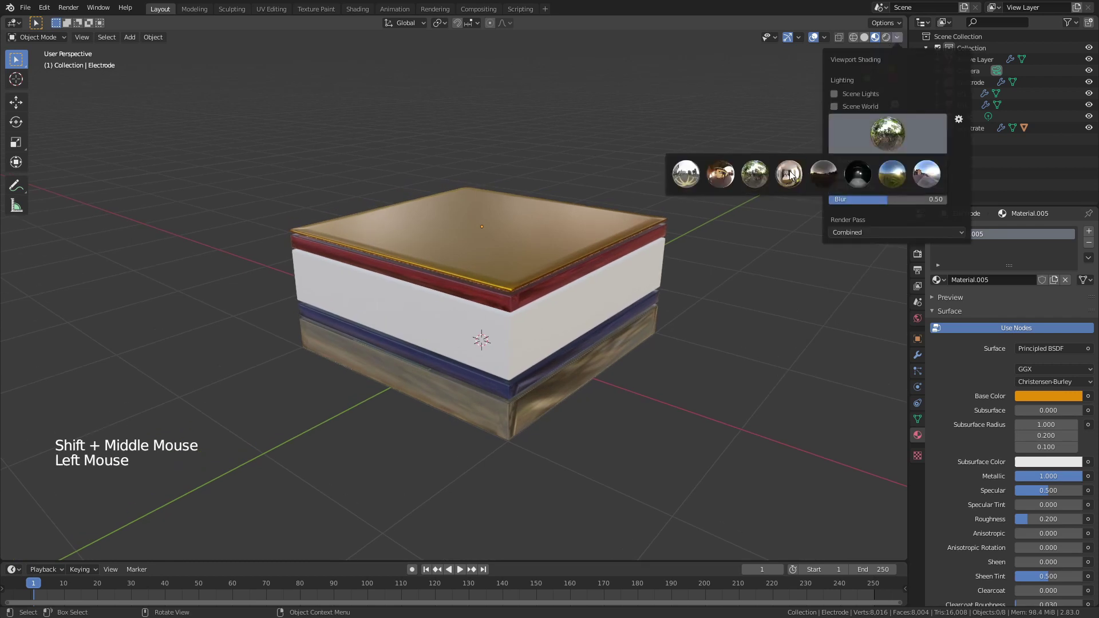
pyautogui.click(532, 351)
pyautogui.scroll(3)
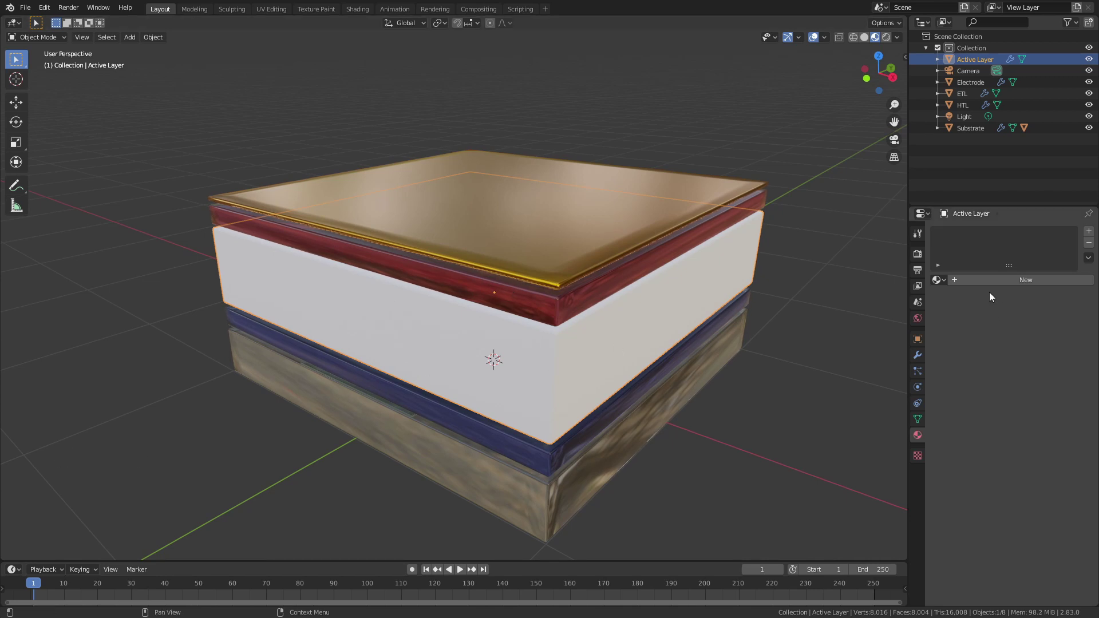
pyautogui.click(982, 287)
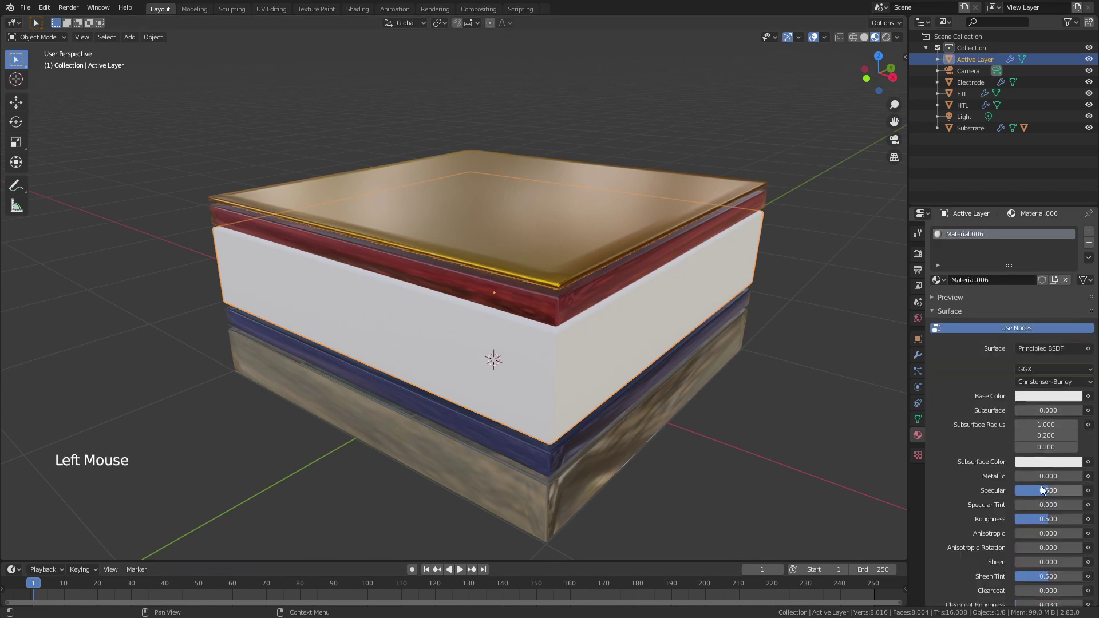
pyautogui.click(1058, 398)
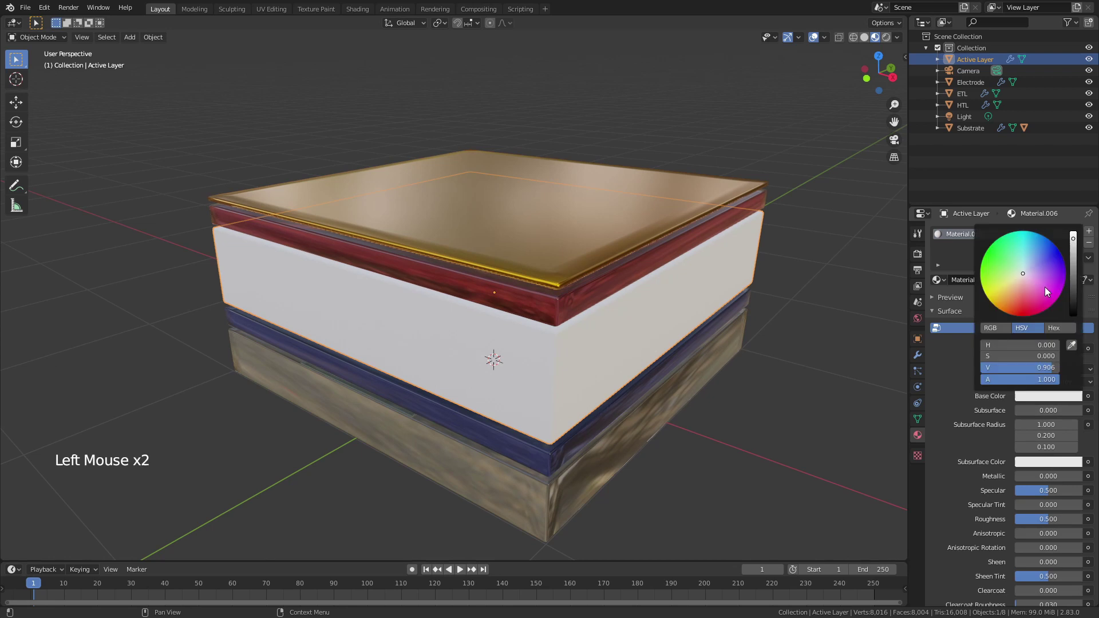
pyautogui.click(797, 456)
pyautogui.scroll(-3)
pyautogui.click(1092, 245)
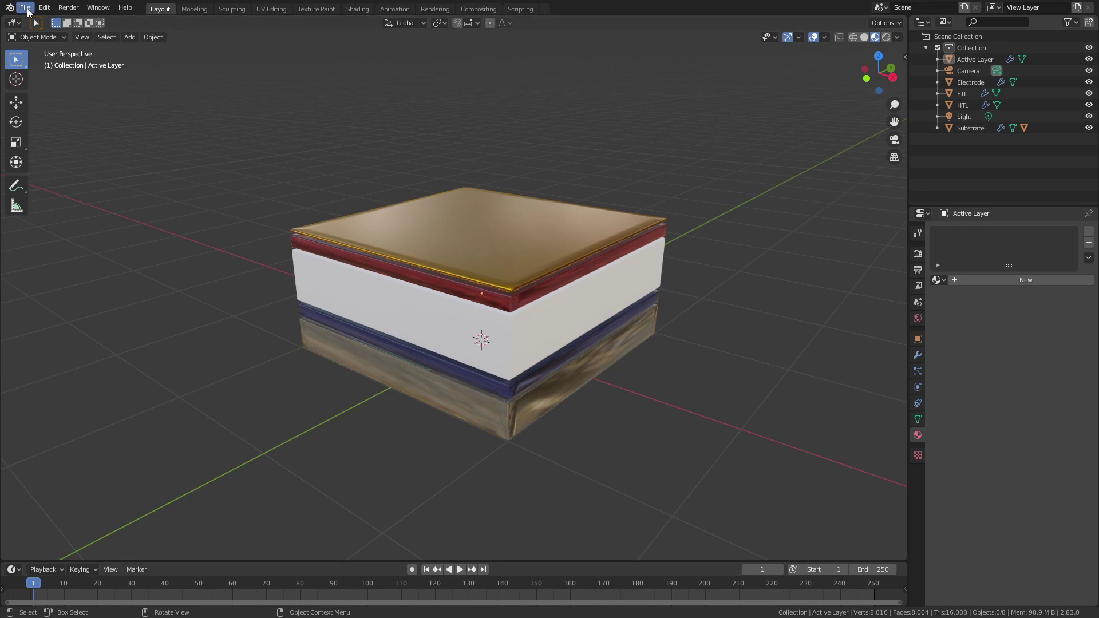
# Step: Open the File menu to append a material from another .blend file
pyautogui.click(29, 9)
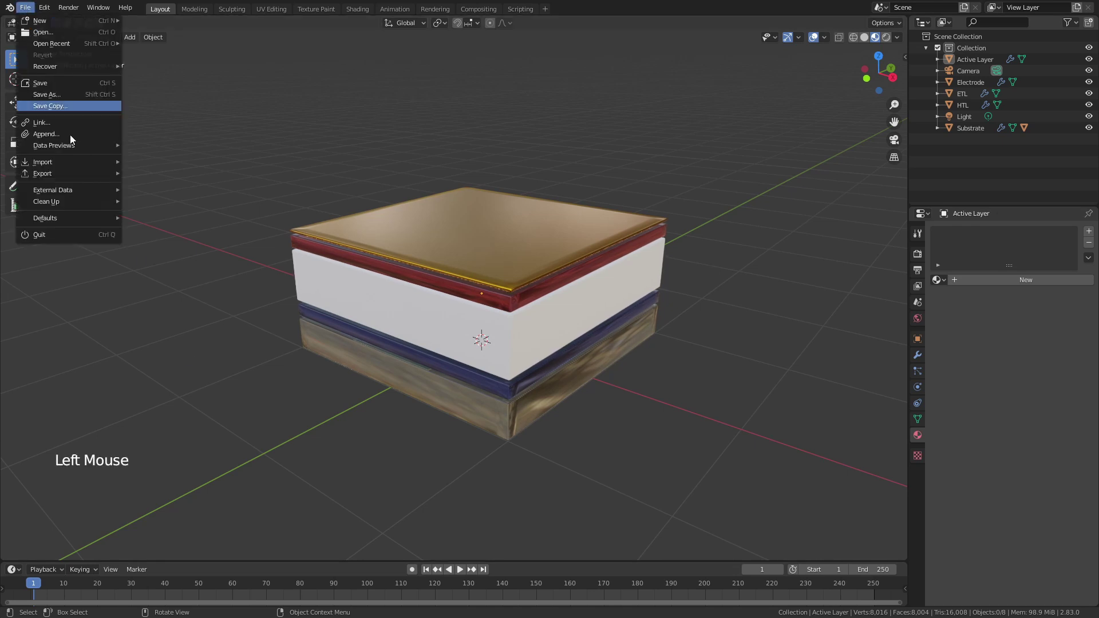
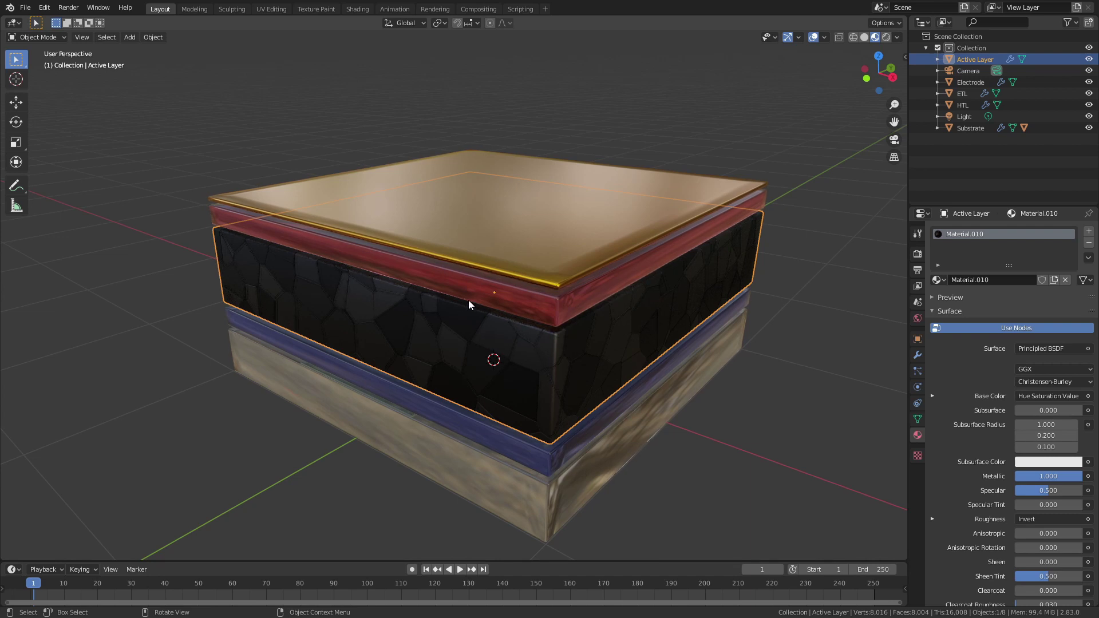
# Step: Adjust the Screen Space Reflections options in Render Properties
pyautogui.click(920, 257)
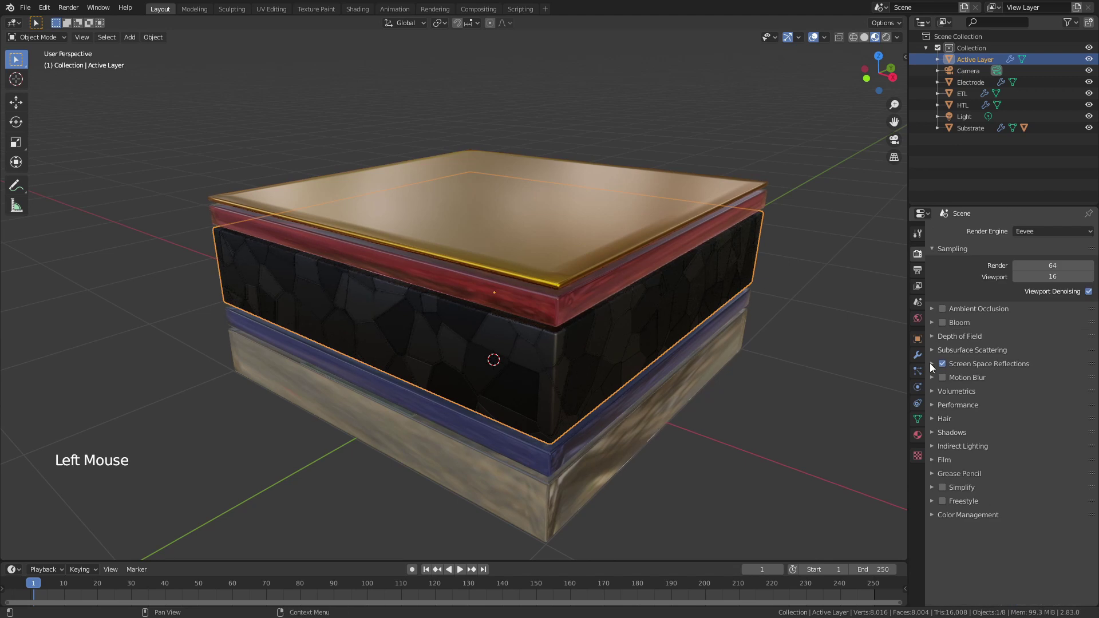
pyautogui.click(937, 366)
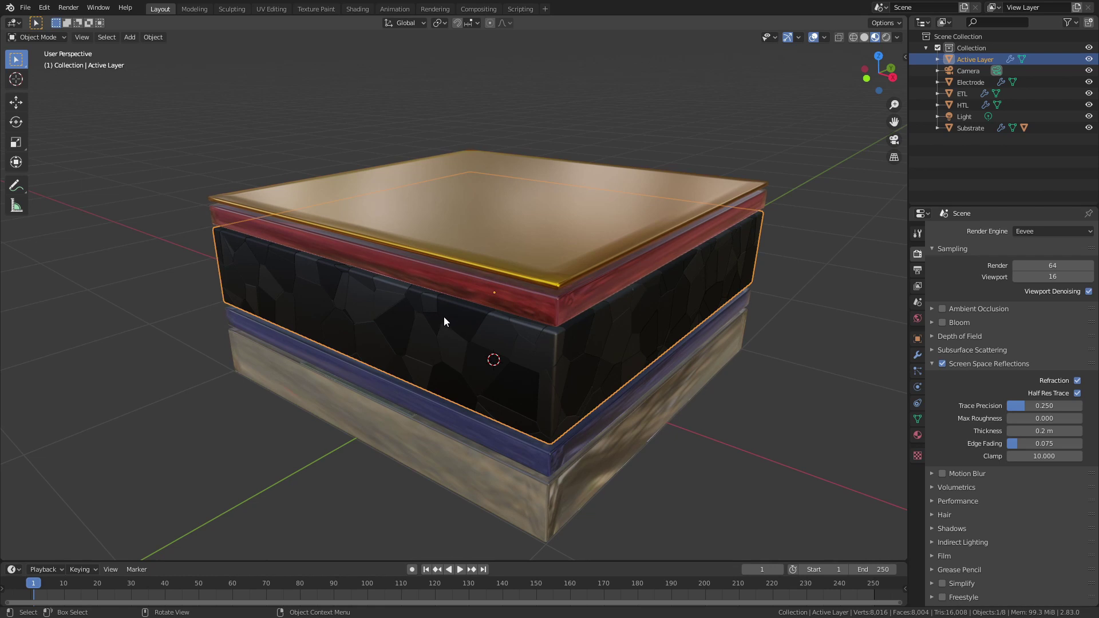
pyautogui.click(768, 467)
pyautogui.scroll(-3)
# Step: Orbit around the stack and select the gold Electrode slab on top
pyautogui.middleClick(646, 420)
pyautogui.middleClick(648, 409)
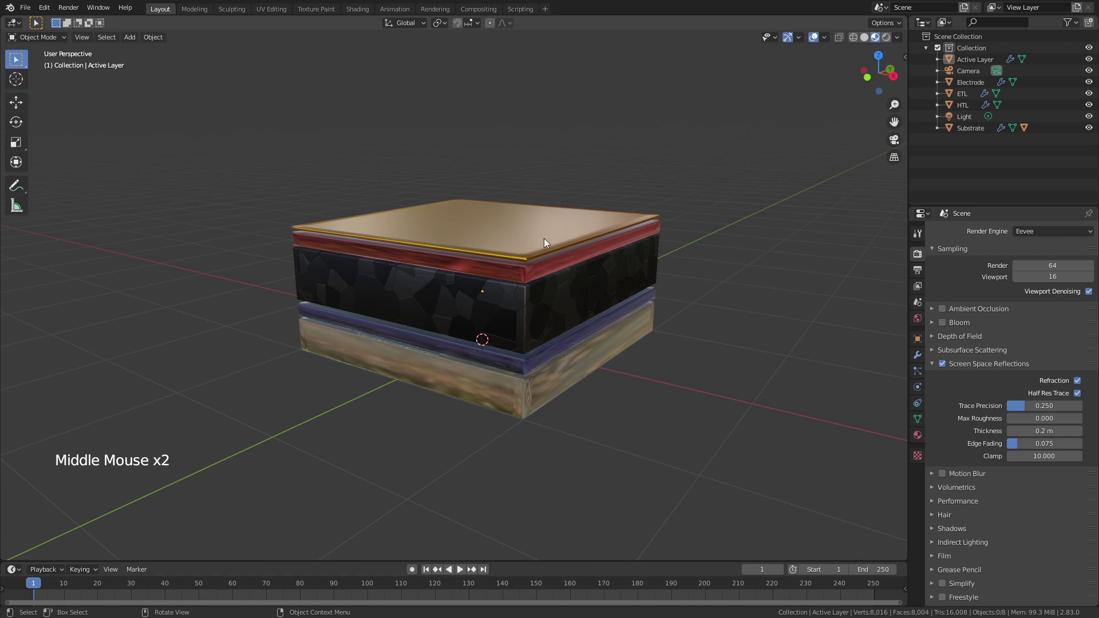
pyautogui.click(549, 239)
# Step: Squeeze the gold Electrode along X into a narrow strip, apply its scale, and view it from the top
pyautogui.middleClick(539, 243)
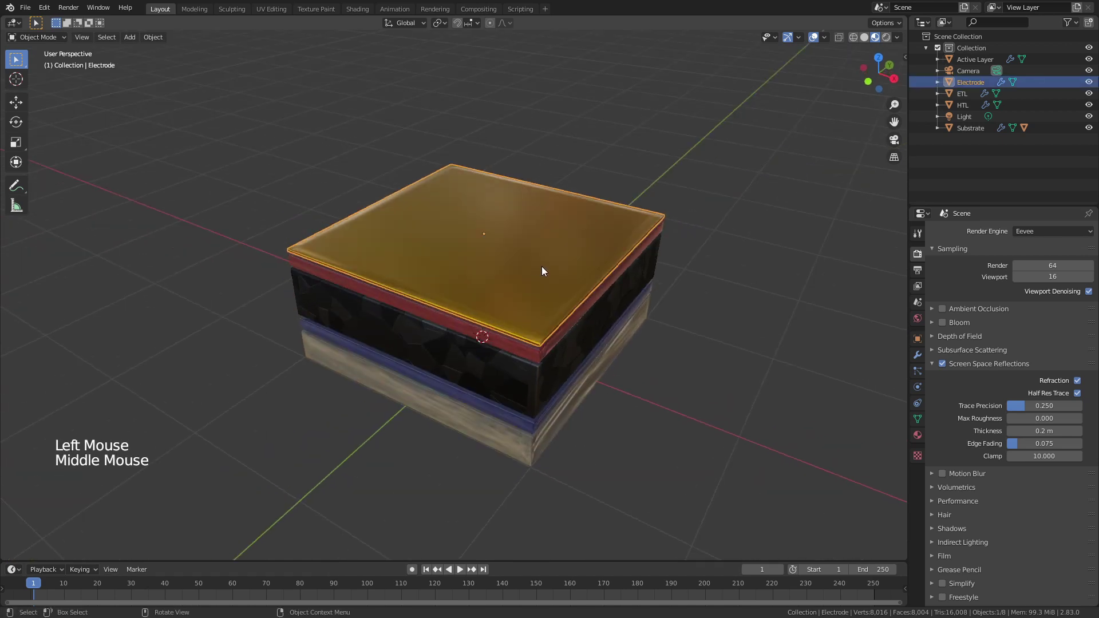
pyautogui.press('s')
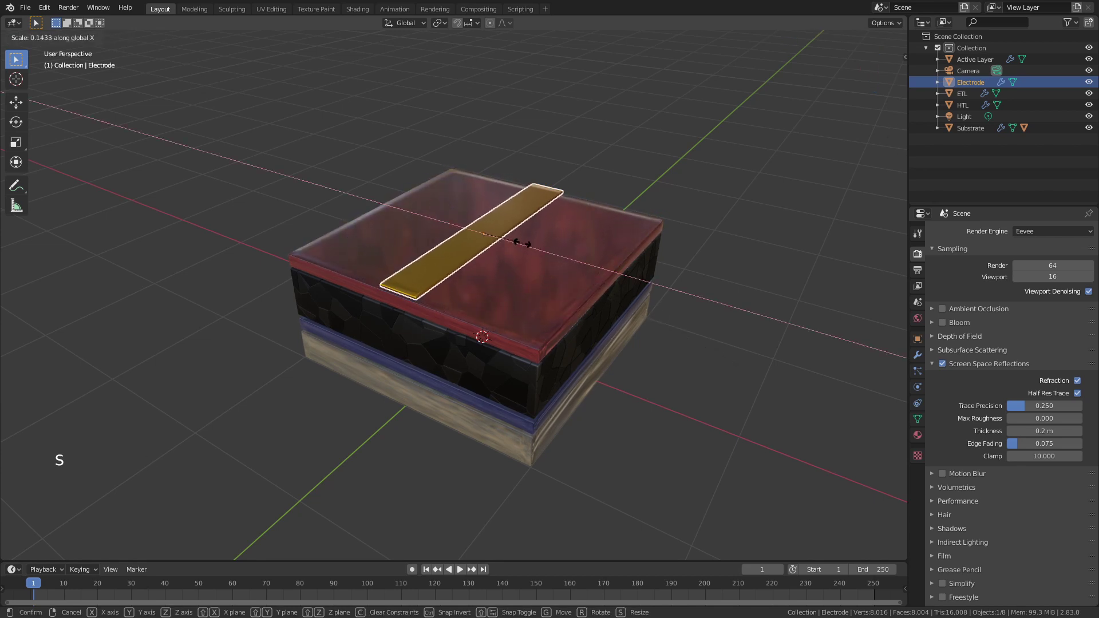
pyautogui.scroll(3)
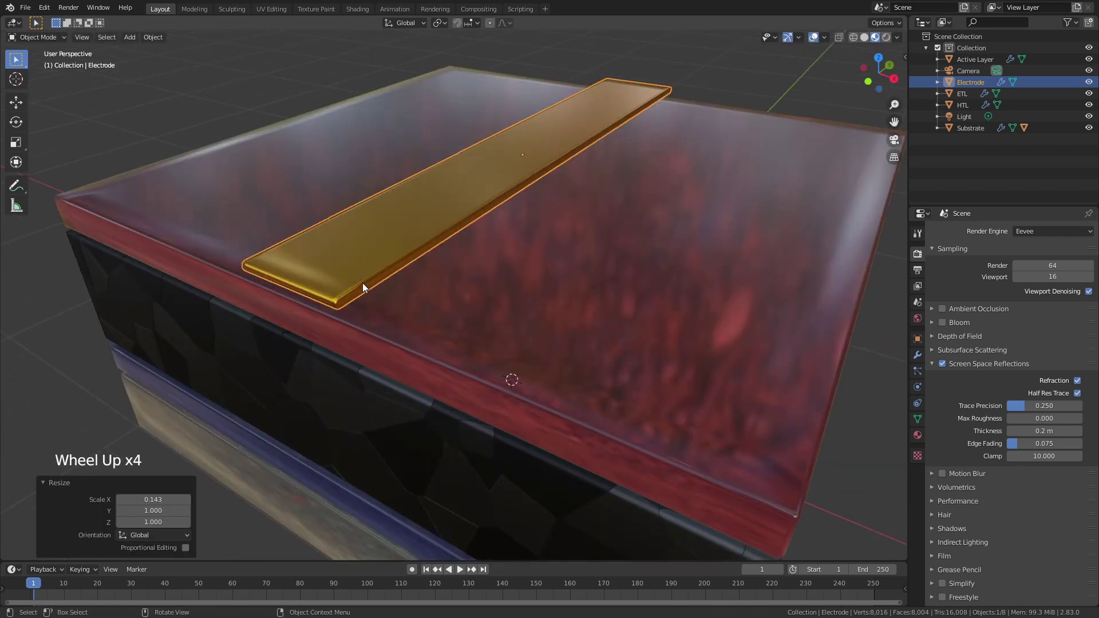
pyautogui.press('ctrl+a')
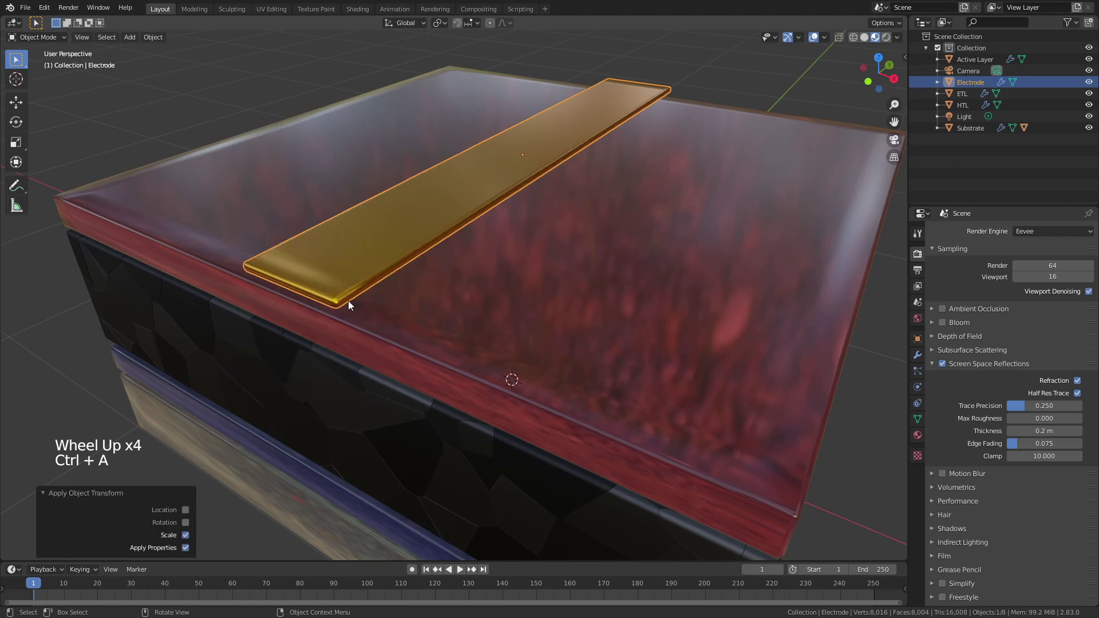
pyautogui.middleClick(376, 295)
pyautogui.scroll(-3)
pyautogui.press('KP_7')
pyautogui.scroll(-3)
# Step: Slide the strip to the left edge, then Array it with Count 4 and Relative Offset X 1.46
pyautogui.press('g')
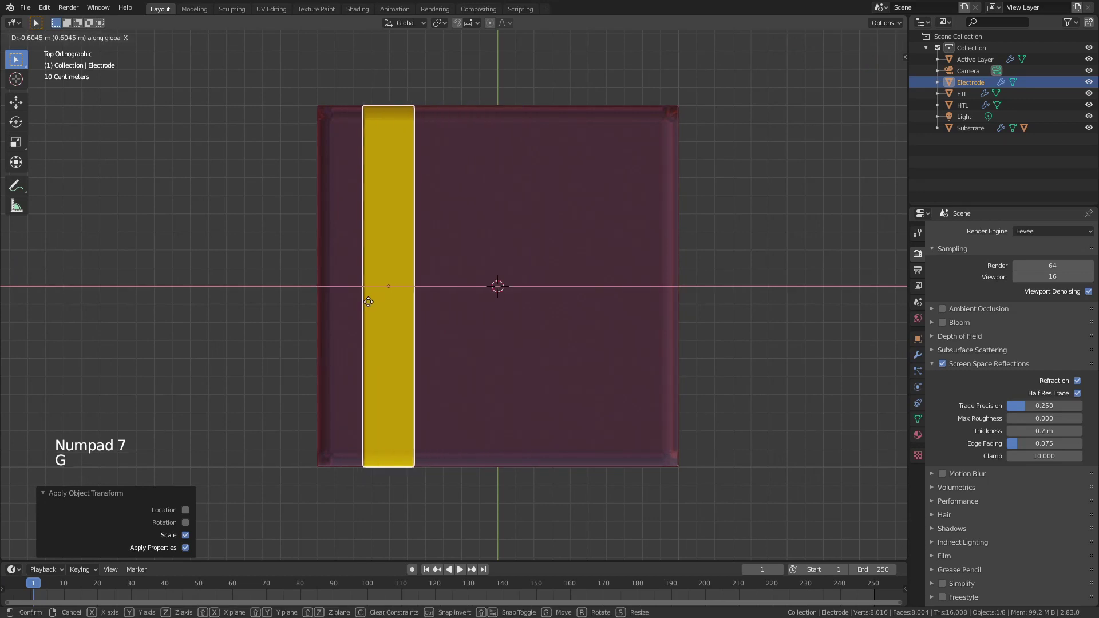
pyautogui.click(919, 354)
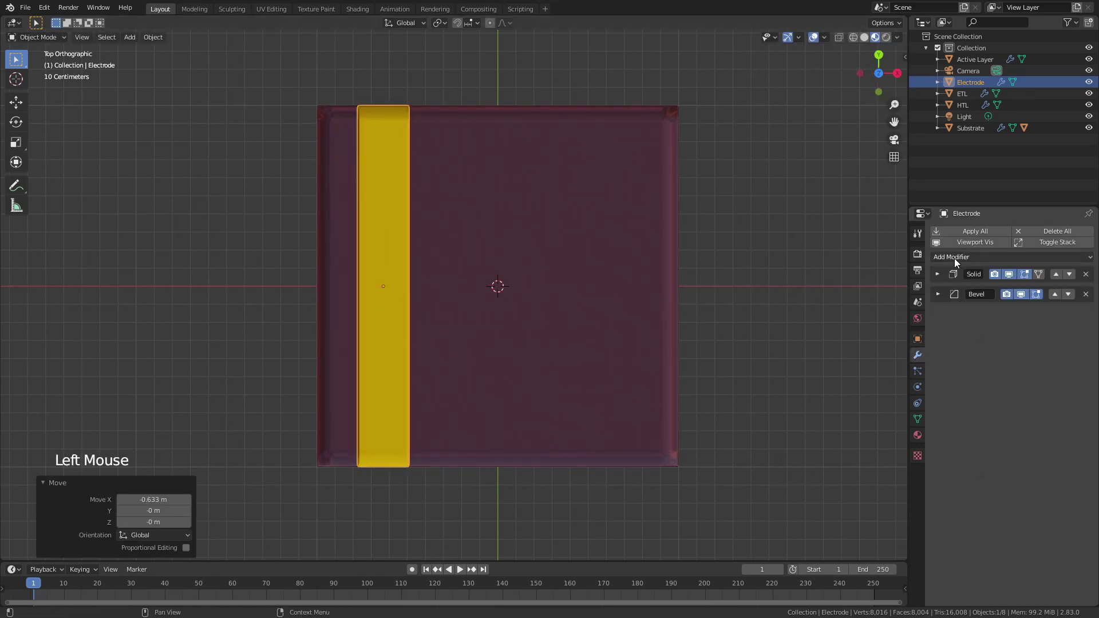
pyautogui.click(958, 262)
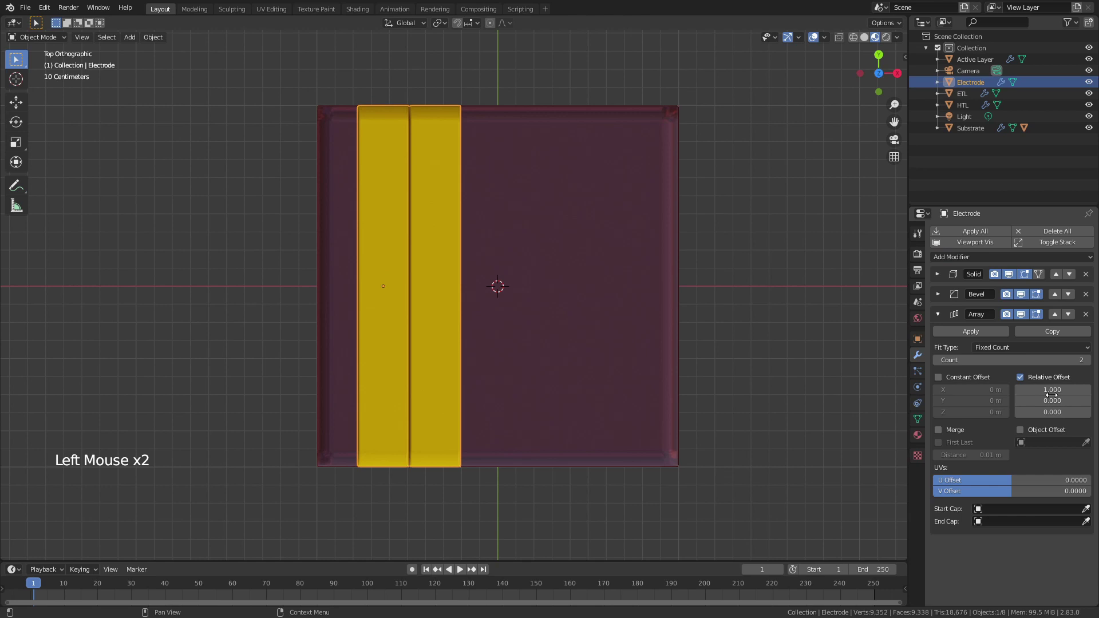
pyautogui.doubleClick(1092, 362)
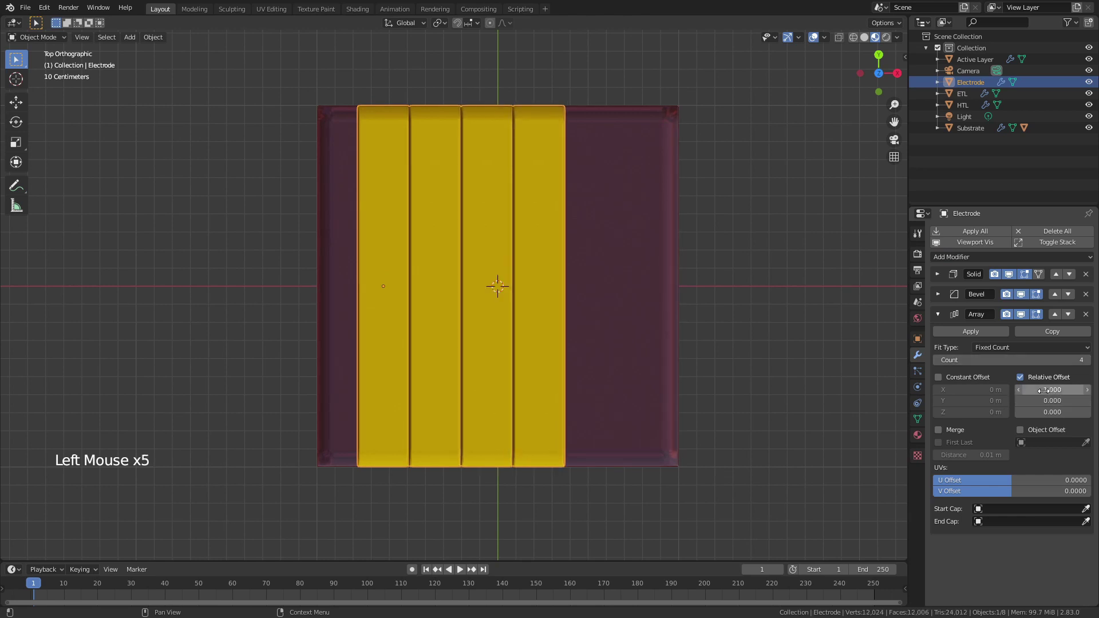
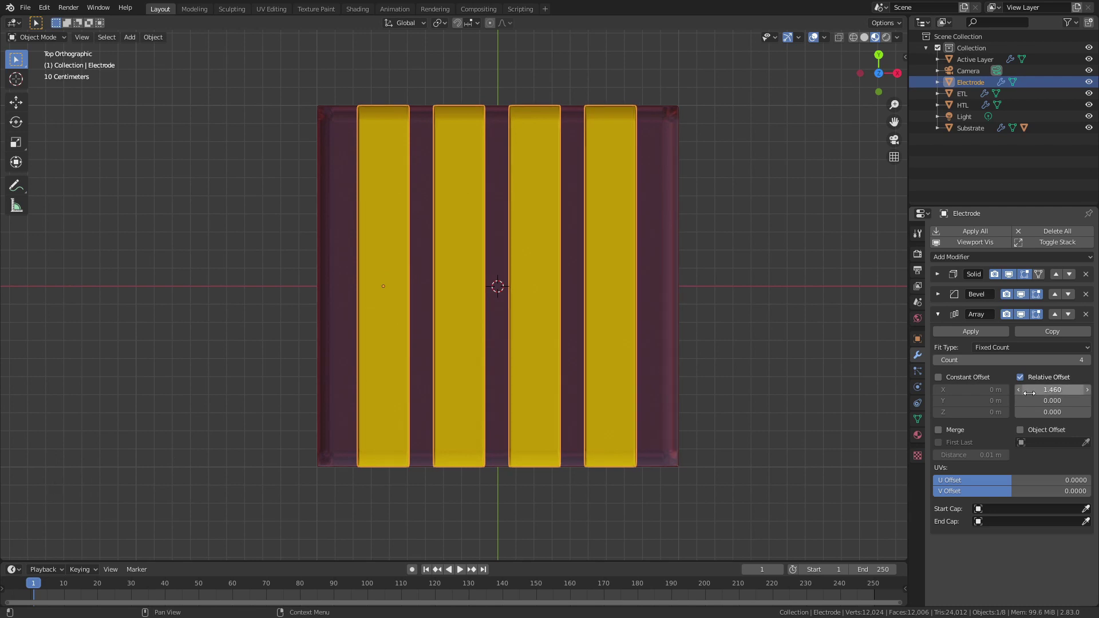
pyautogui.click(784, 444)
pyautogui.middleClick(719, 451)
pyautogui.scroll(-3)
pyautogui.middleClick(682, 360)
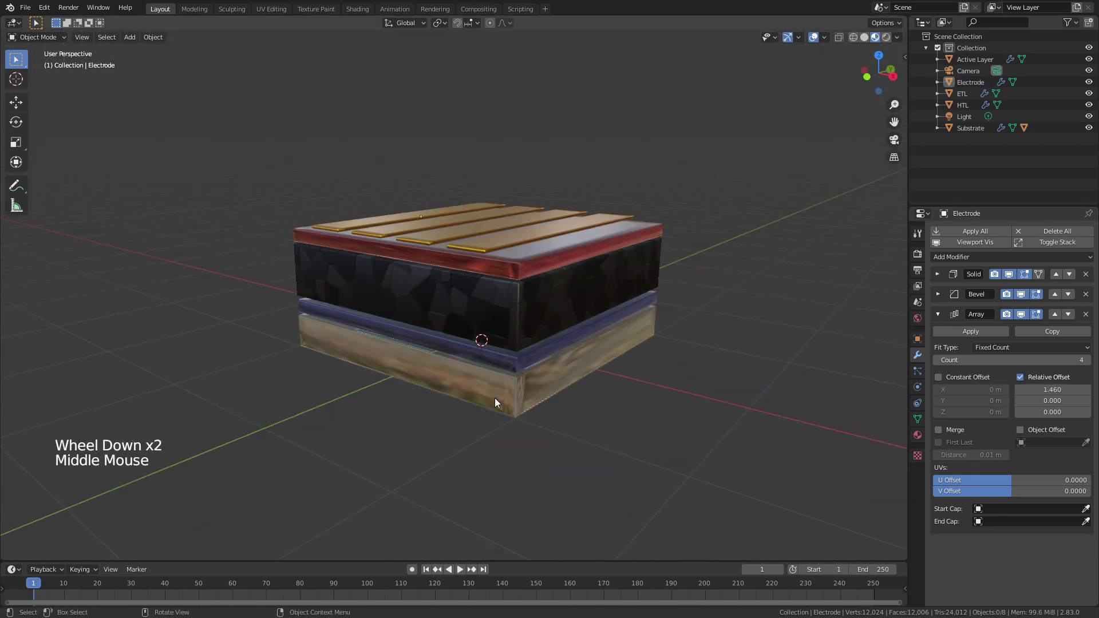
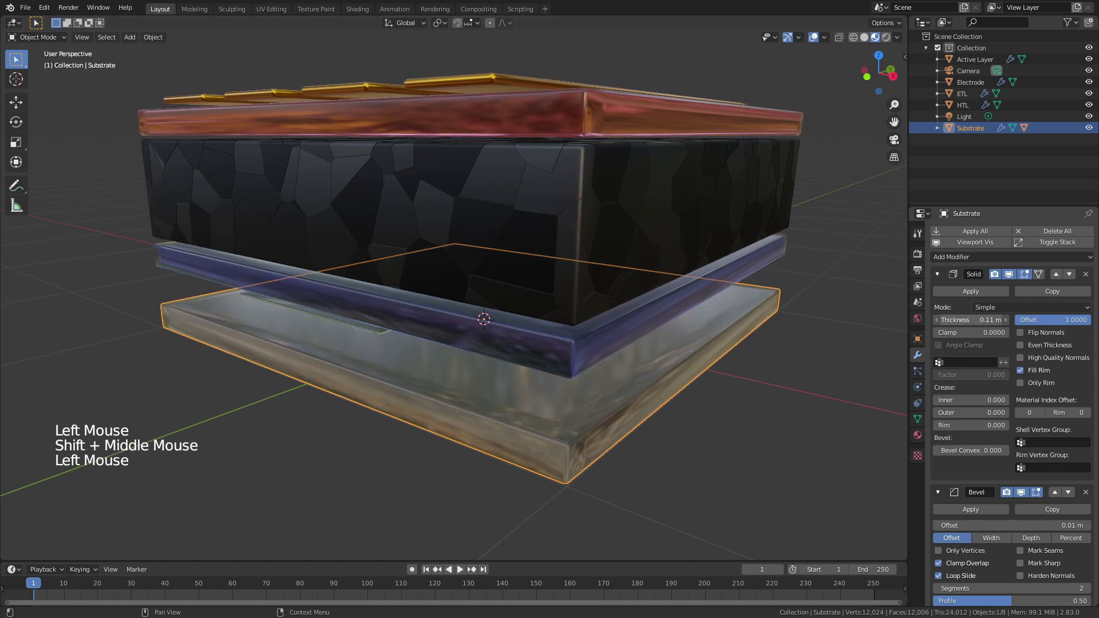
# Step: Try raising the thin plane inside the substrate, undo it, and inspect the substrate layers' Solidify settings
pyautogui.click(353, 328)
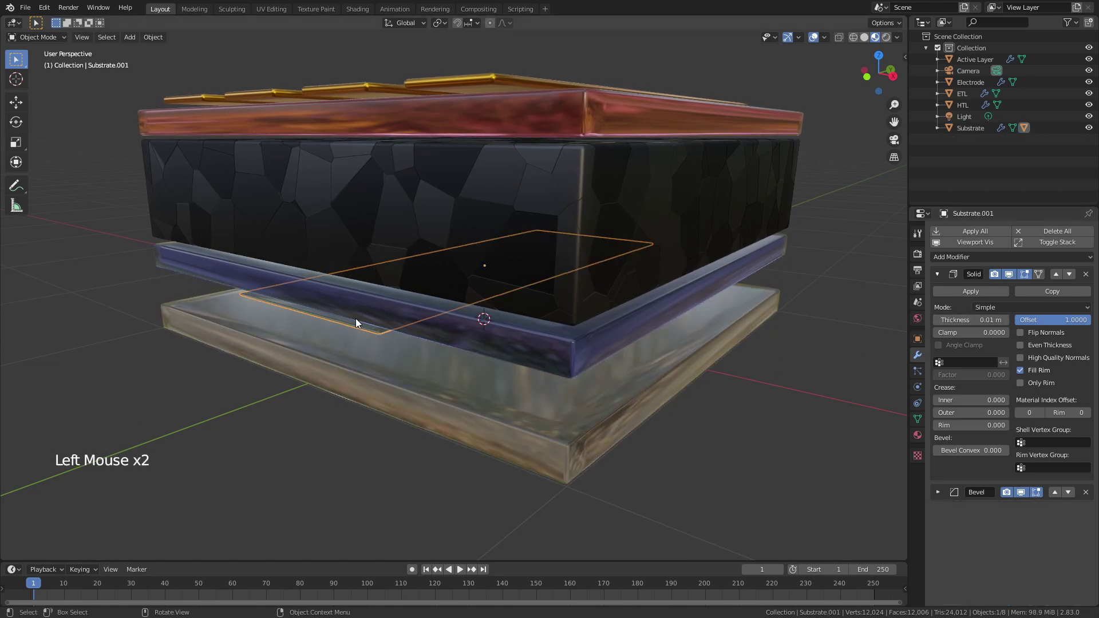
pyautogui.press('g')
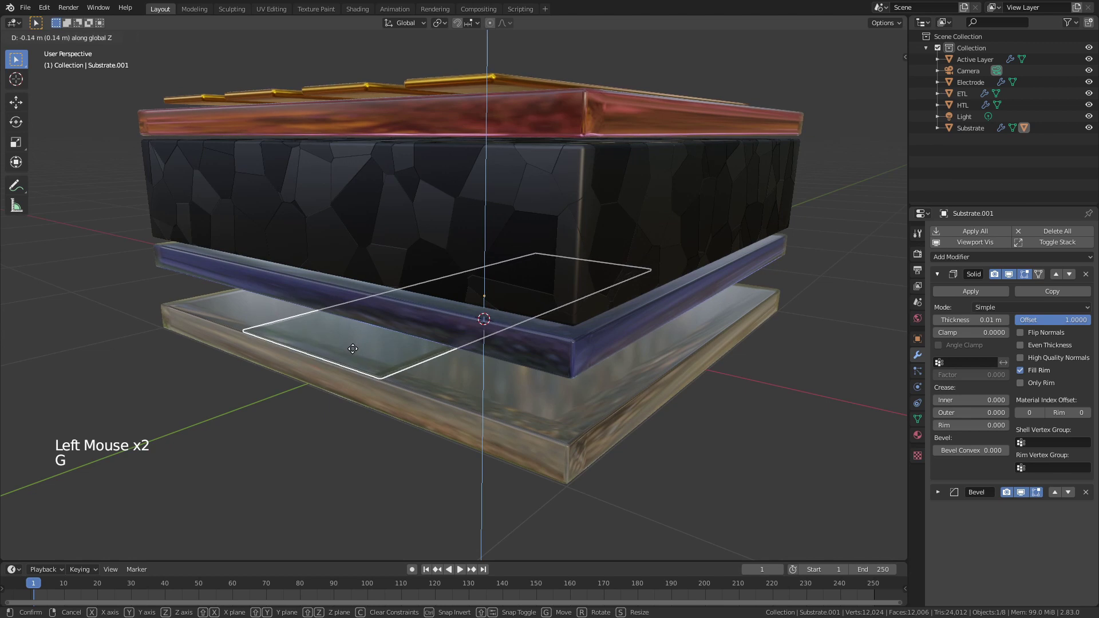
pyautogui.click(449, 442)
pyautogui.press('ctrl+z')
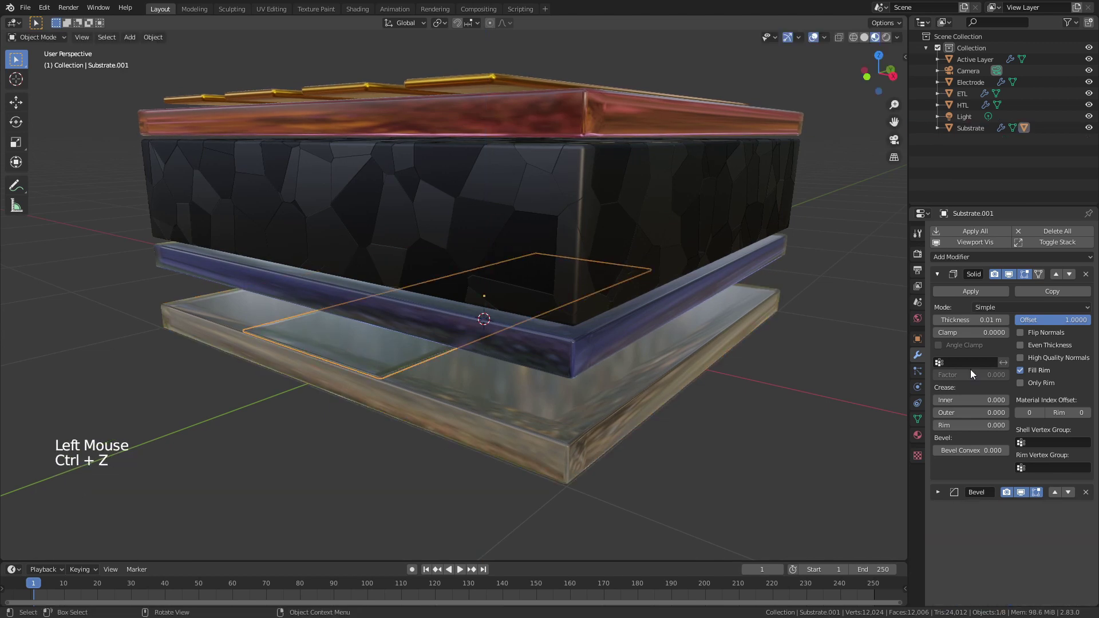
pyautogui.click(518, 444)
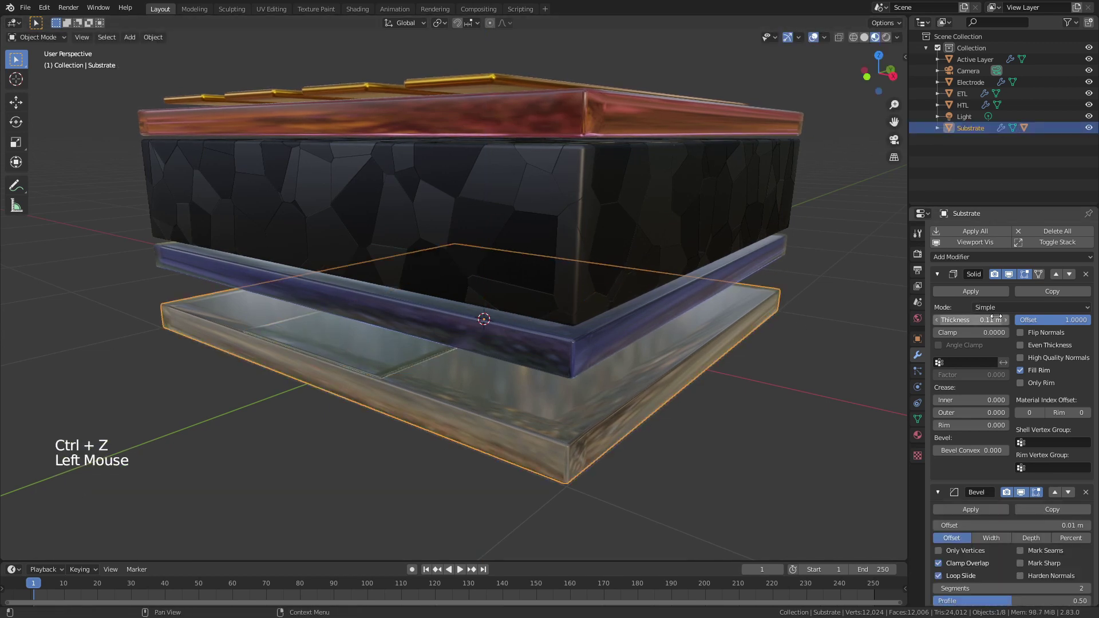
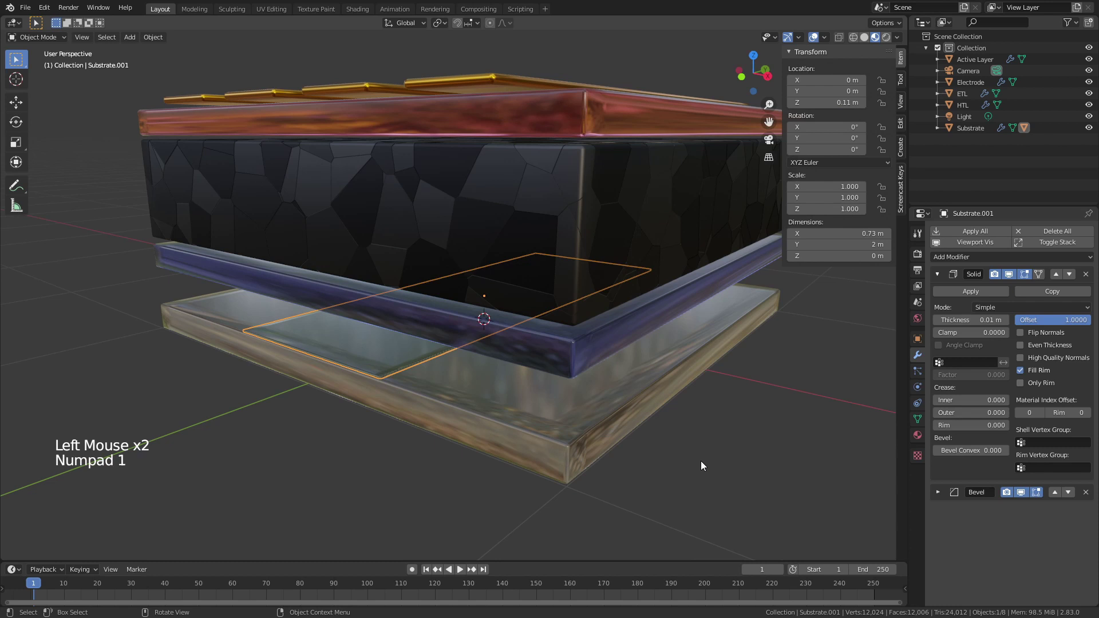
pyautogui.click(709, 472)
# Step: Check each stack layer's transform readout in turn, finishing with the HTL layer selected
pyautogui.middleClick(504, 410)
pyautogui.scroll(-3)
pyautogui.scroll(-3)
pyautogui.click(489, 343)
pyautogui.press('g')
pyautogui.click(454, 298)
pyautogui.press('g')
pyautogui.click(471, 222)
pyautogui.press('g')
pyautogui.click(666, 416)
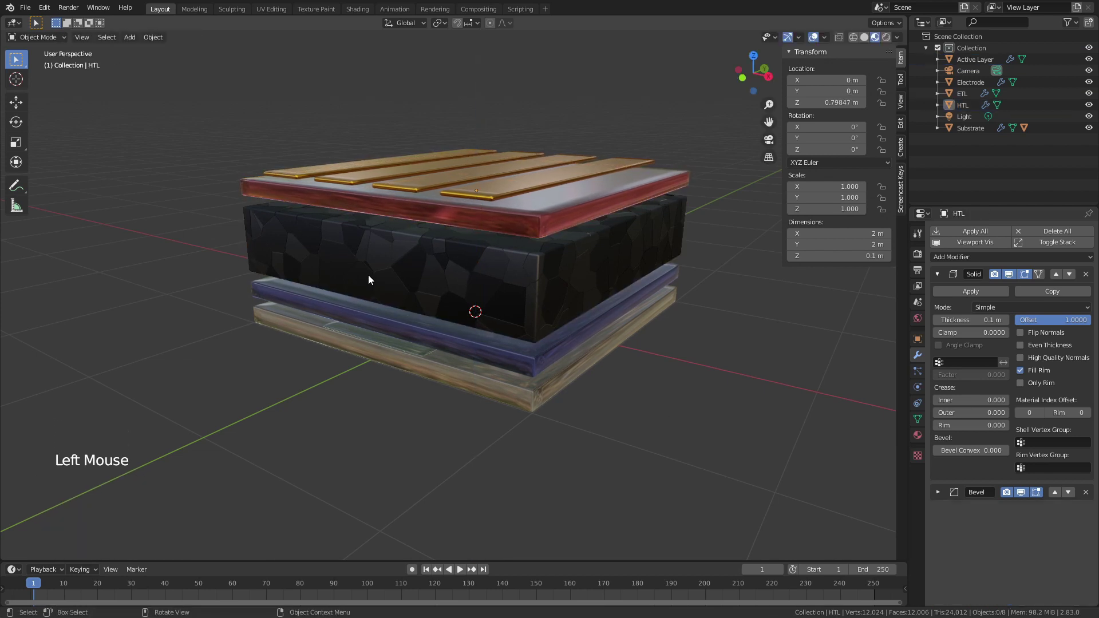
# Step: Snap the 3D cursor to a front-edge vertex of the Substrate and return to Object Mode
pyautogui.click(374, 357)
pyautogui.press('Tab')
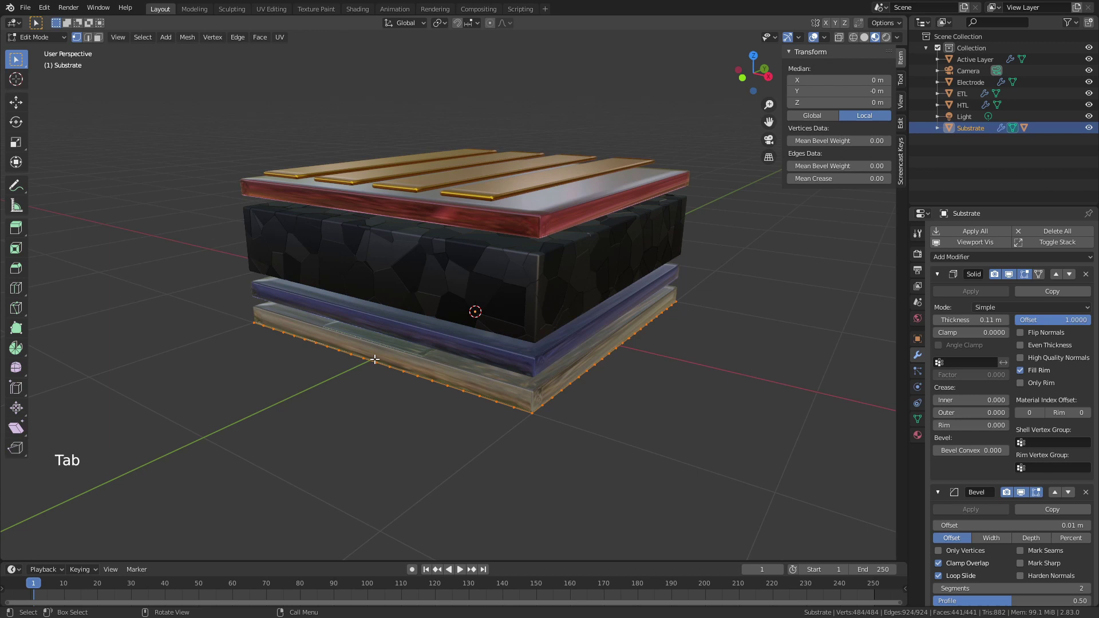
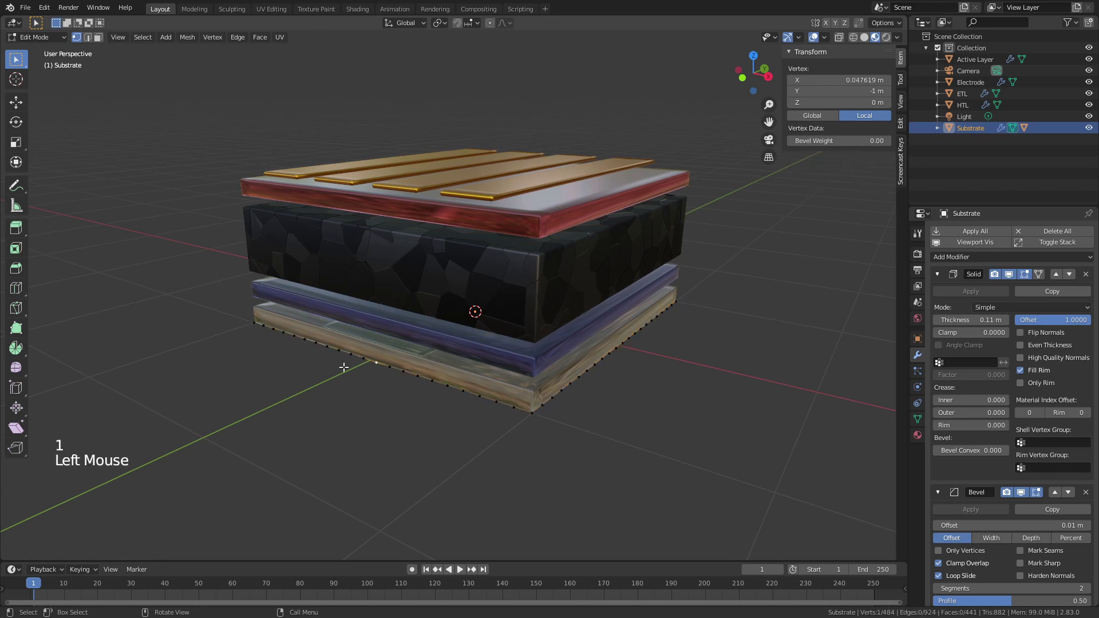
pyautogui.press('shift+s')
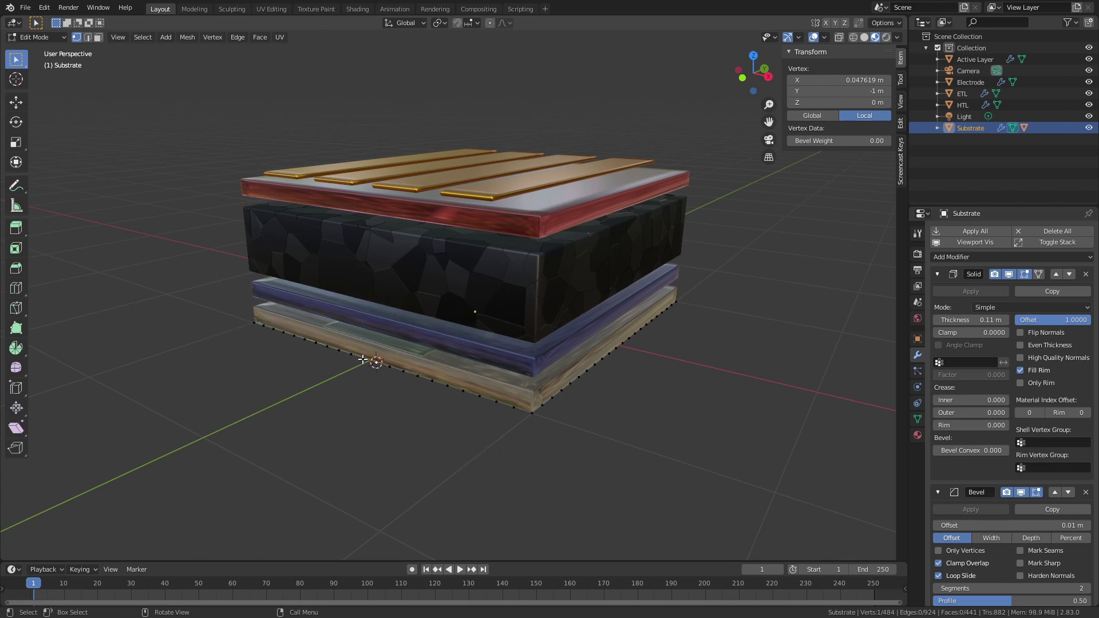
pyautogui.press('Tab')
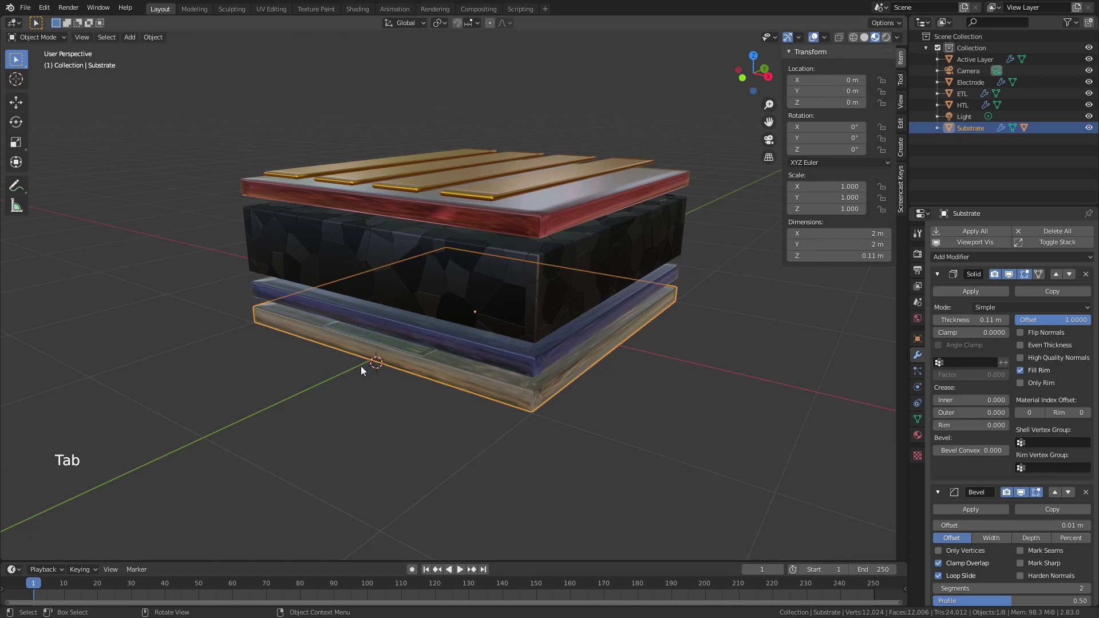
# Step: Add a Text object at the cursor, rotated 90° on X to stand upright, with Center horizontal alignment
pyautogui.press('shift+a')
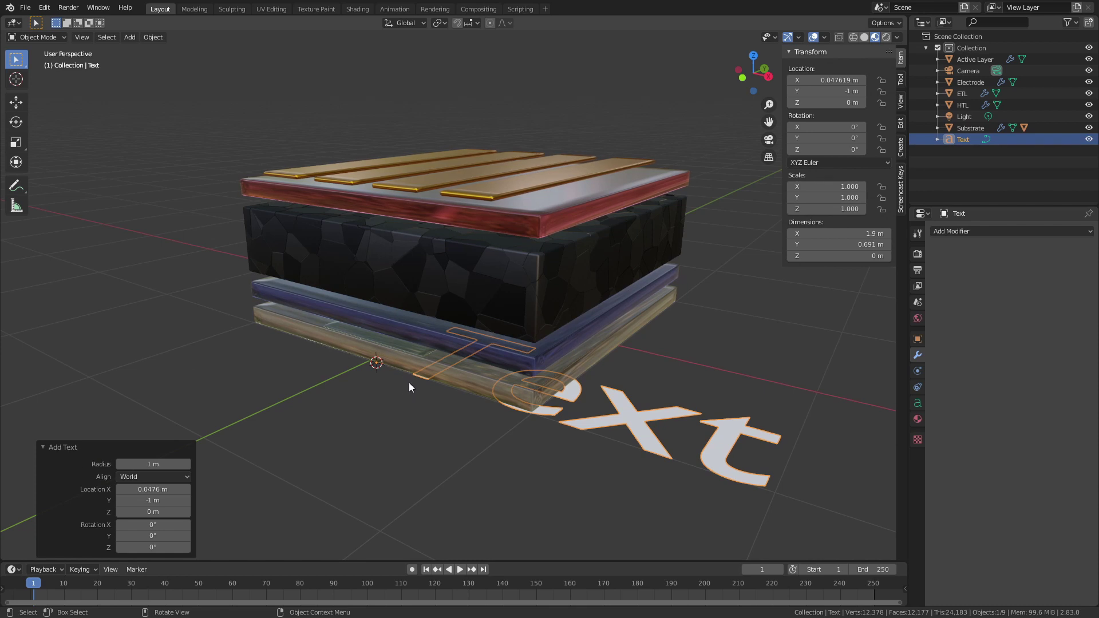
pyautogui.press('r')
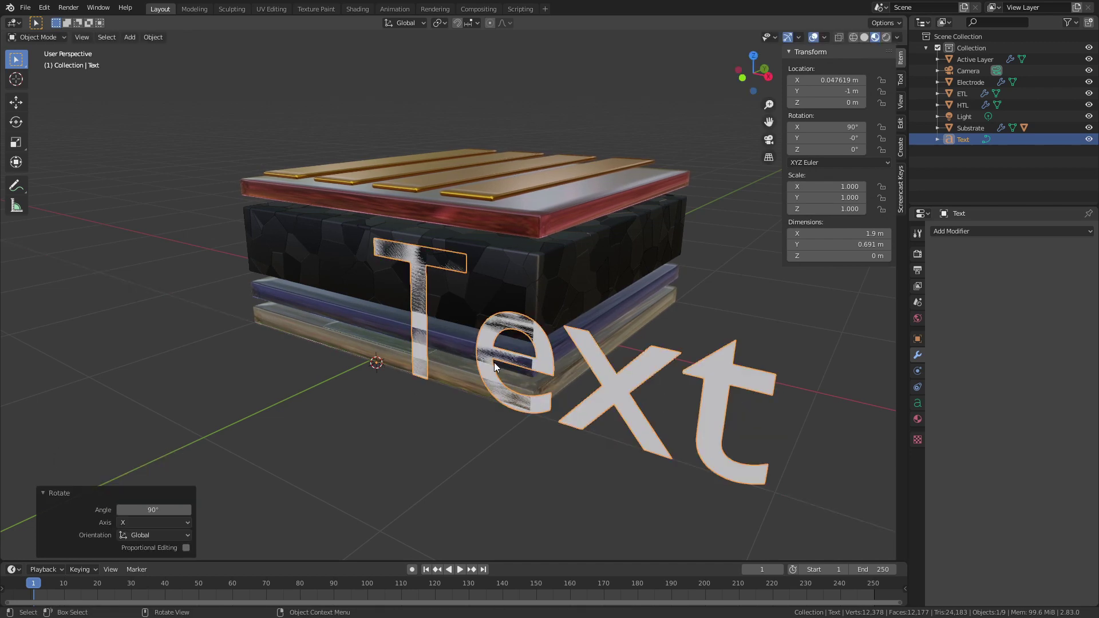
pyautogui.press('g')
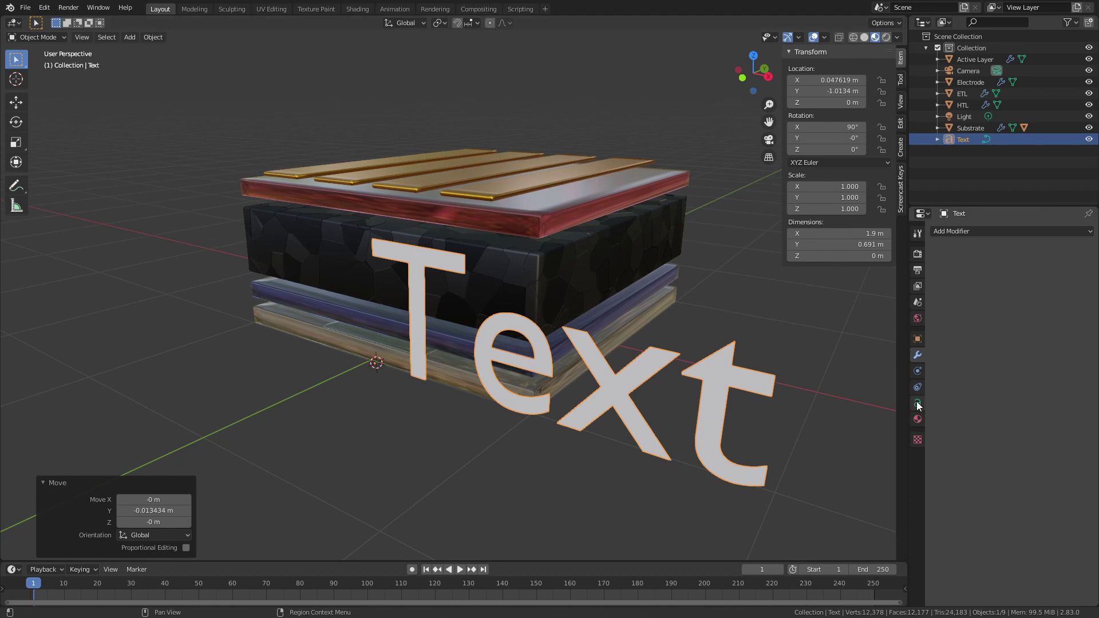
pyautogui.click(920, 405)
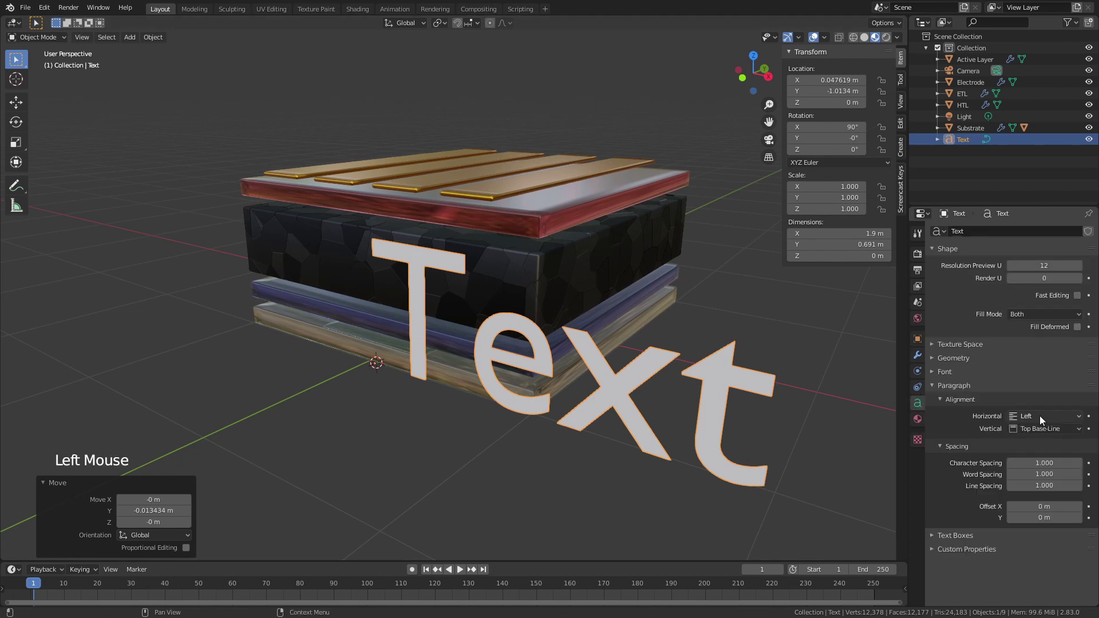
pyautogui.click(1039, 422)
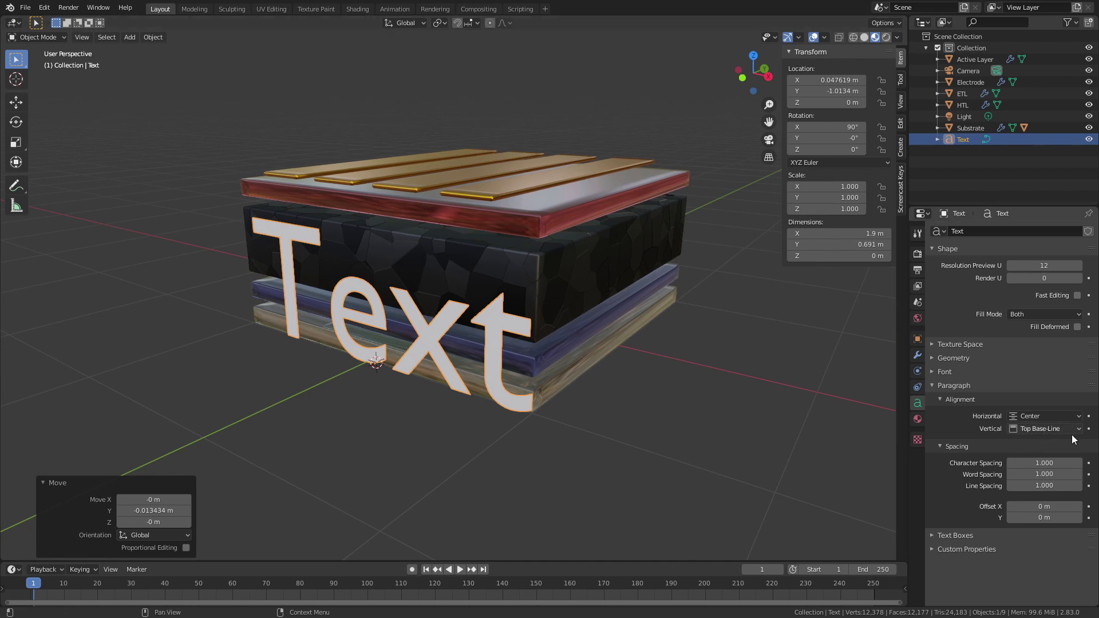
# Step: Shrink the text to label size and view the stack straight from the front
pyautogui.press('s')
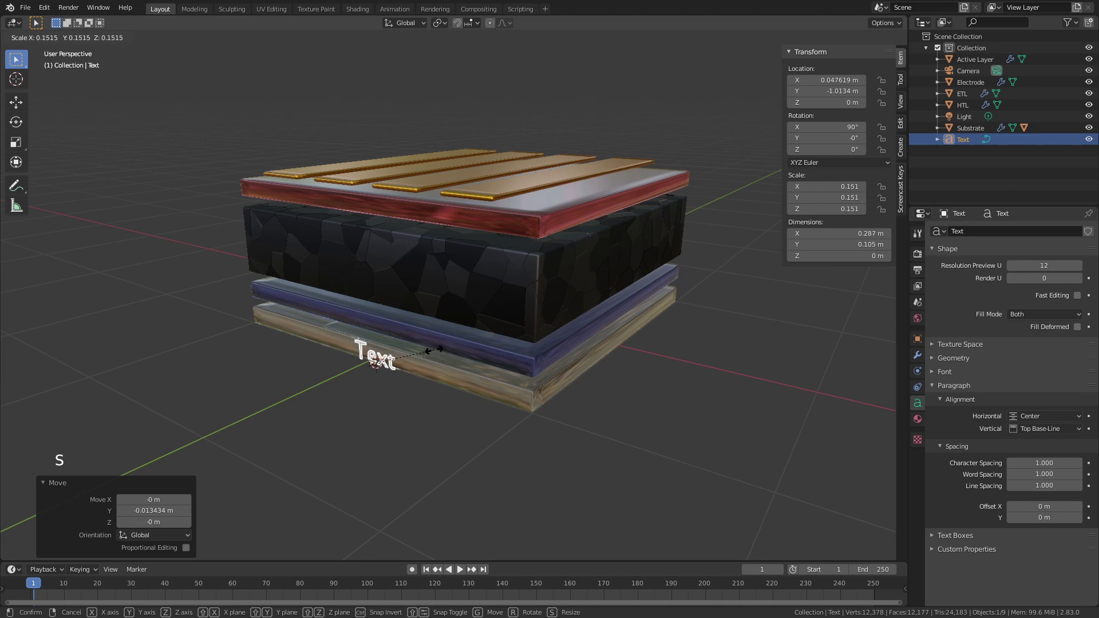
pyautogui.scroll(3)
pyautogui.middleClick(575, 203)
pyautogui.scroll(3)
pyautogui.press('KP_1')
pyautogui.middleClick(582, 240)
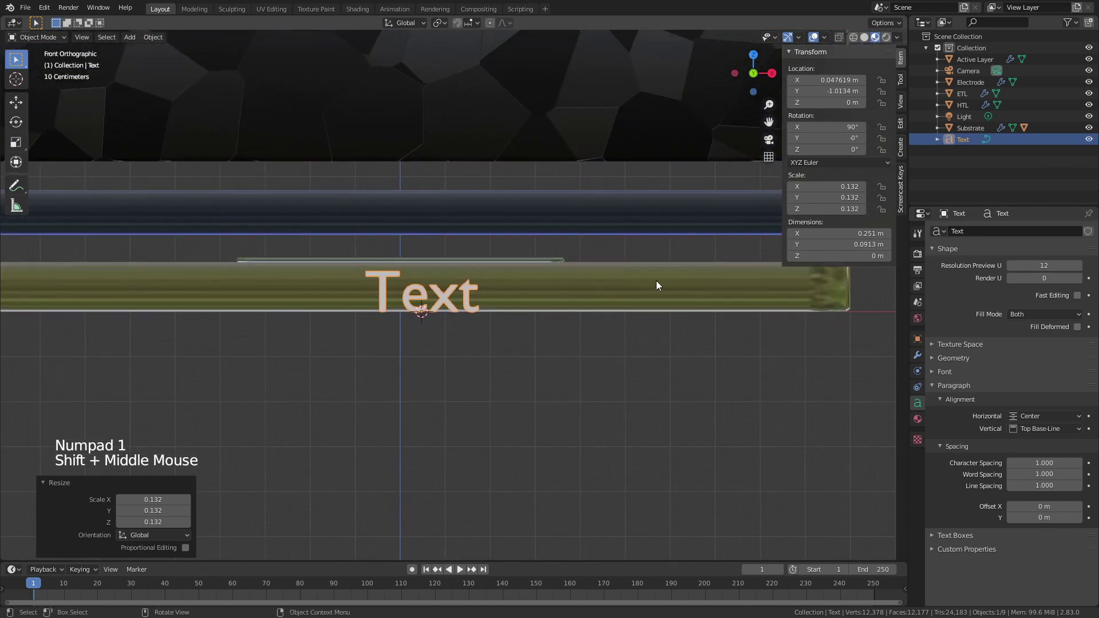
# Step: Fine-tune the label's size and centre it against the substrate's front face
pyautogui.press('s')
pyautogui.press('g')
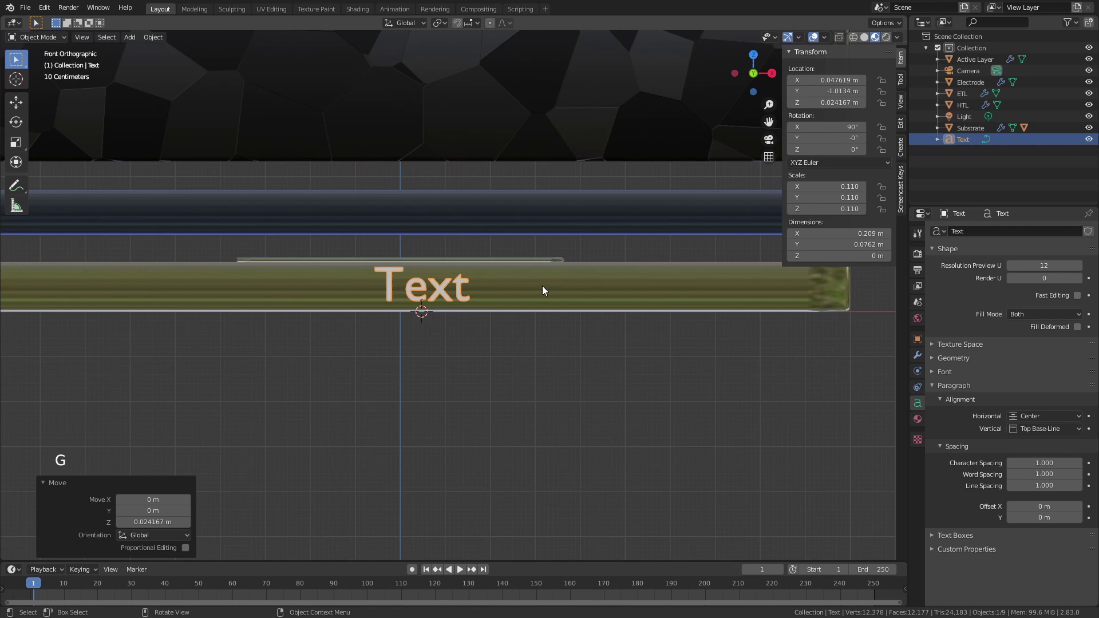
pyautogui.press('g')
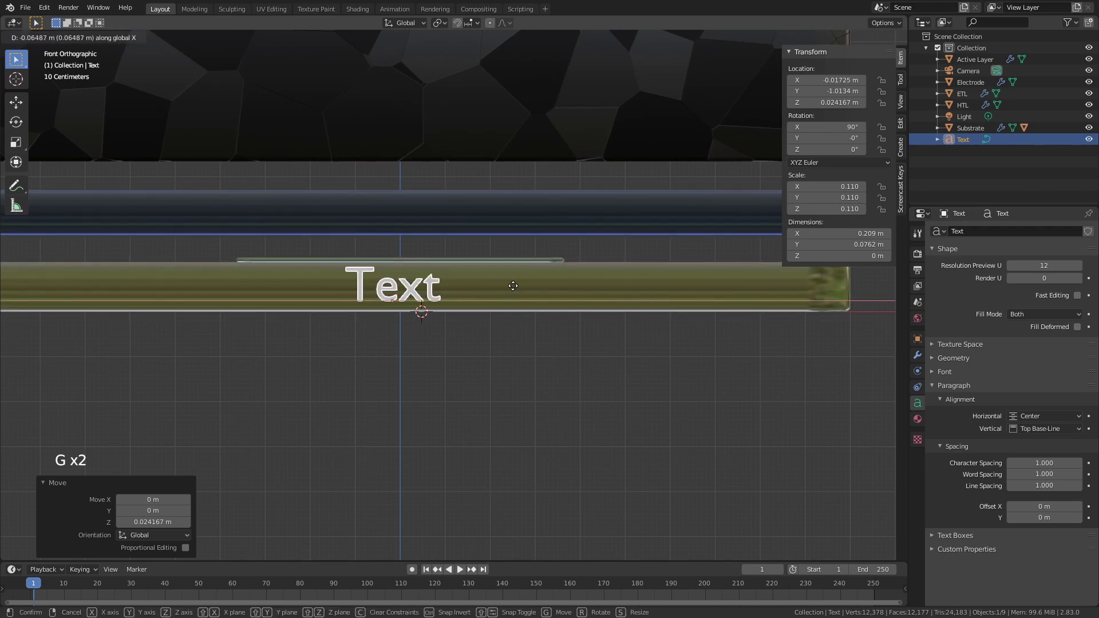
pyautogui.press('g')
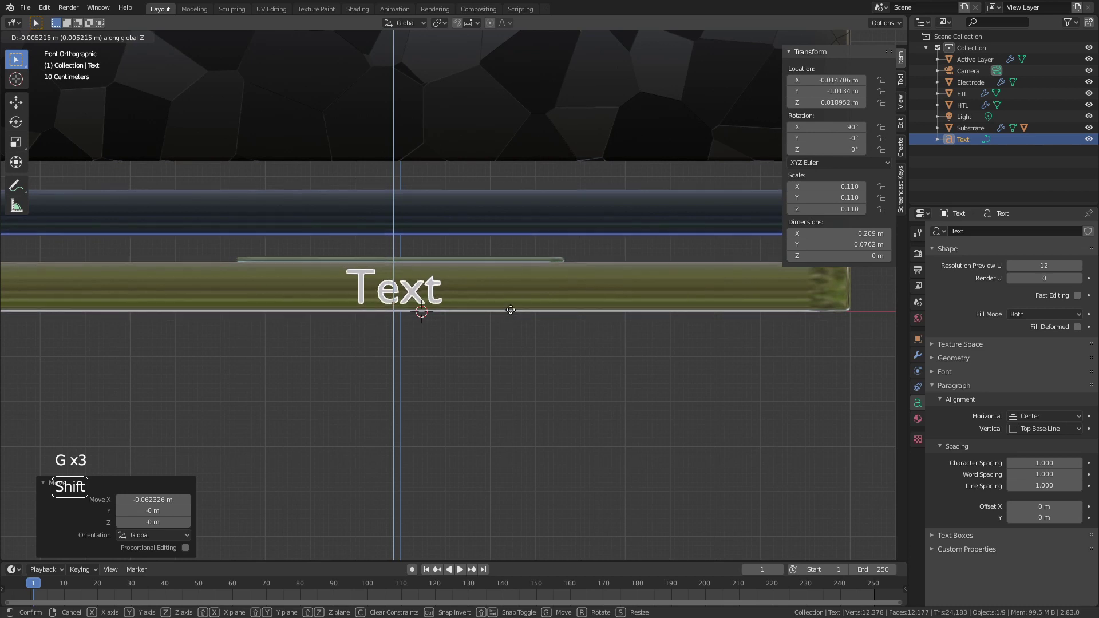
pyautogui.scroll(-3)
pyautogui.press('Tab')
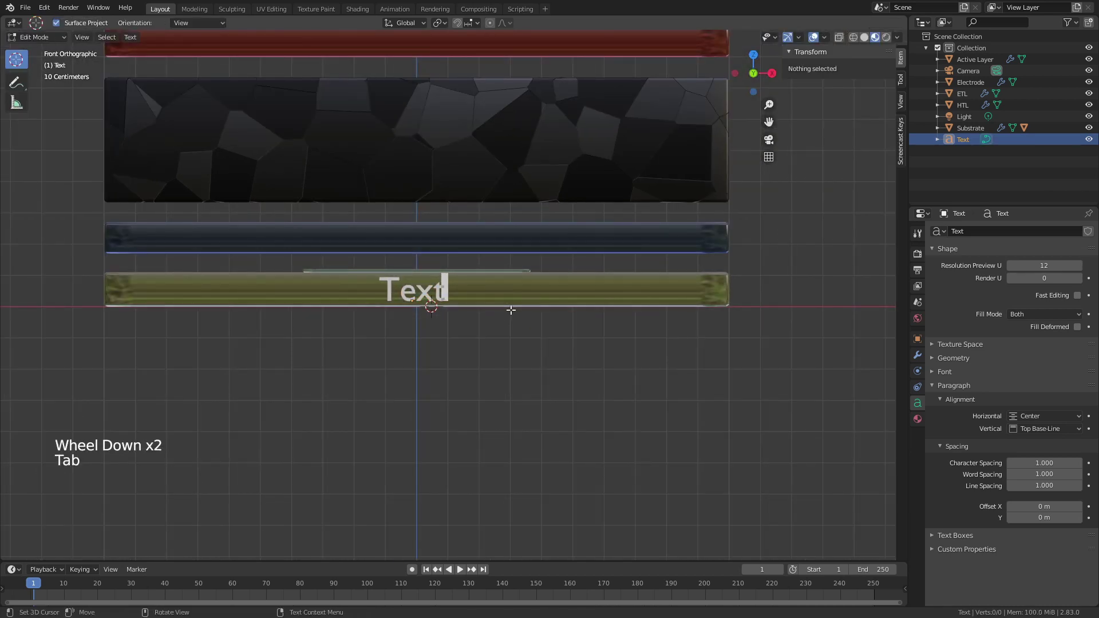
# Step: Replace the default text so the label reads 'Indium Tin Oxide'
pyautogui.press('BackSpace')
pyautogui.press('BackSpace')
pyautogui.press('BackSpace')
pyautogui.press('BackSpace')
pyautogui.press('BackSpace')
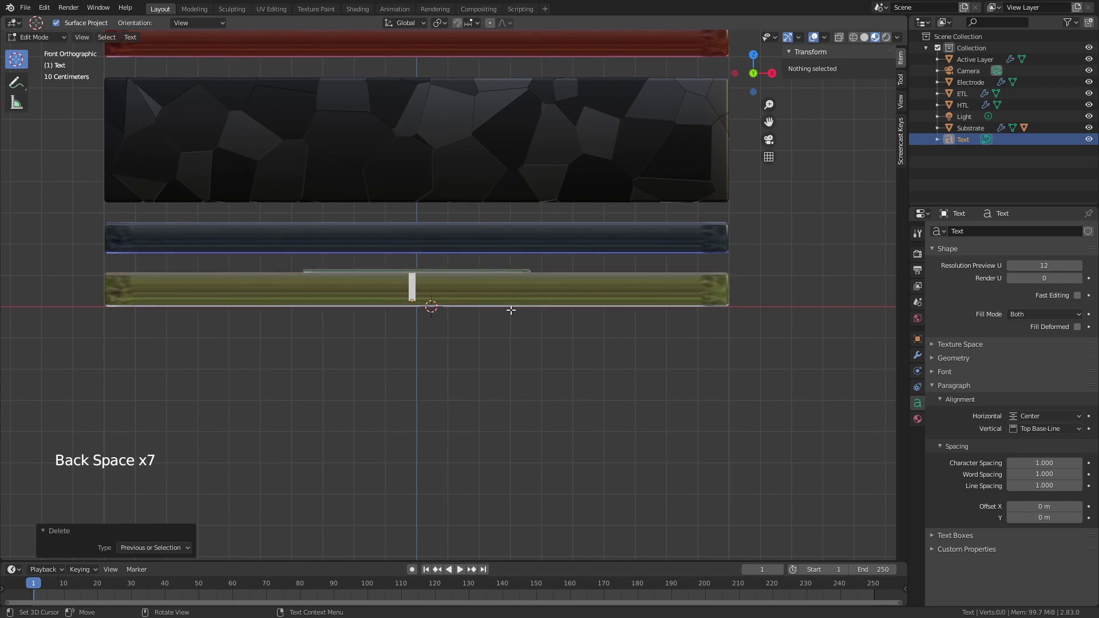
pyautogui.press('shift+i')
pyautogui.press('n')
pyautogui.press('d')
pyautogui.press('i')
pyautogui.press('u')
pyautogui.press('m')
pyautogui.press('space')
pyautogui.press('shift+t')
pyautogui.press('i')
pyautogui.press('n')
pyautogui.press('space')
pyautogui.press('shift+o')
pyautogui.press('x')
pyautogui.press('i')
pyautogui.press('d')
pyautogui.press('e')
pyautogui.press('Tab')
# Step: Give the label a 0.04 m Extrude thickness in its Geometry settings
pyautogui.middleClick(460, 342)
pyautogui.scroll(-3)
pyautogui.scroll(-3)
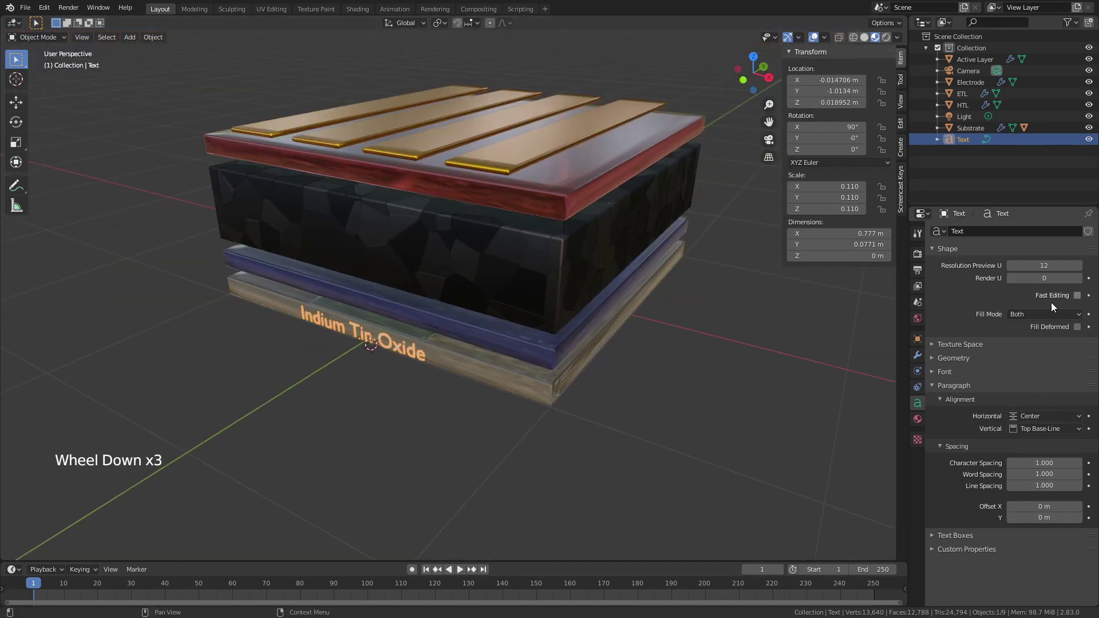
pyautogui.click(940, 361)
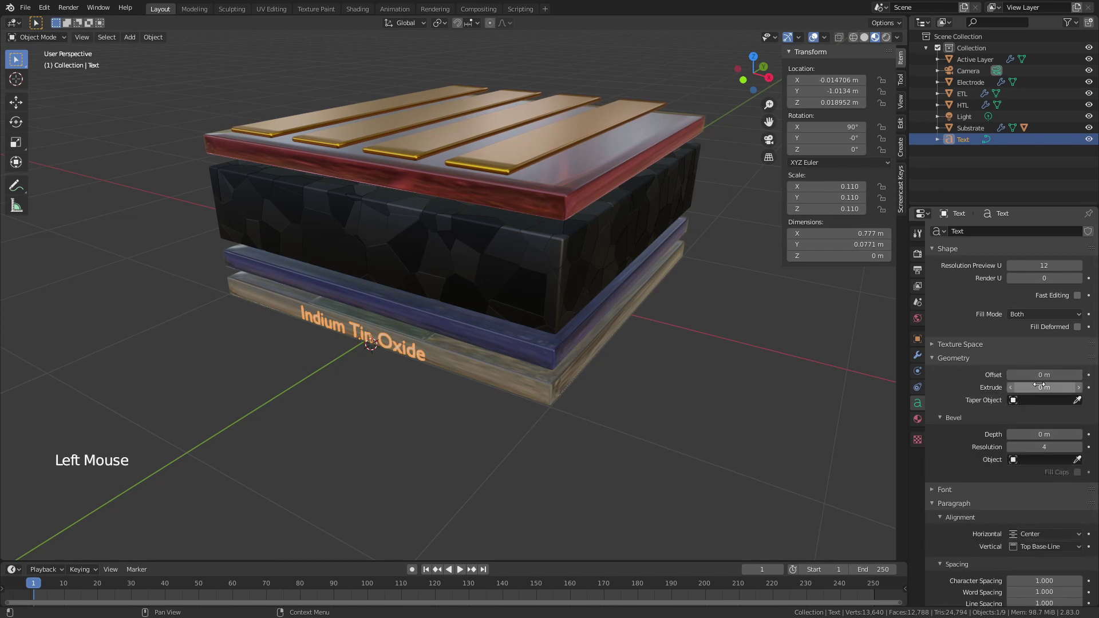
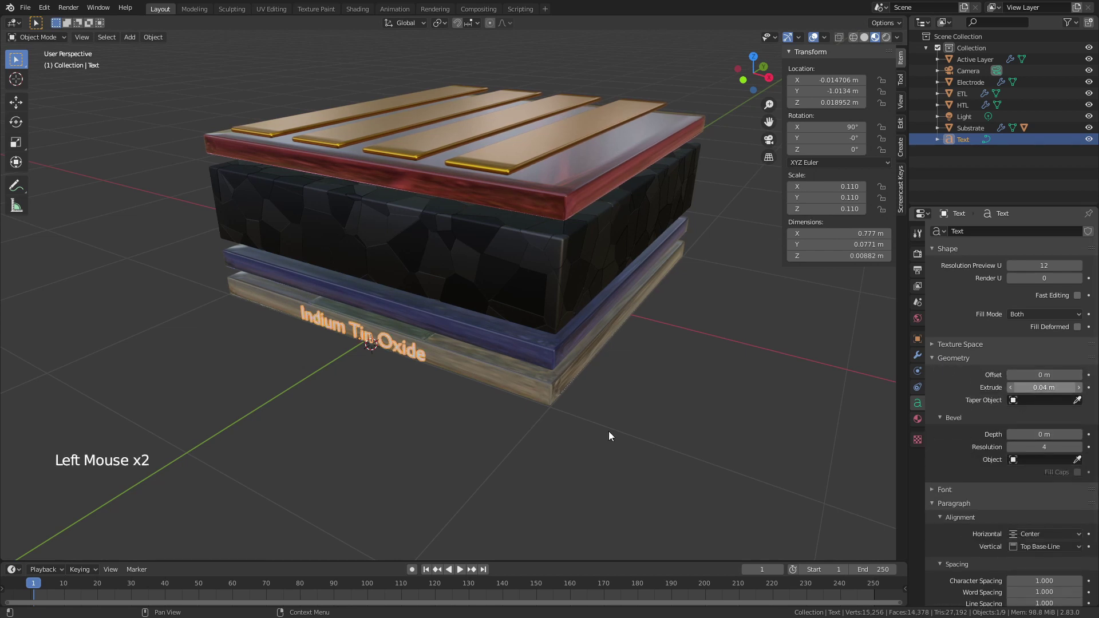
pyautogui.click(380, 429)
pyautogui.scroll(3)
pyautogui.scroll(3)
pyautogui.middleClick(418, 346)
pyautogui.scroll(-3)
# Step: Duplicate the Indium Tin Oxide label up onto the ETL, perovskite, HTL layers and above the gold strips
pyautogui.press('KP_1')
pyautogui.scroll(3)
pyautogui.middleClick(423, 398)
pyautogui.scroll(-3)
pyautogui.click(427, 339)
pyautogui.press('shift+d')
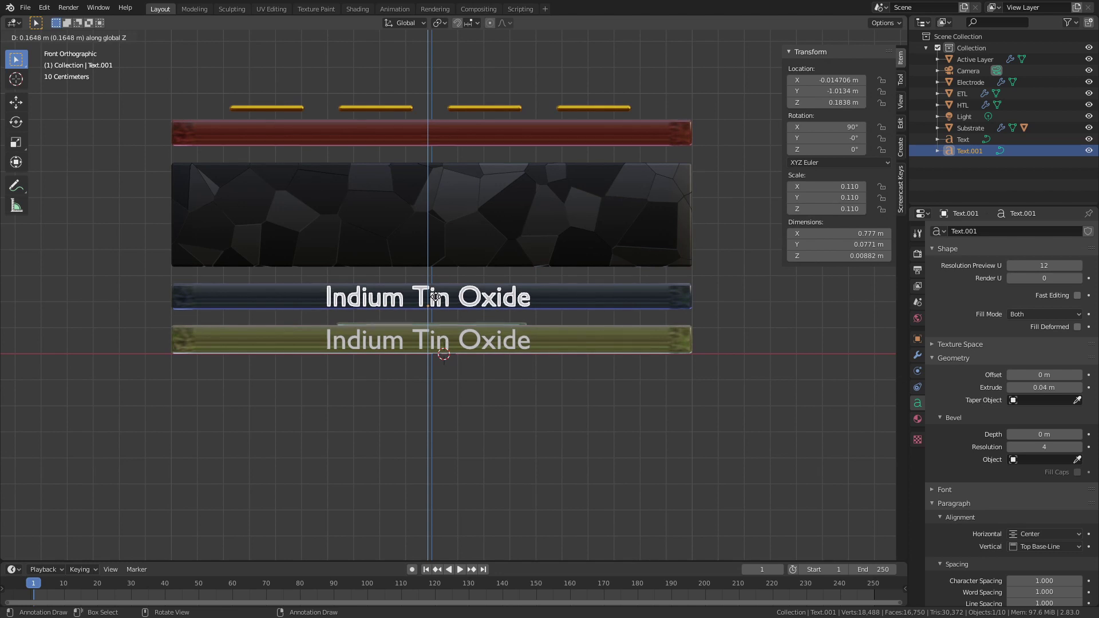
pyautogui.press('shift+d')
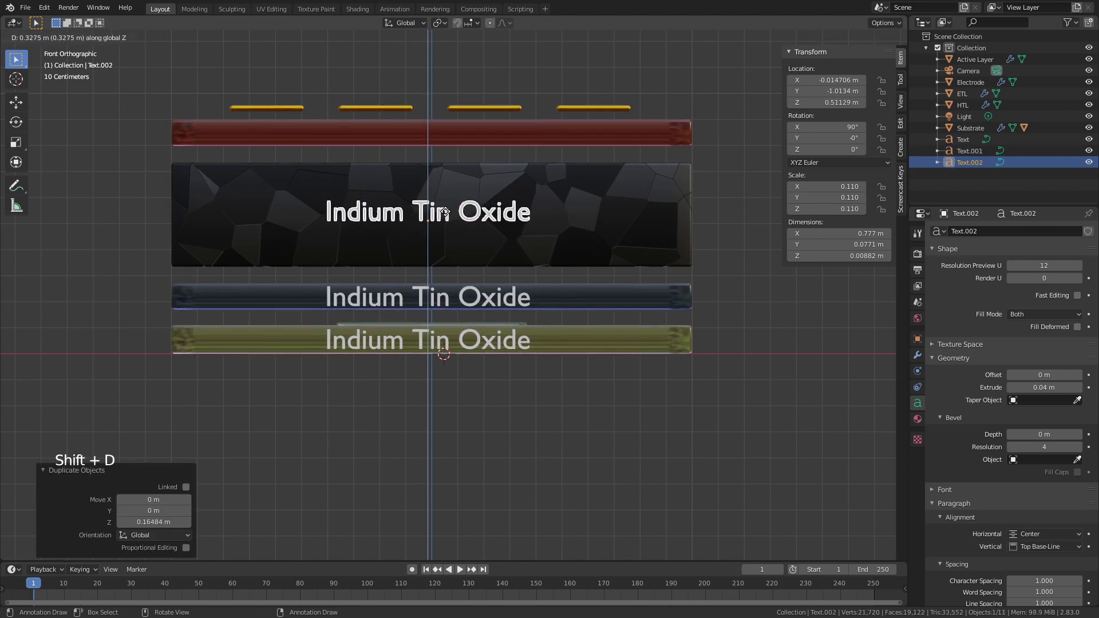
pyautogui.press('shift+d')
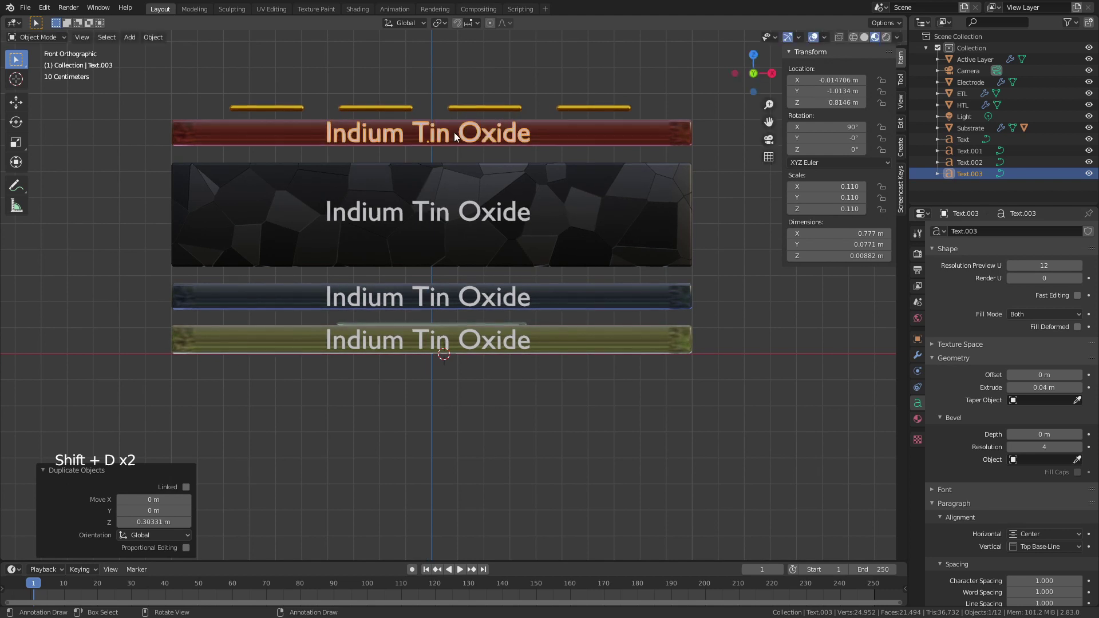
pyautogui.press('shift+d')
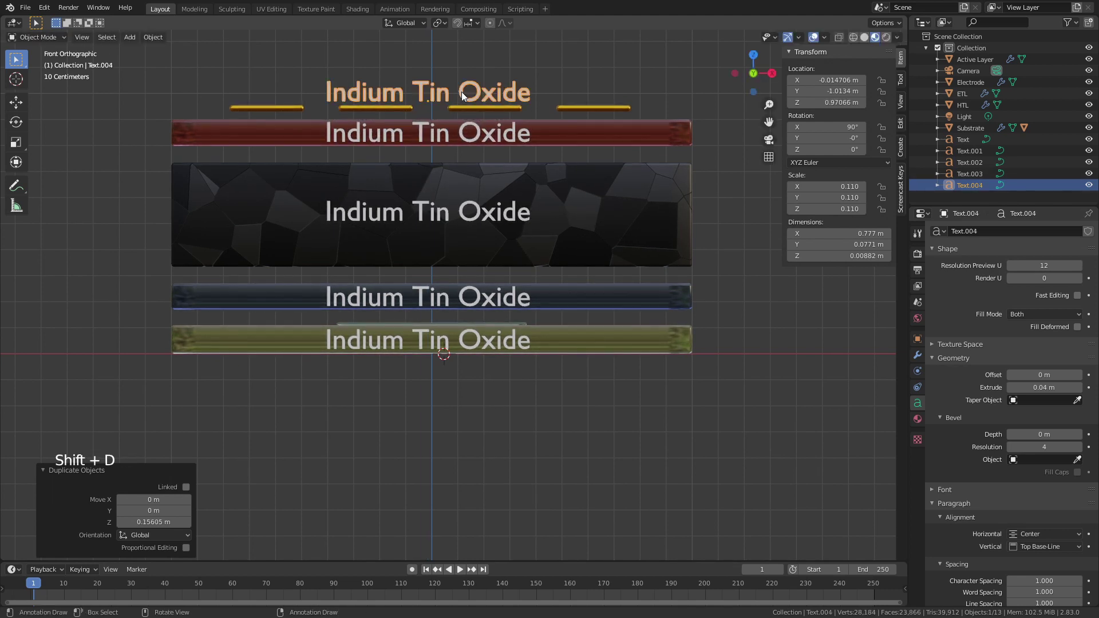
pyautogui.scroll(-3)
pyautogui.middleClick(458, 196)
pyautogui.scroll(-3)
# Step: Retype the topmost label to read 'Au Electrode'
pyautogui.press('Tab')
pyautogui.press('BackSpace')
pyautogui.press('BackSpace')
pyautogui.press('BackSpace')
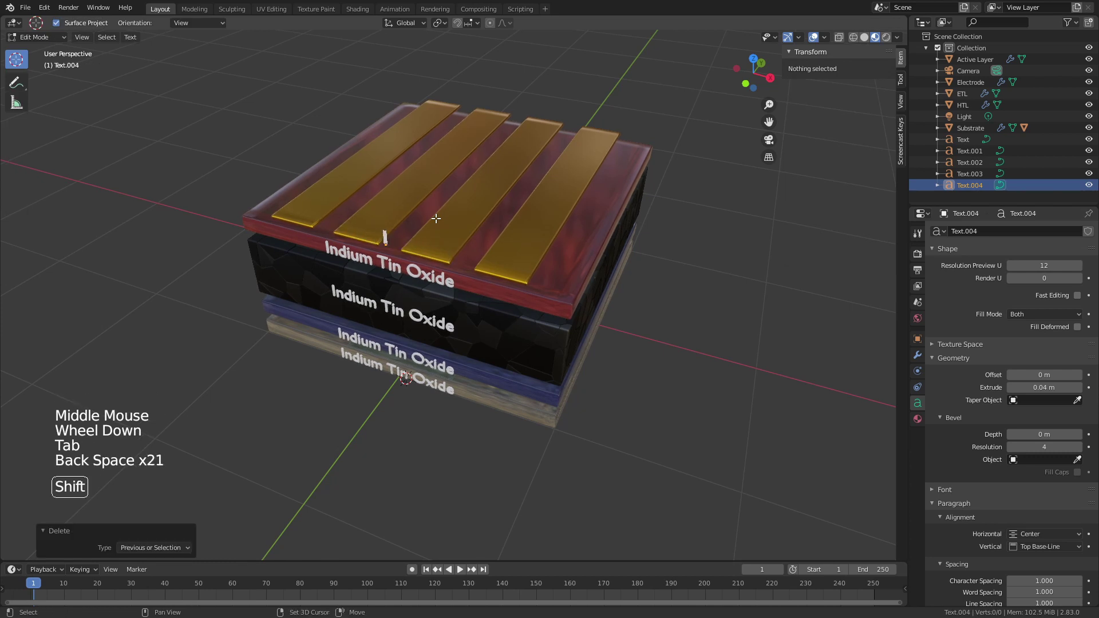
pyautogui.press('shift+a')
pyautogui.press('u')
pyautogui.press('space')
pyautogui.press('shift+e')
pyautogui.press('l')
pyautogui.press('c')
pyautogui.press('t')
pyautogui.press('r')
pyautogui.press('o')
pyautogui.press('d')
pyautogui.press('e')
pyautogui.press('Tab')
pyautogui.click(420, 276)
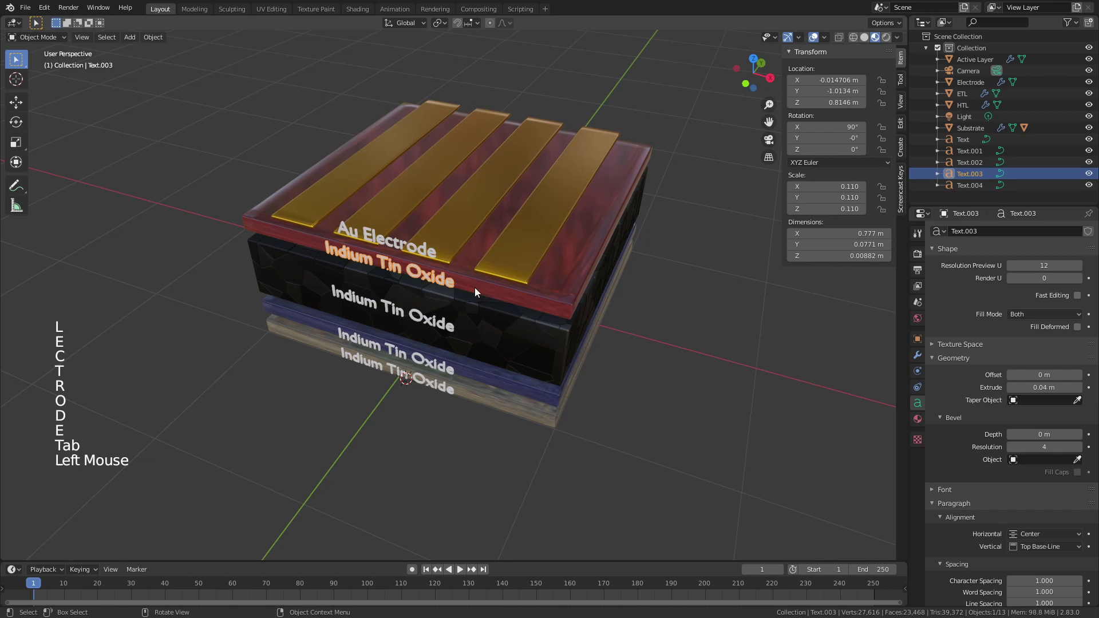
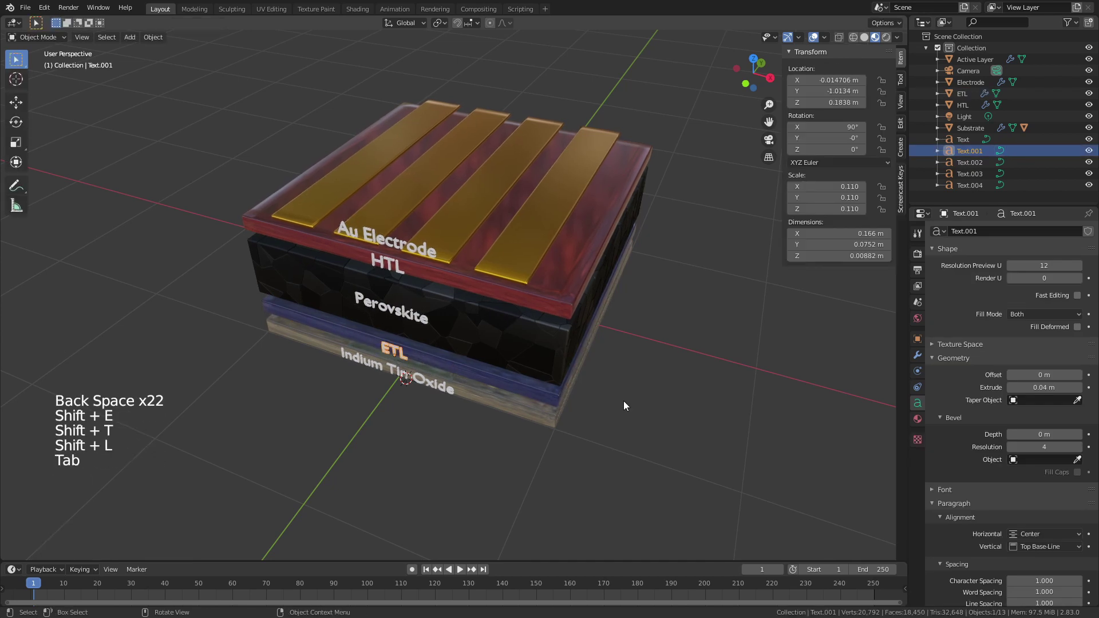
# Step: Hide the sidebar and orbit to a low angle on the labelled stack, leaving the ITO label in place
pyautogui.click(629, 401)
pyautogui.middleClick(627, 397)
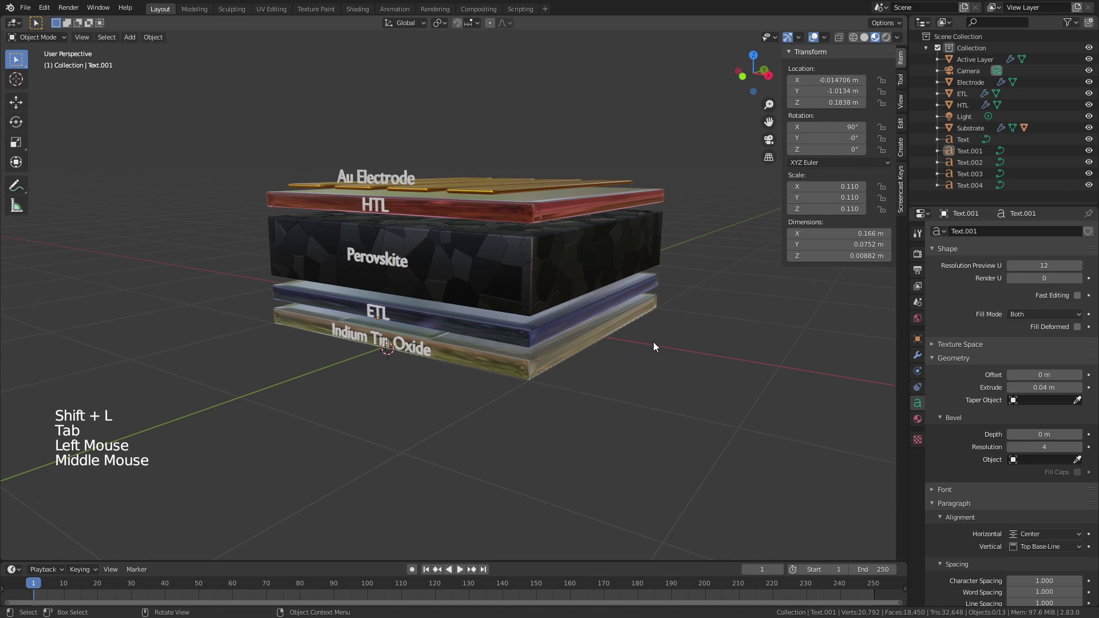
pyautogui.press('n')
pyautogui.middleClick(670, 353)
pyautogui.scroll(3)
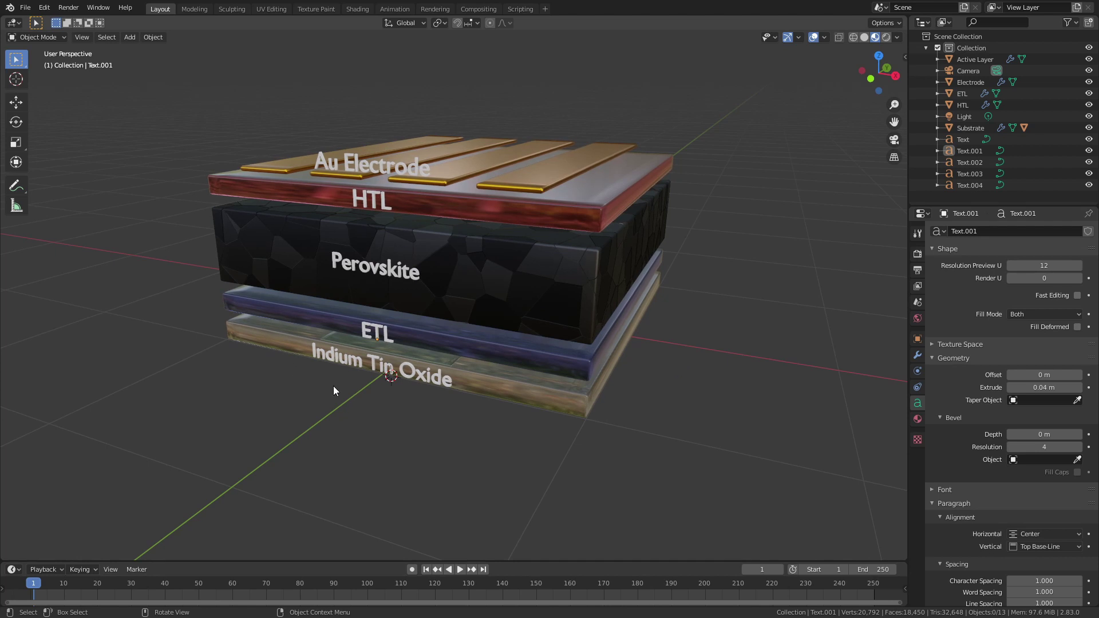
pyautogui.middleClick(331, 401)
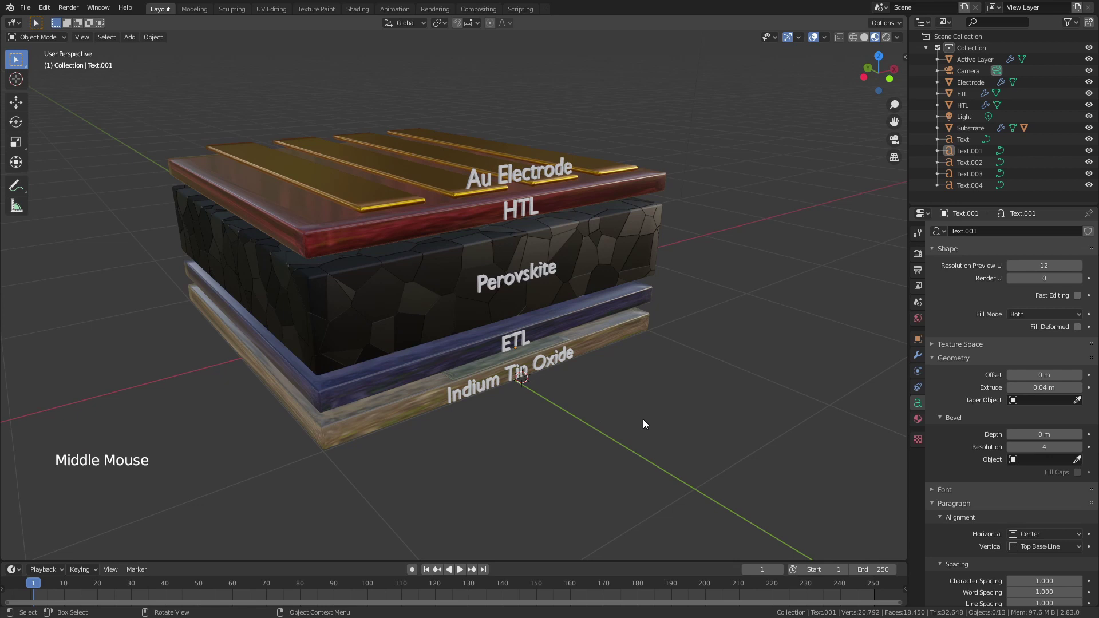
pyautogui.click(494, 389)
pyautogui.press('g')
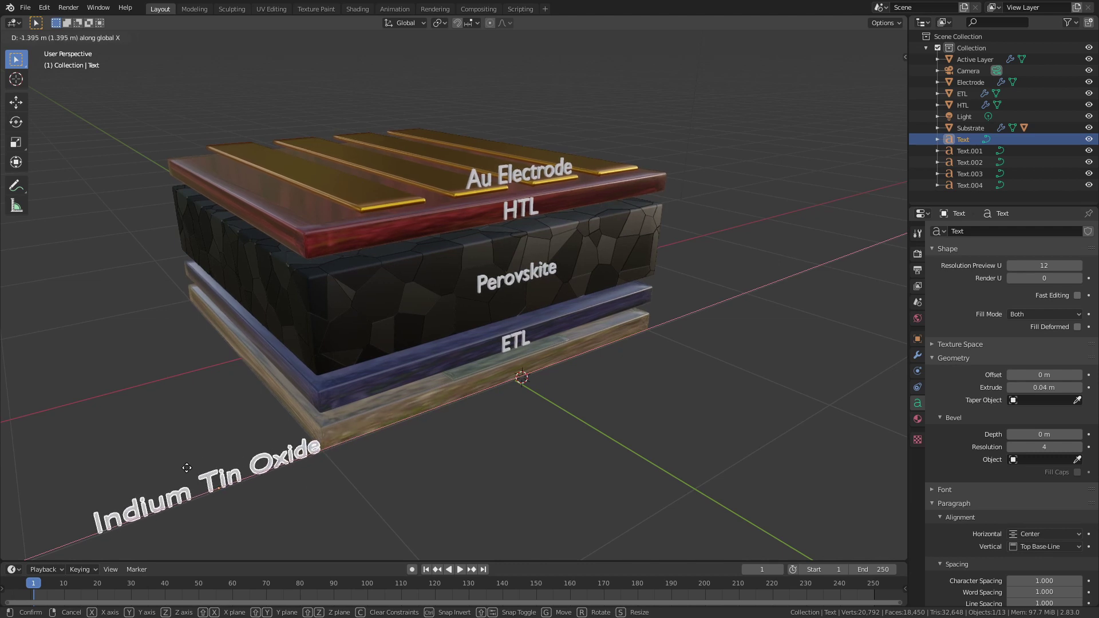
pyautogui.click(396, 405)
# Step: Select the ETL layer and bring up its material's Base Color setting
pyautogui.middleClick(582, 446)
pyautogui.click(547, 369)
pyautogui.click(923, 436)
pyautogui.click(1047, 397)
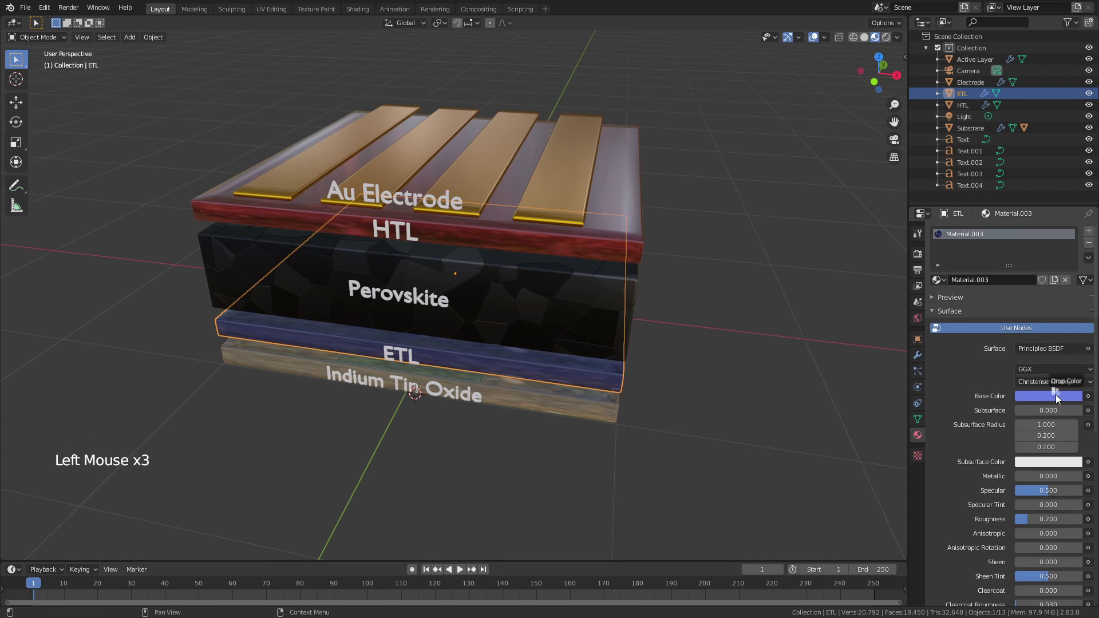
# Step: Try a green base colour for the ETL material, then select the HTL layer to show its Material.004
pyautogui.click(1052, 399)
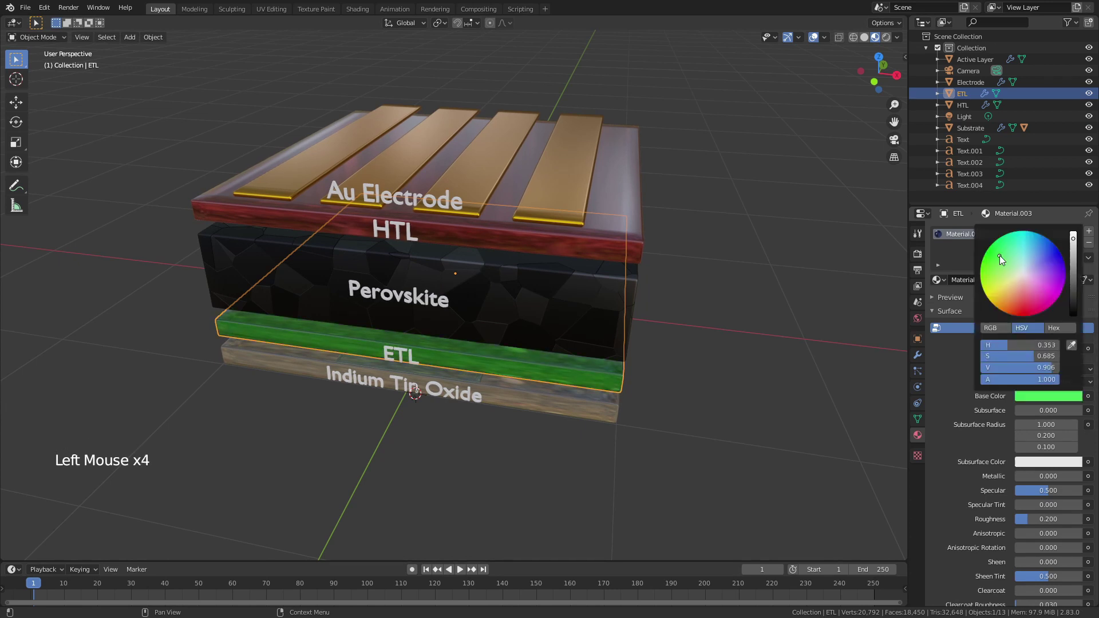
pyautogui.click(768, 362)
pyautogui.middleClick(977, 51)
pyautogui.scroll(-3)
pyautogui.click(964, 130)
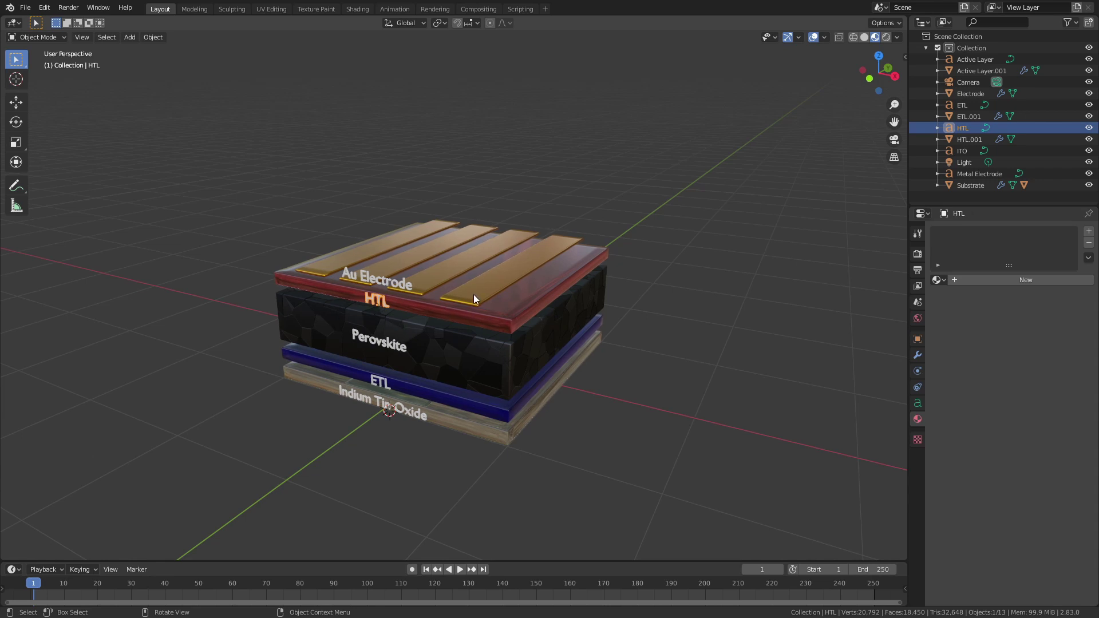
pyautogui.click(476, 320)
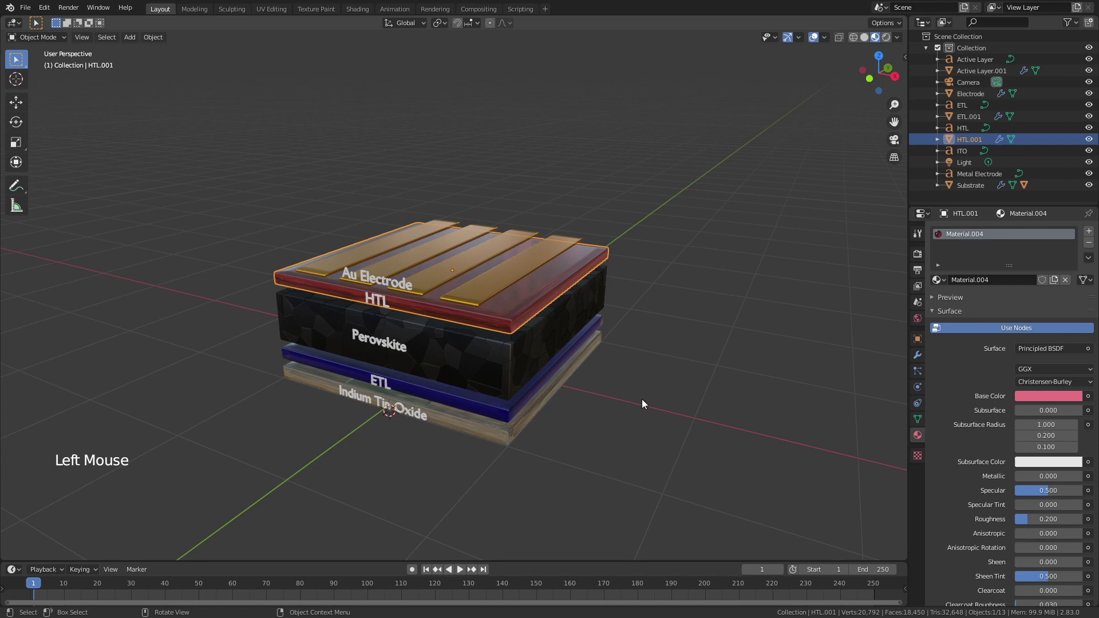
pyautogui.click(651, 367)
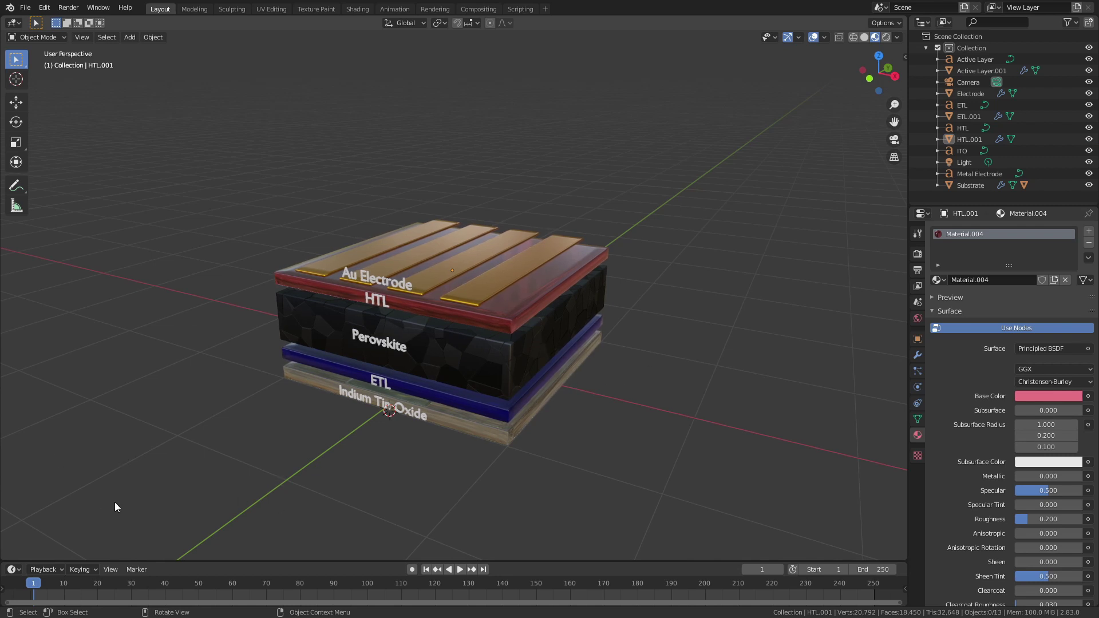
# Step: Switch the viewport to Material Preview shading via the Z shading menu
pyautogui.press('z')
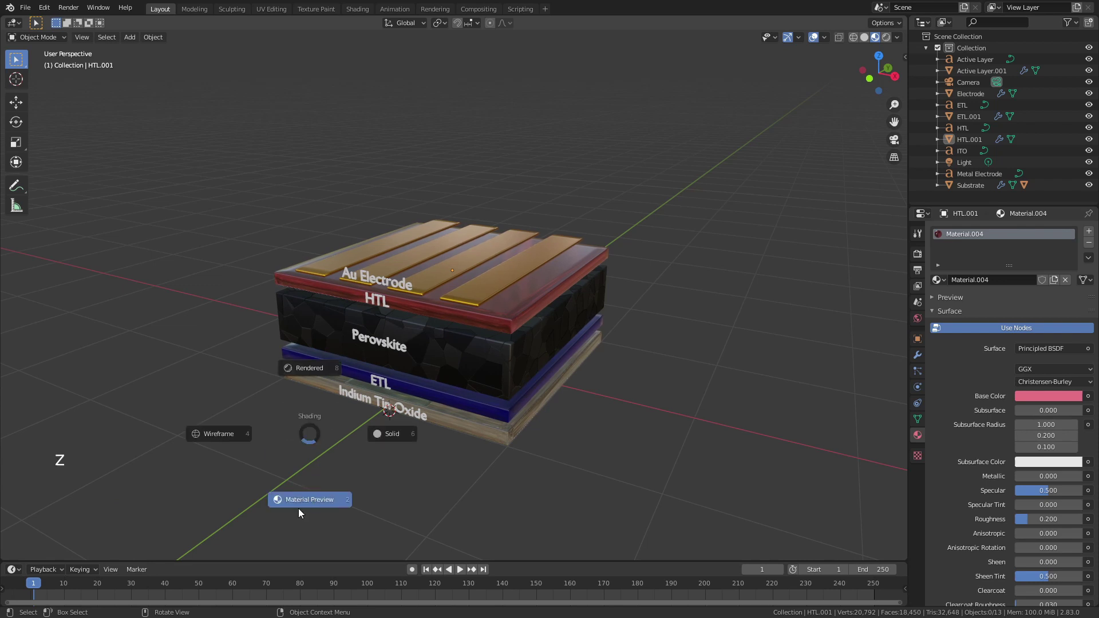
pyautogui.scroll(3)
pyautogui.scroll(-3)
pyautogui.scroll(-3)
pyautogui.press('z')
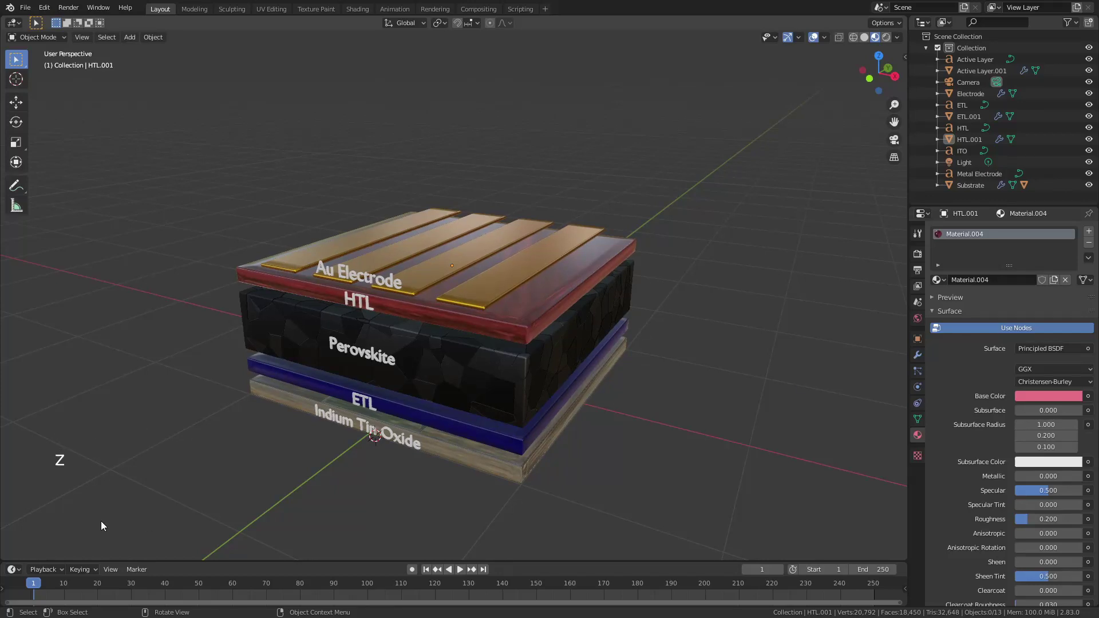
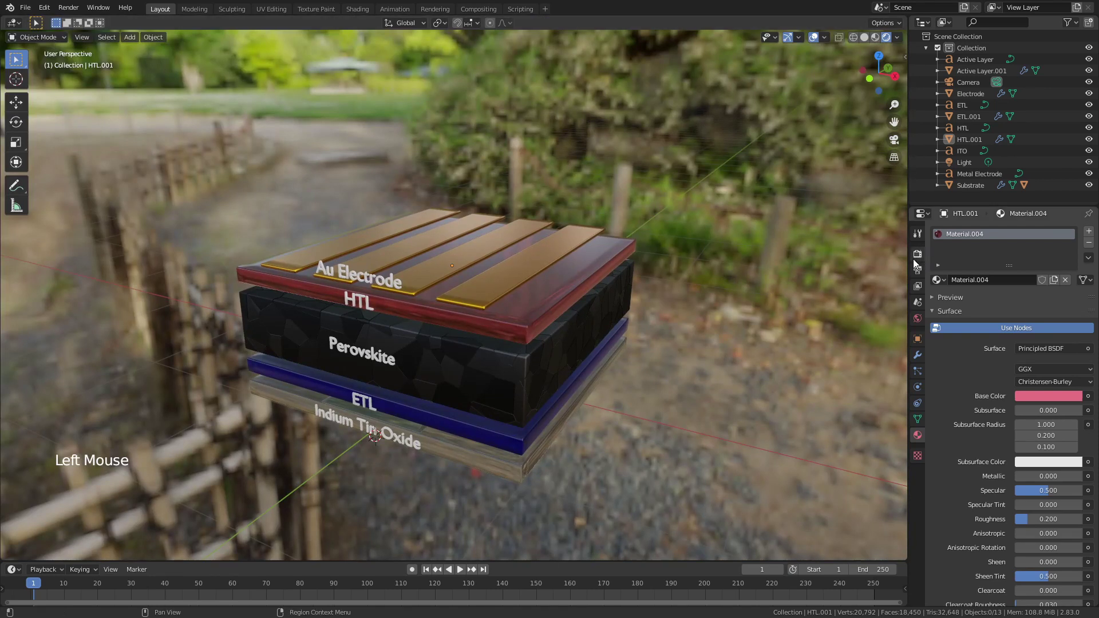
# Step: Enable a transparent film background in Render Properties and look through the scene camera
pyautogui.click(917, 261)
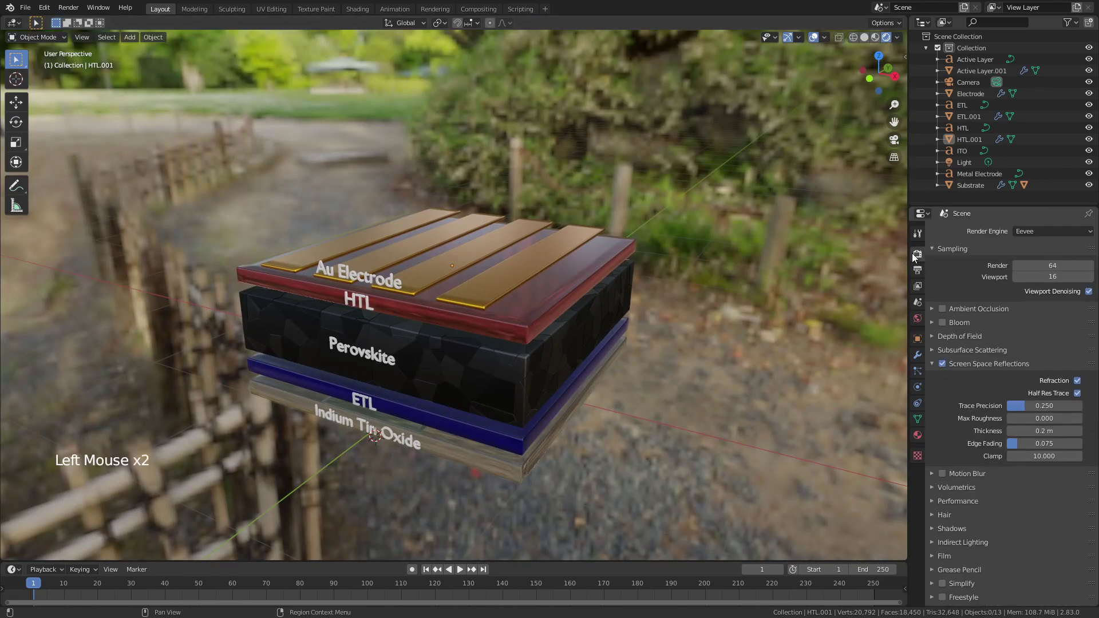
pyautogui.click(936, 556)
pyautogui.click(1084, 591)
pyautogui.click(813, 427)
pyautogui.press('KP_0')
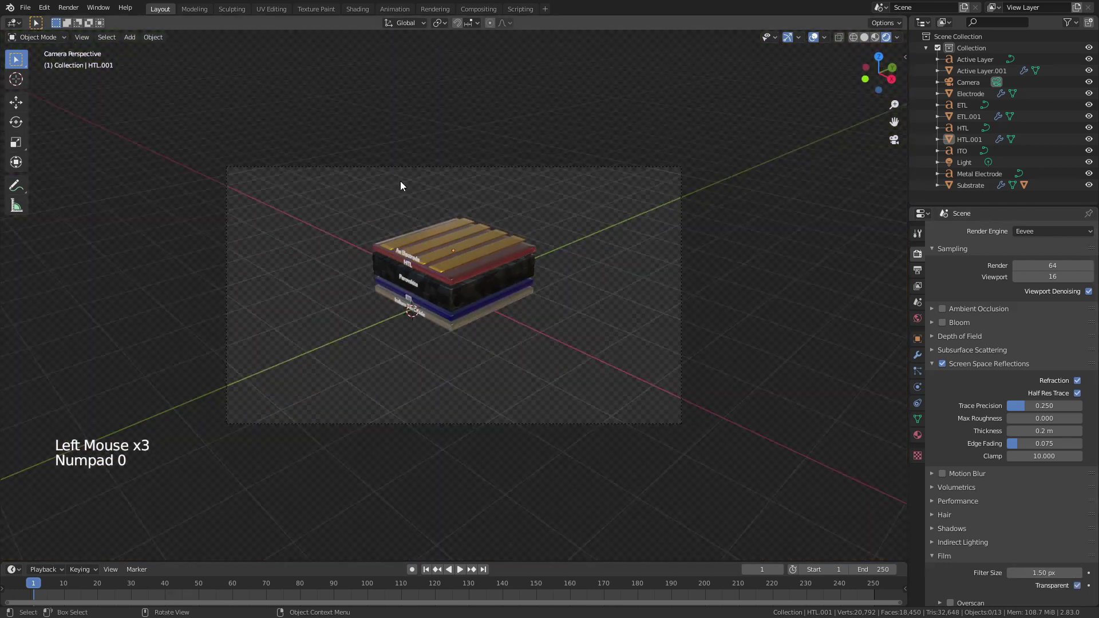
pyautogui.scroll(3)
# Step: Lock the camera to the view and orbit to frame the labelled stack close-up
pyautogui.click(541, 118)
pyautogui.press('n')
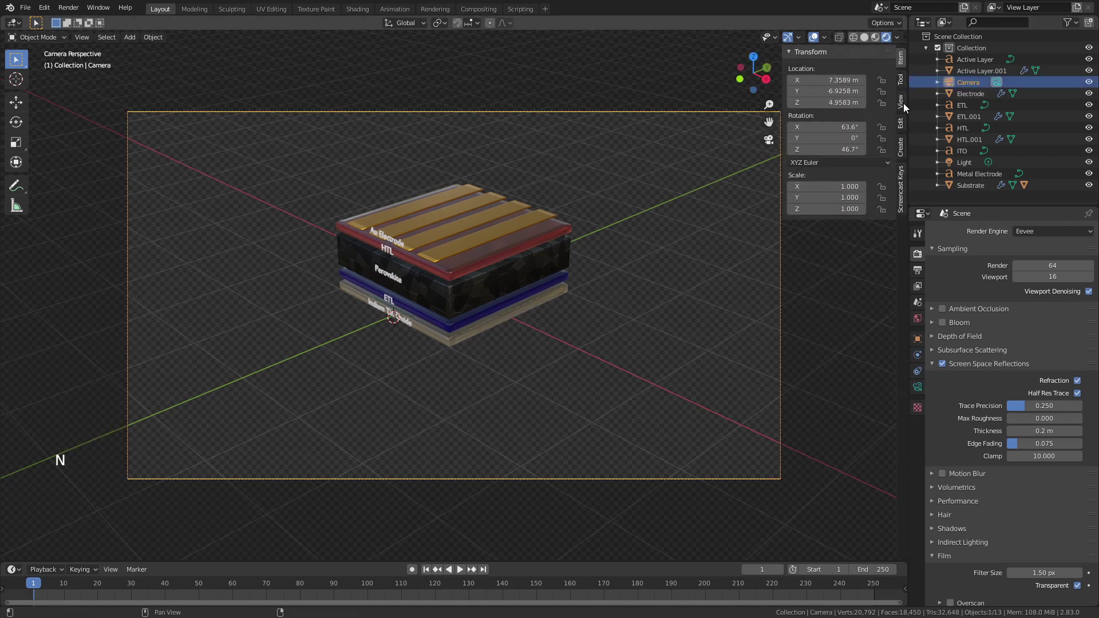
pyautogui.click(907, 107)
pyautogui.click(884, 195)
pyautogui.middleClick(447, 295)
pyautogui.scroll(3)
pyautogui.middleClick(445, 268)
pyautogui.scroll(3)
pyautogui.middleClick(451, 311)
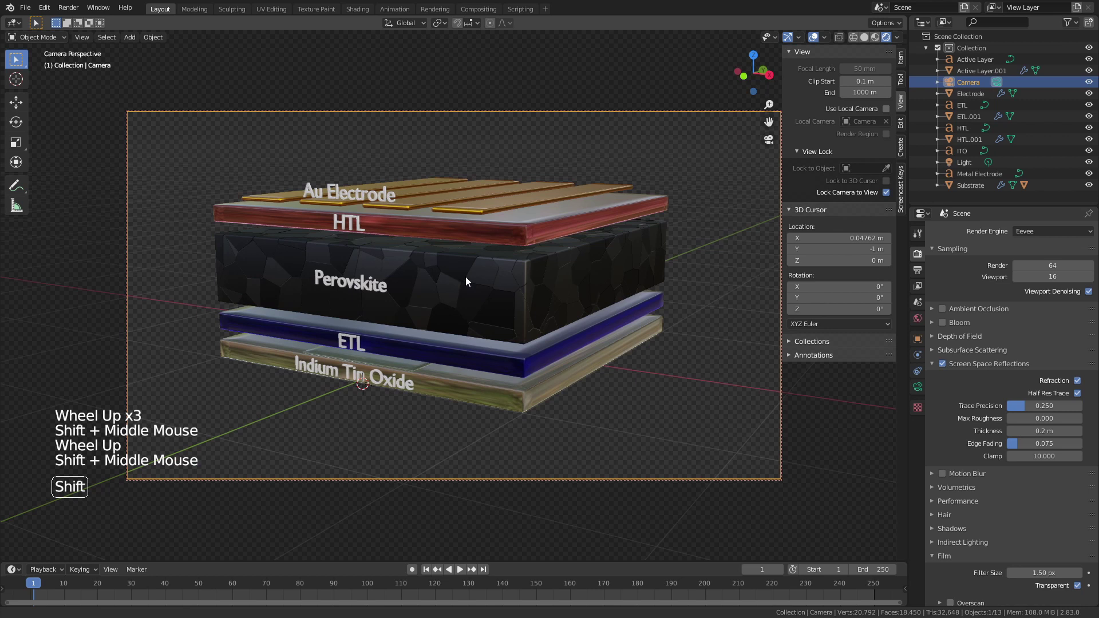
pyautogui.middleClick(469, 287)
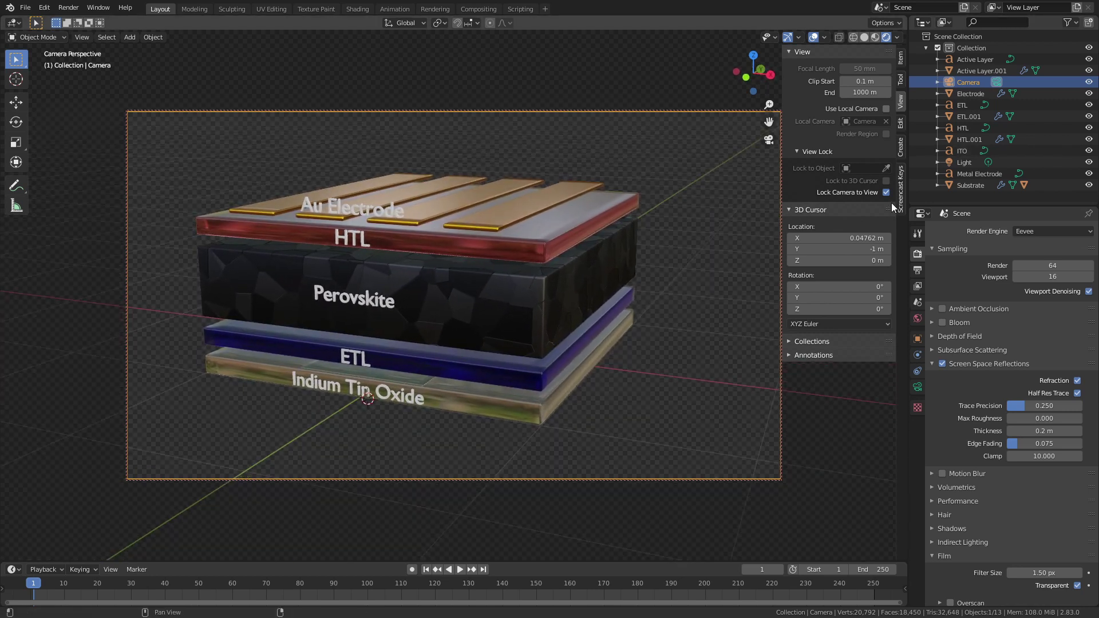
# Step: Unlock the camera from viewport navigation and render the image
pyautogui.click(890, 194)
pyautogui.press('n')
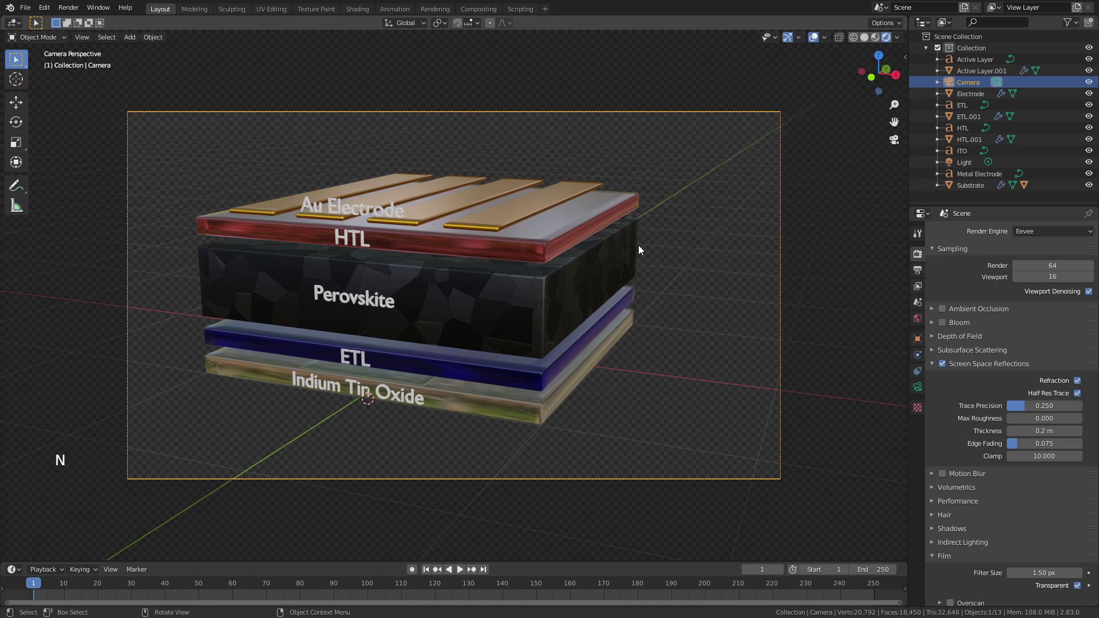